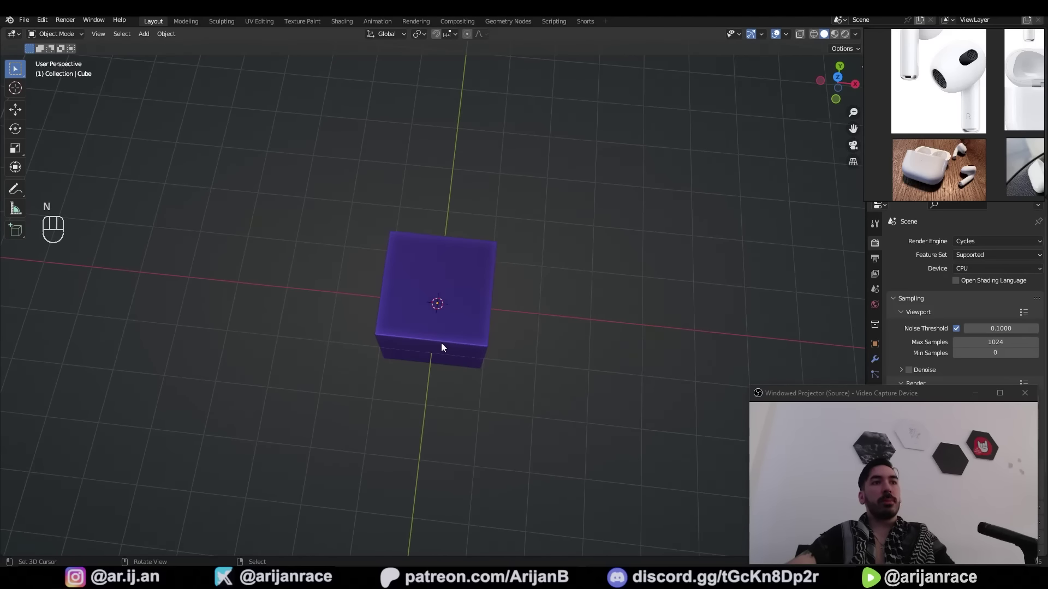
Add the AirPods photo as an Image empty reference in Top view and position it
key(KP_7)
key(shift+a)
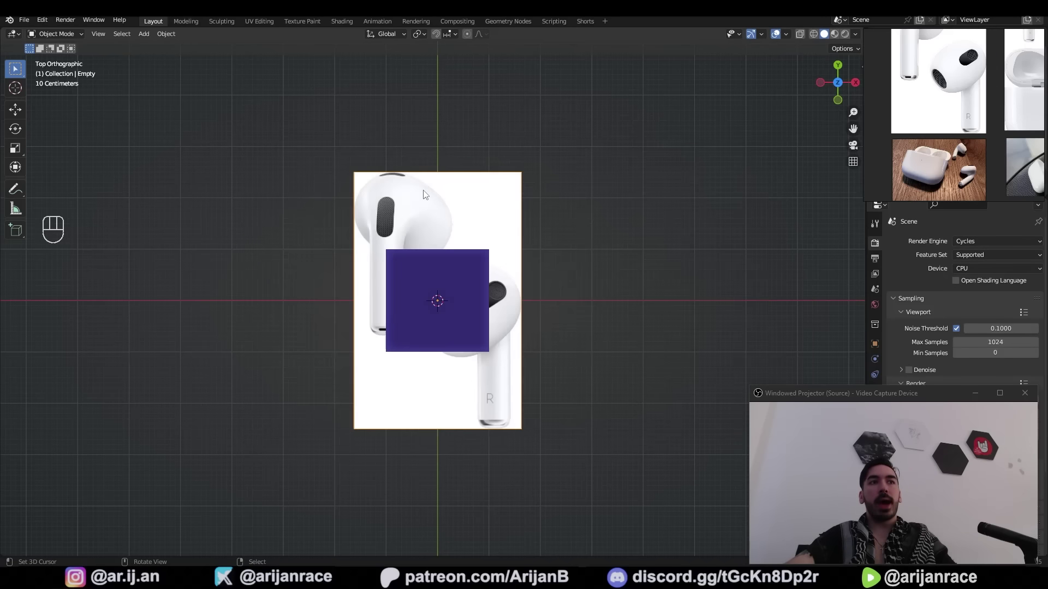
click(959, 370)
click(1010, 371)
key(g)
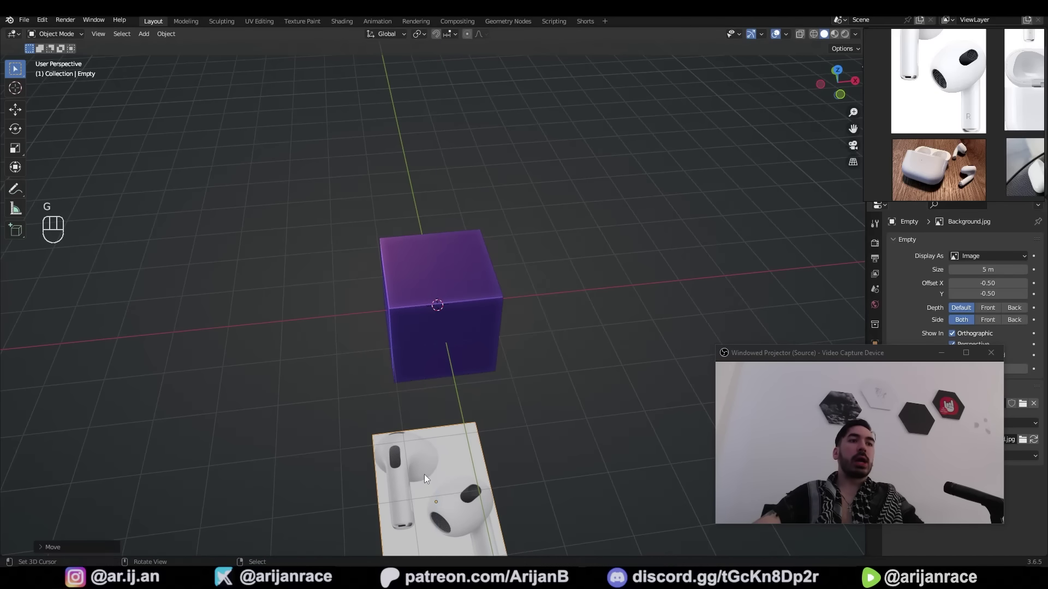
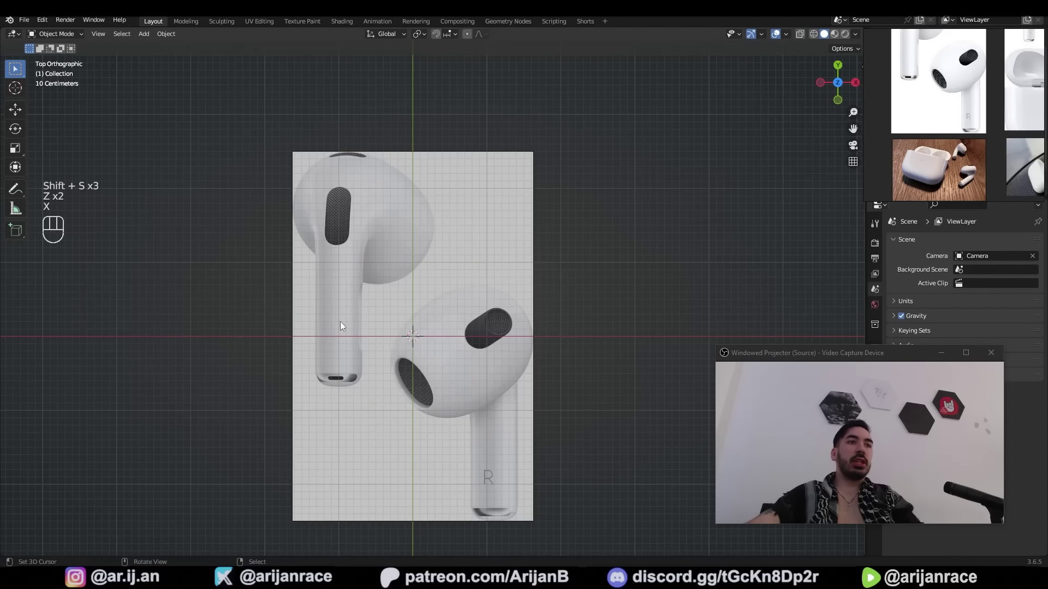
Place the cube over the upper earbud's head as the starting mesh
key(shift+a)
key(Tab)
Subdivide the cube and give it a level-2 Subdivision Surface modifier for a rounded shape
key(g)
key(z)
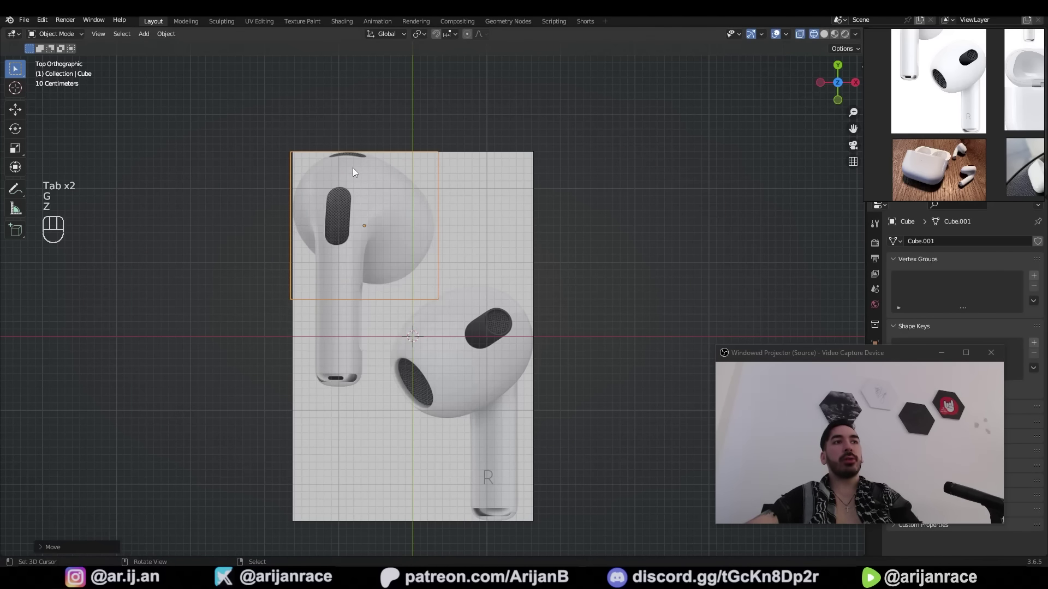
key(g)
key(Tab)
key(w)
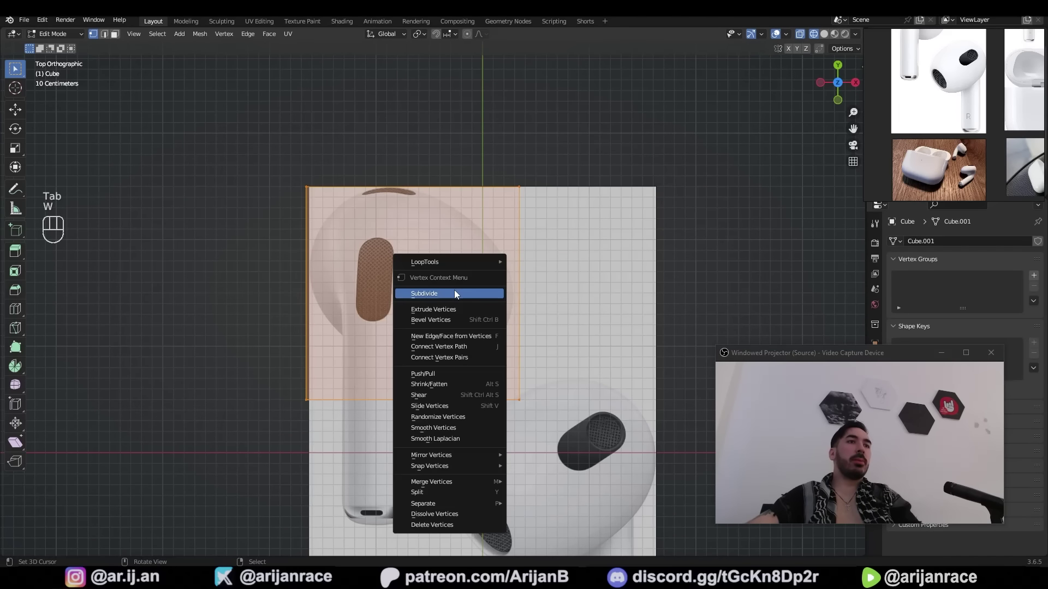
key(Tab)
key(z)
key(ctrl+2)
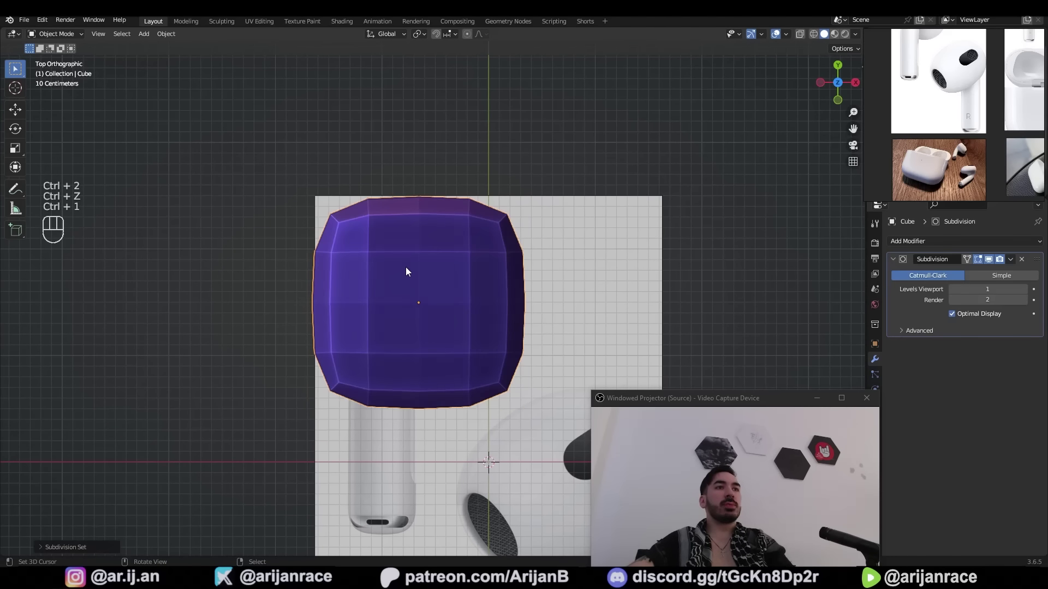
Rotate and move the reference so the tilted earbud head sits under the cube
key(Tab)
key(r)
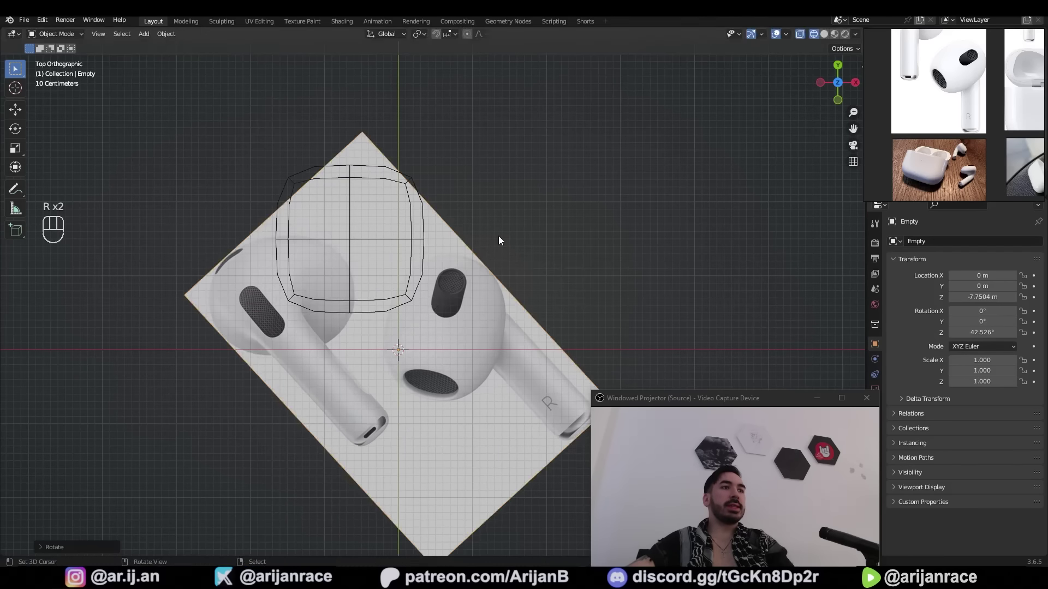
key(g)
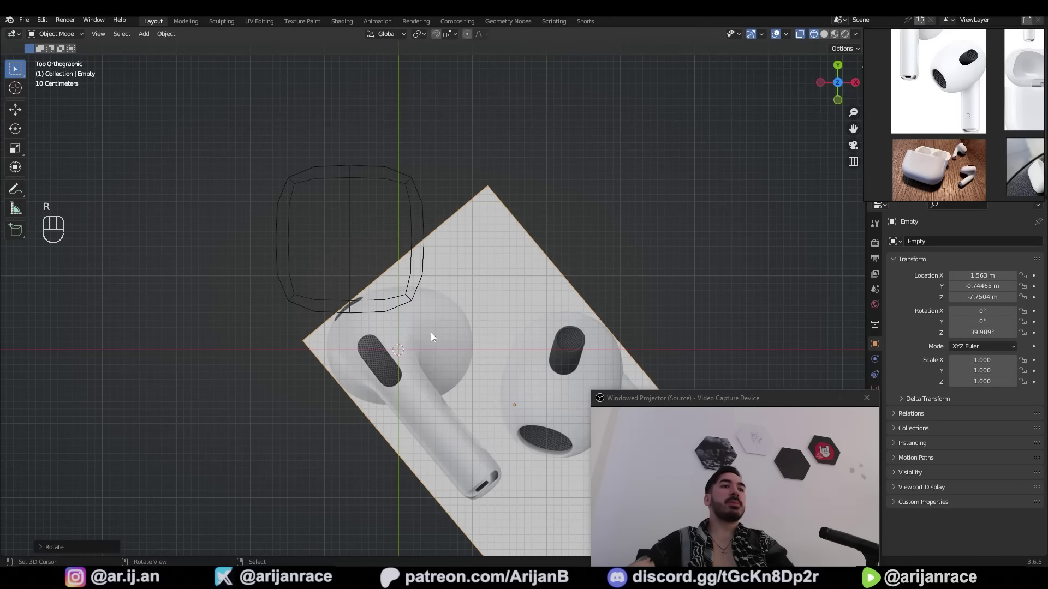
key(r)
key(g)
key(g)
key(z)
key(s)
Scale and move the cube's vertices in wireframe to follow the earbud head outline
key(Tab)
key(s)
key(1)
key(z)
key(a)
key(b)
key(g)
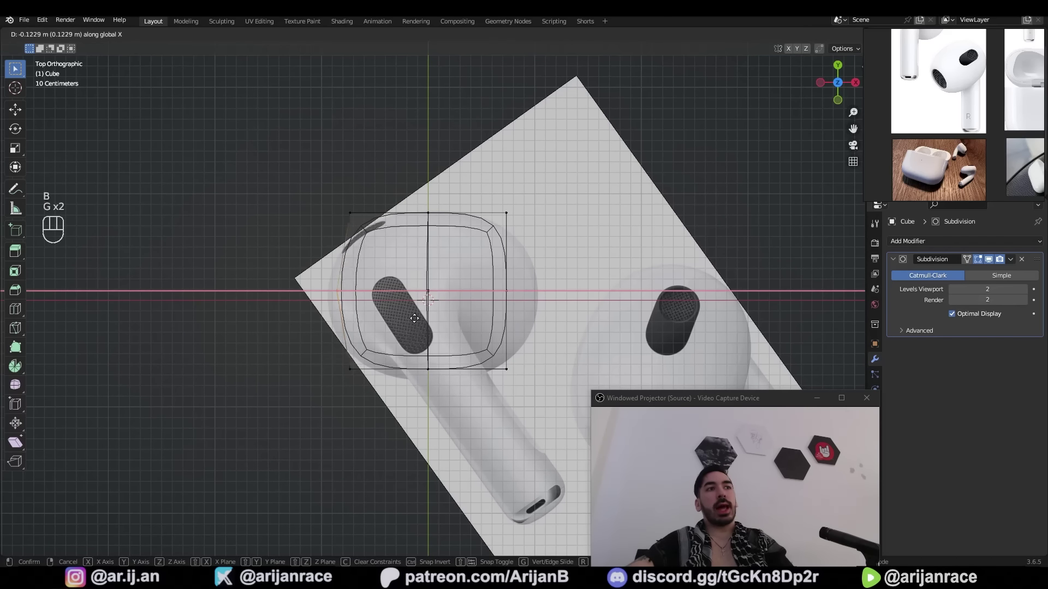
key(Tab)
Refine the vertex positions further so the rounded blob matches the head in the photo
key(g)
key(1)
key(z)
key(a)
key(b)
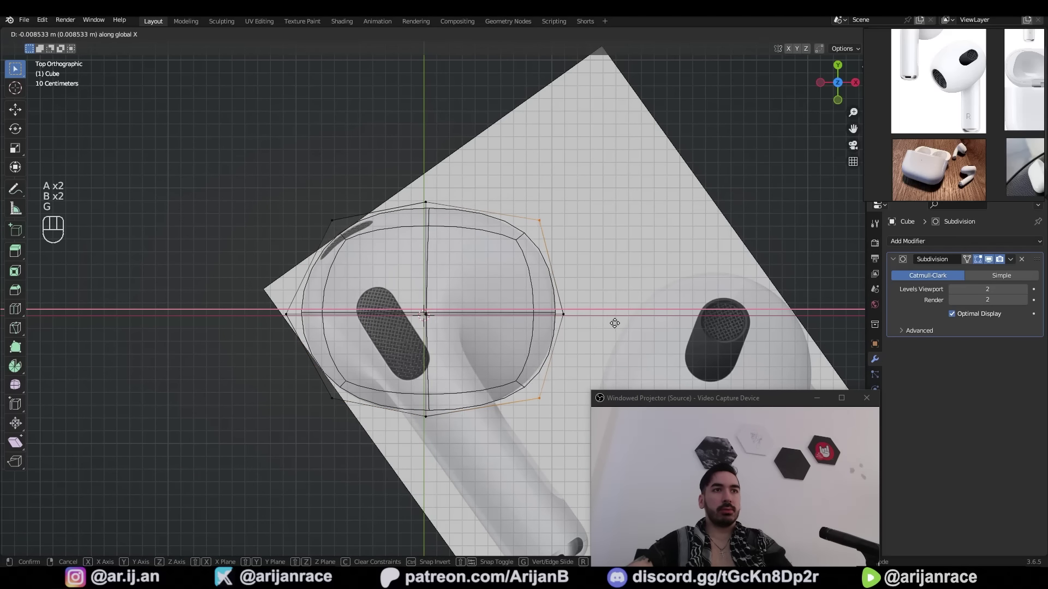
key(Tab)
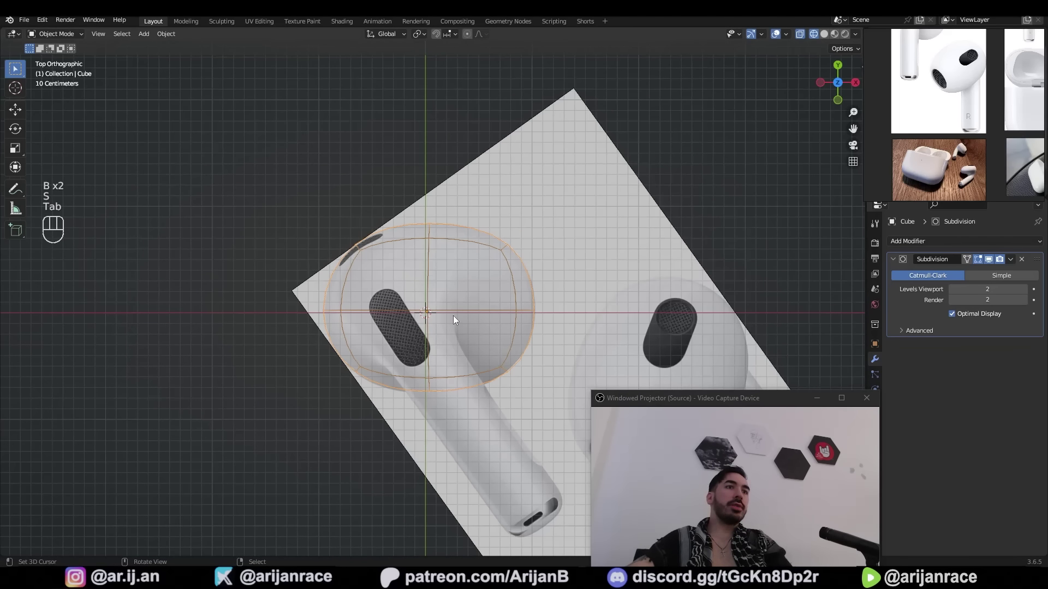
key(Tab)
Move the head's vertices along Z and grow the selection to reshape its outline
key(a)
key(b)
key(g)
key(z)
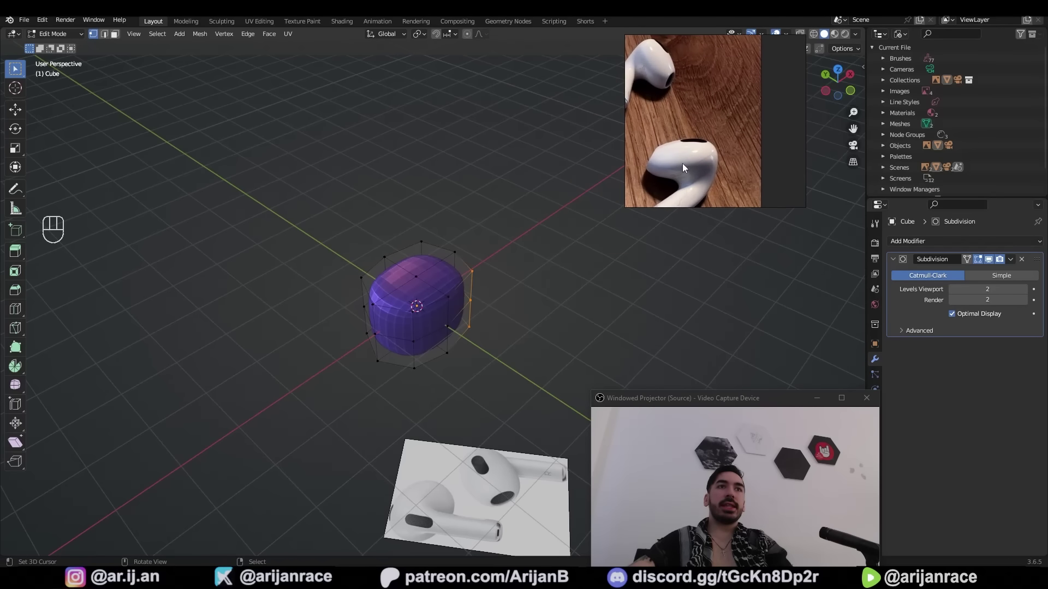
click(421, 338)
drag(434, 233, 429, 305)
middle_click(421, 270)
key(ctrl+KP_Add)
Flatten the rounded head vertically into a broad, squashed oval
key(s)
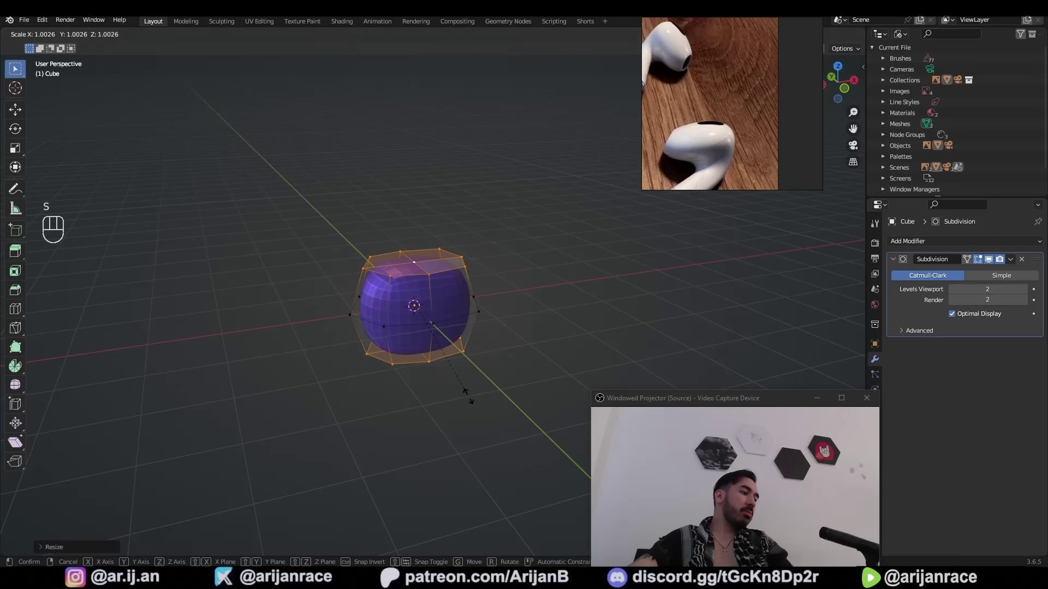
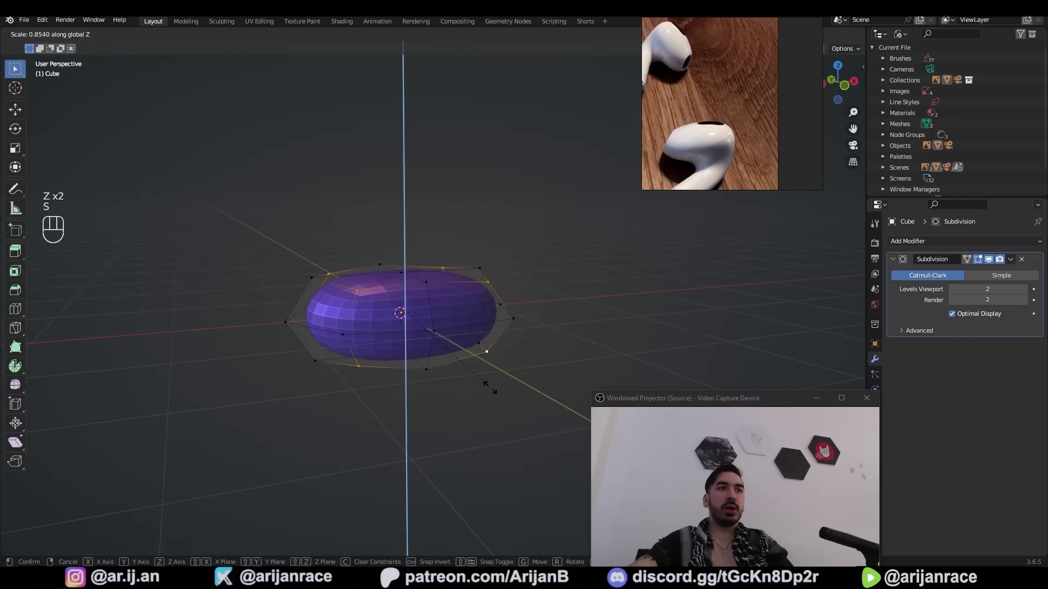
click(388, 253)
click(418, 280)
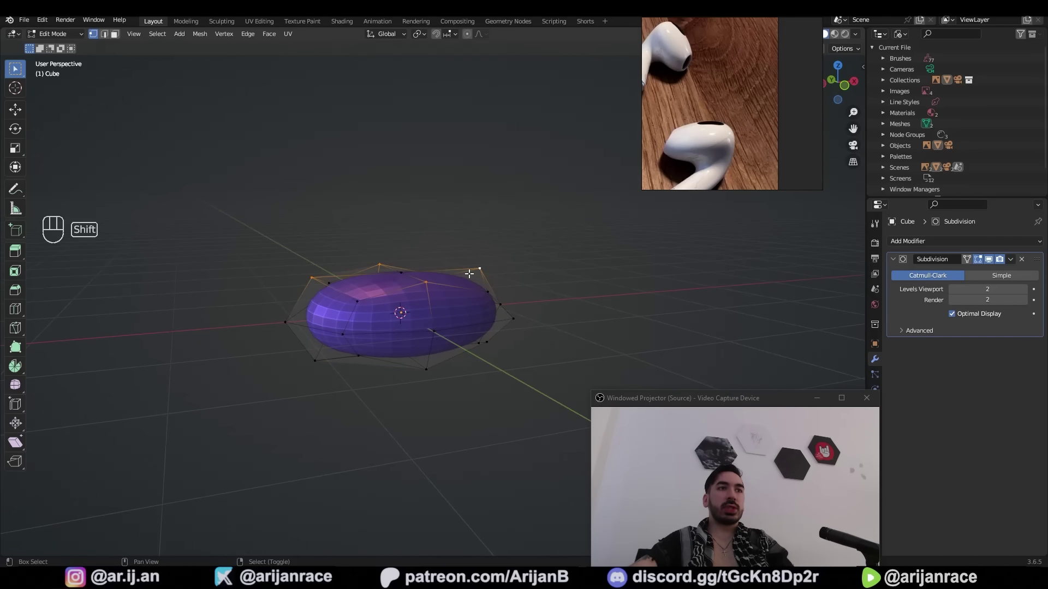
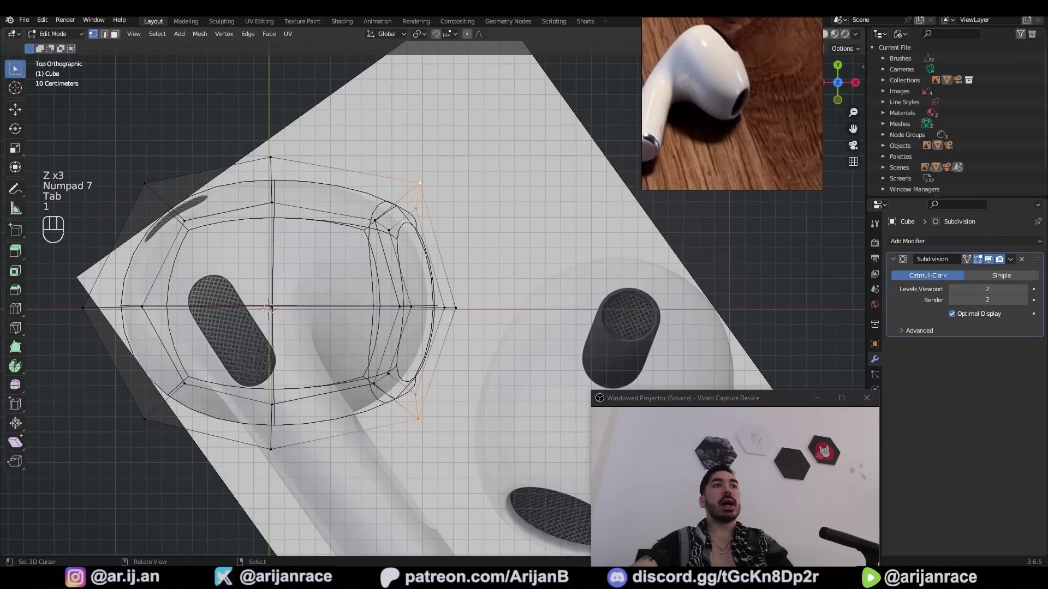
Select the front faces and push them inward to recess the speaker opening
key(Tab)
key(Tab)
key(z)
key(a)
key(b)
key(g)
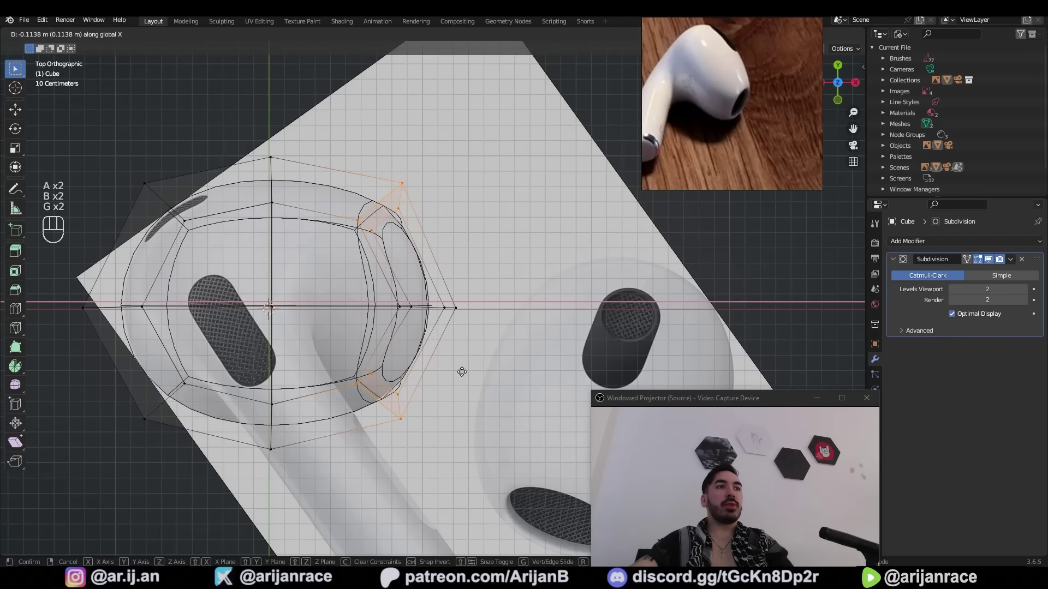
key(Tab)
key(2)
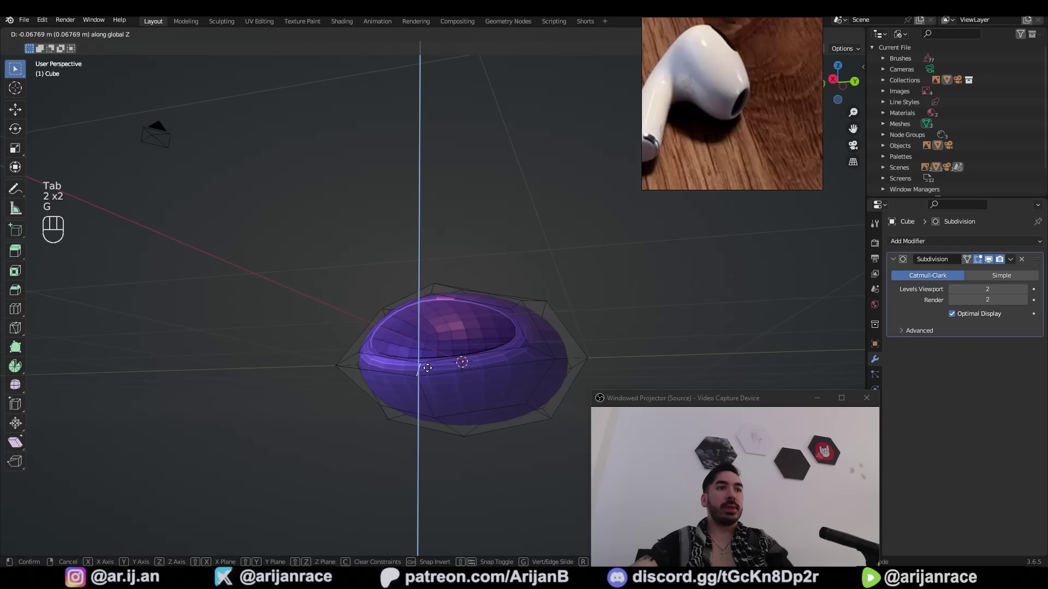
key(2)
key(KP_7)
key(g)
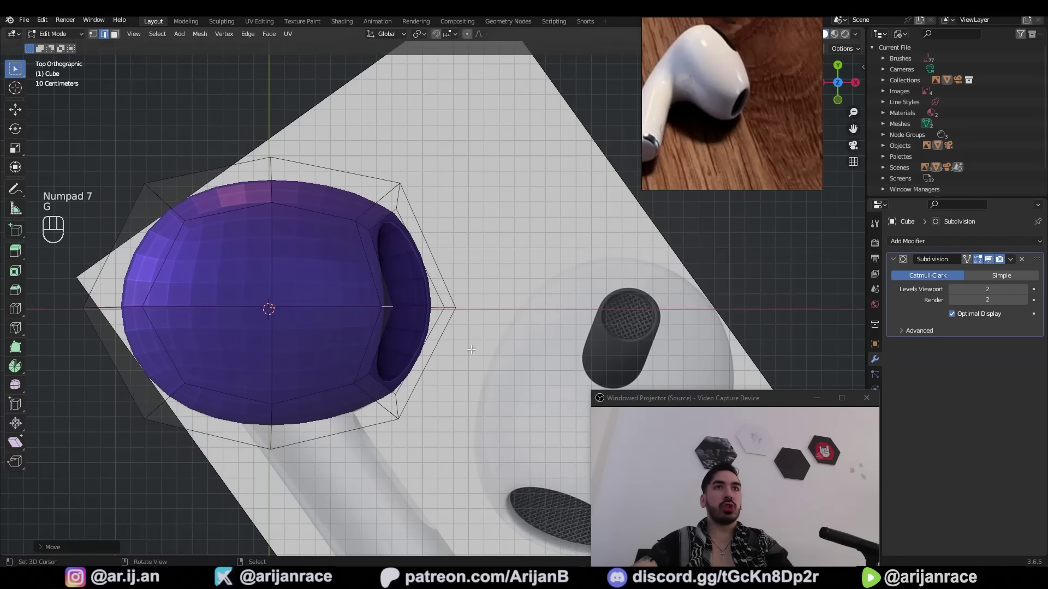
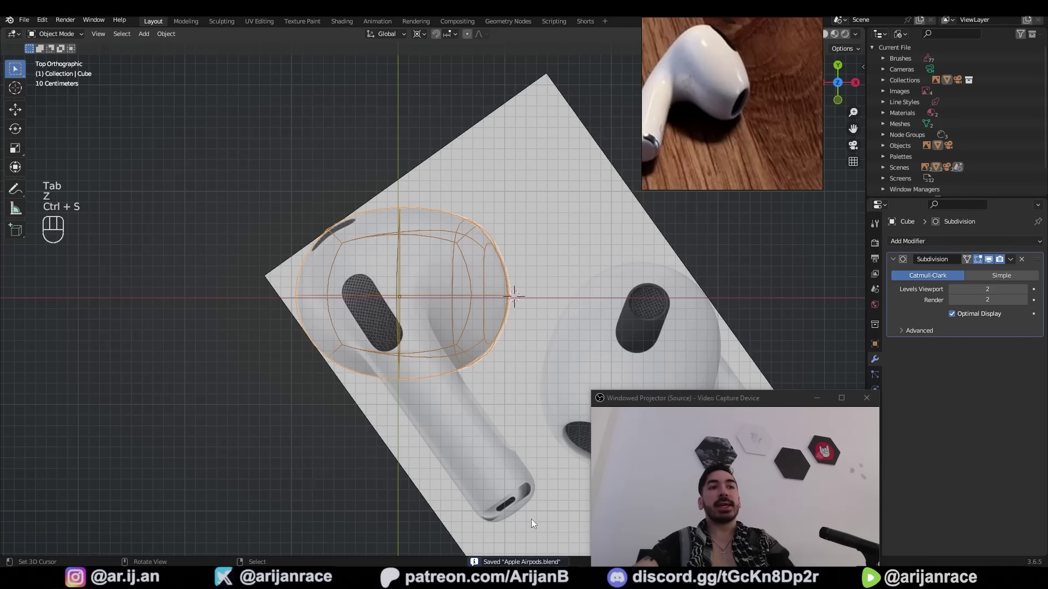
Return to Object Mode and save the file as 'Apple Airpods.blend'
click(462, 453)
key(Tab)
key(z)
key(2)
click(388, 335)
click(378, 262)
click(449, 317)
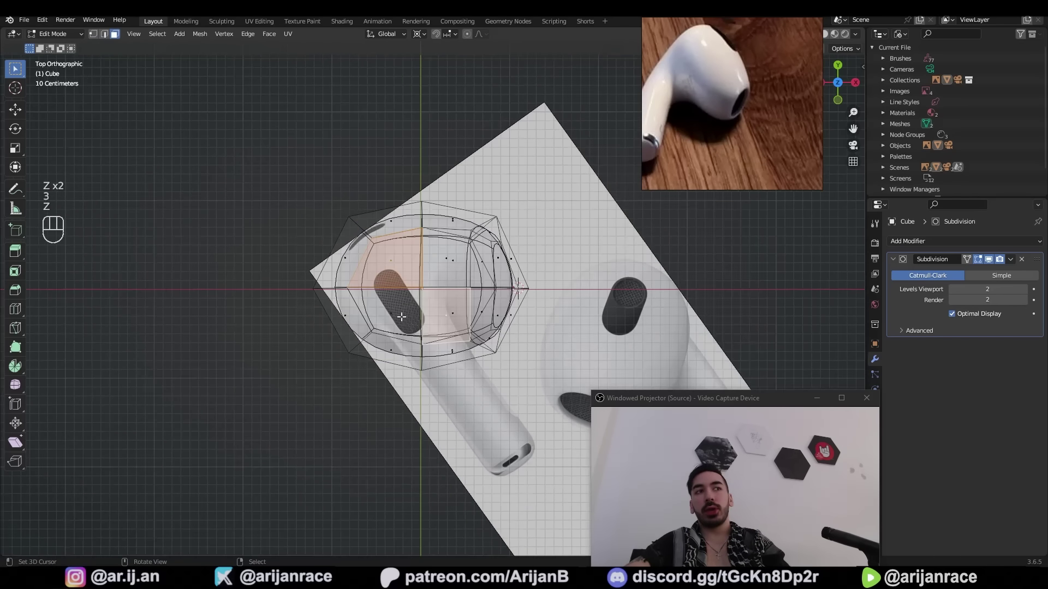
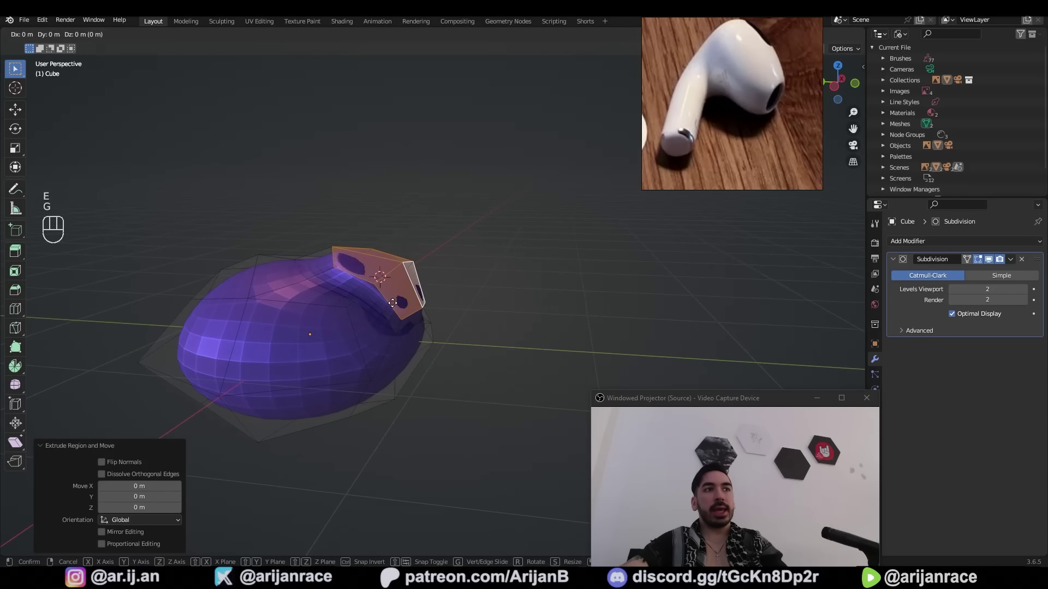
Extrude faces under the head into a long stem with a flattened tip
key(shift+s)
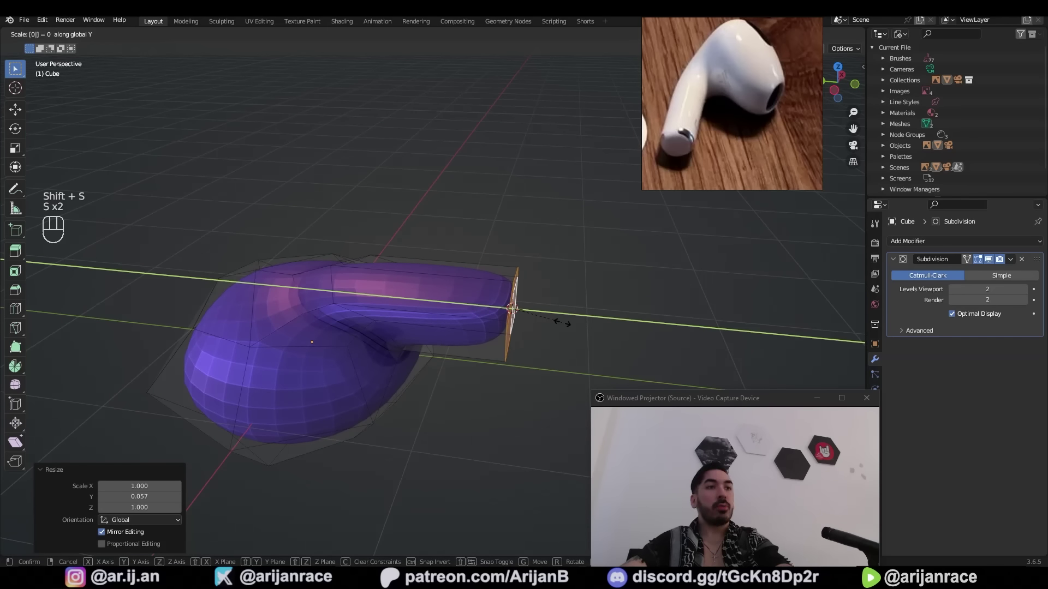
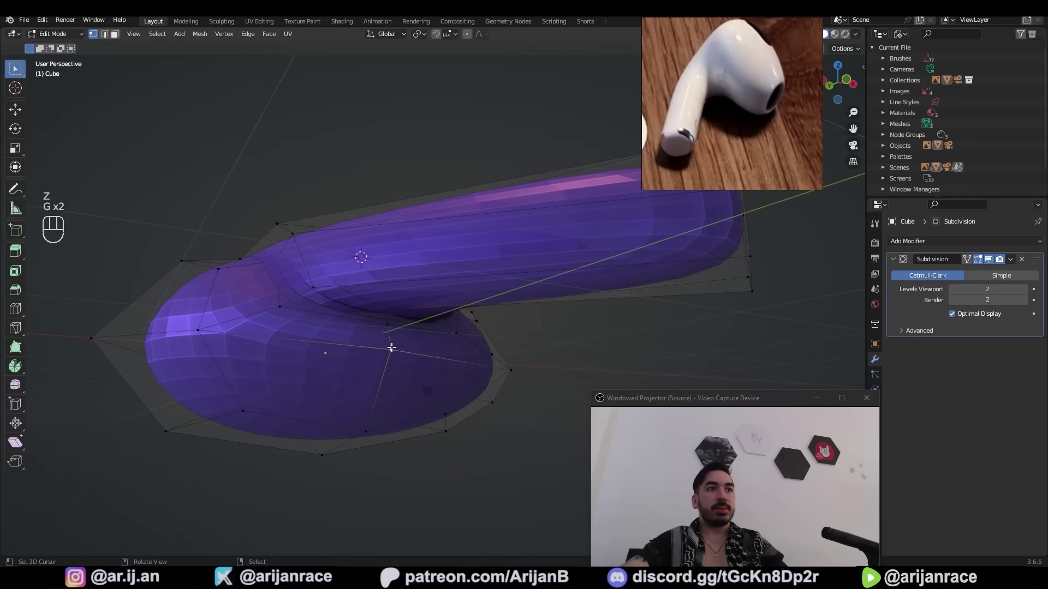
Select the stem-end edge loop and drag loops to refine the stem's end
double_click(416, 308)
key(Tab)
middle_click(393, 272)
key(Tab)
drag(373, 325, 520, 302)
drag(402, 298, 492, 298)
Adjust loops where the stem meets the head and open the sidebar for Mean Crease
middle_click(483, 280)
drag(491, 273, 452, 292)
click(506, 277)
middle_click(471, 300)
key(n)
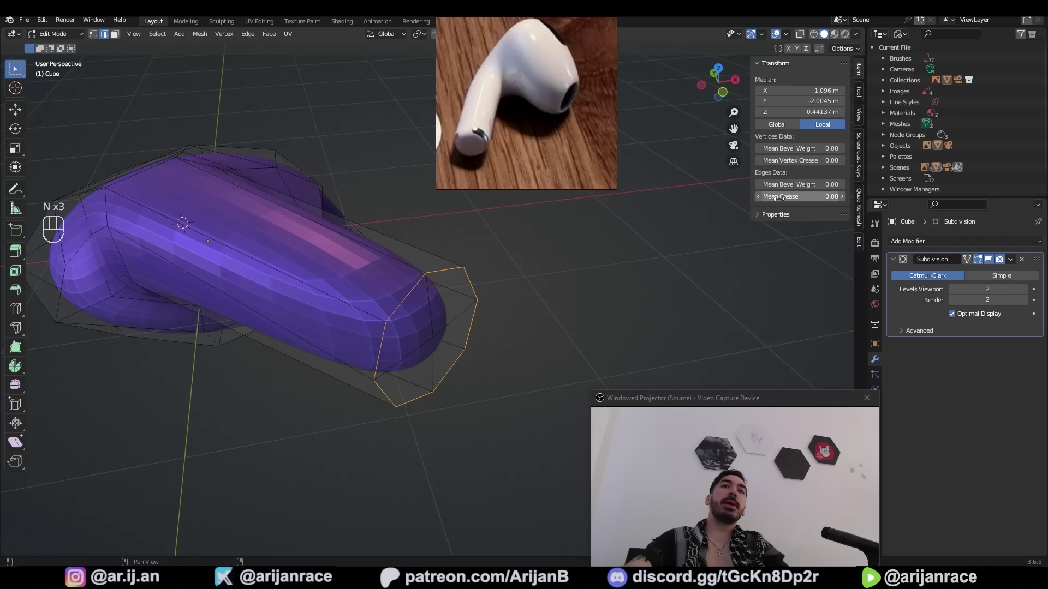
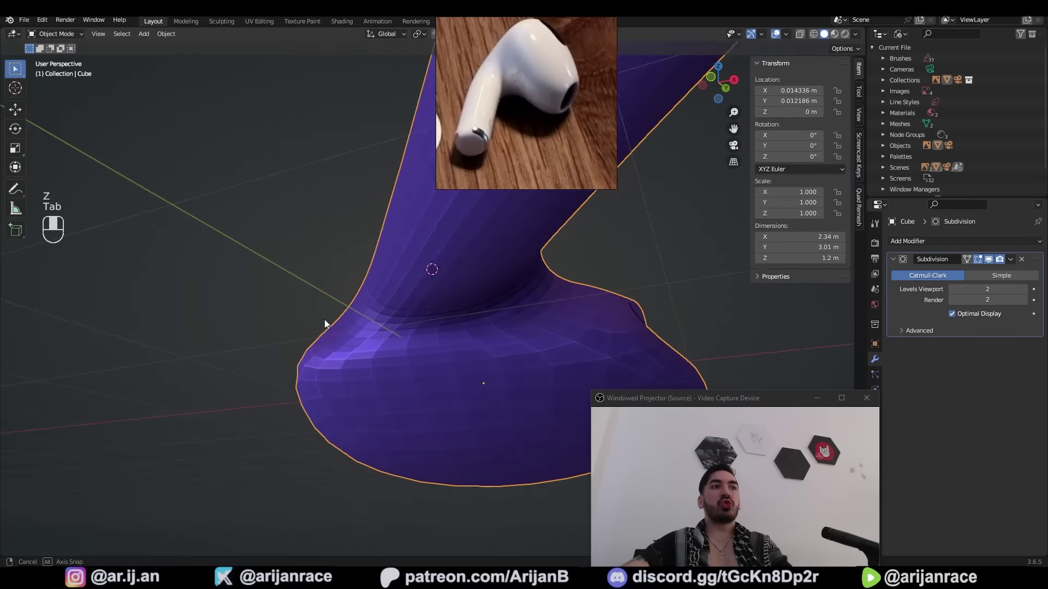
Slide an edge loop on the head and save the file
drag(488, 302, 446, 308)
key(Tab)
click(449, 336)
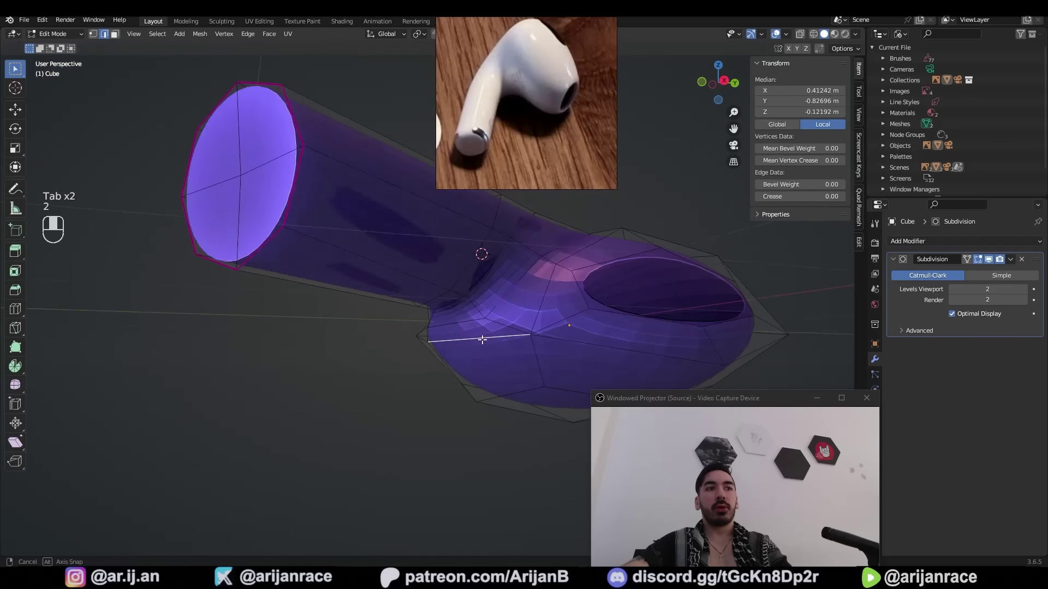
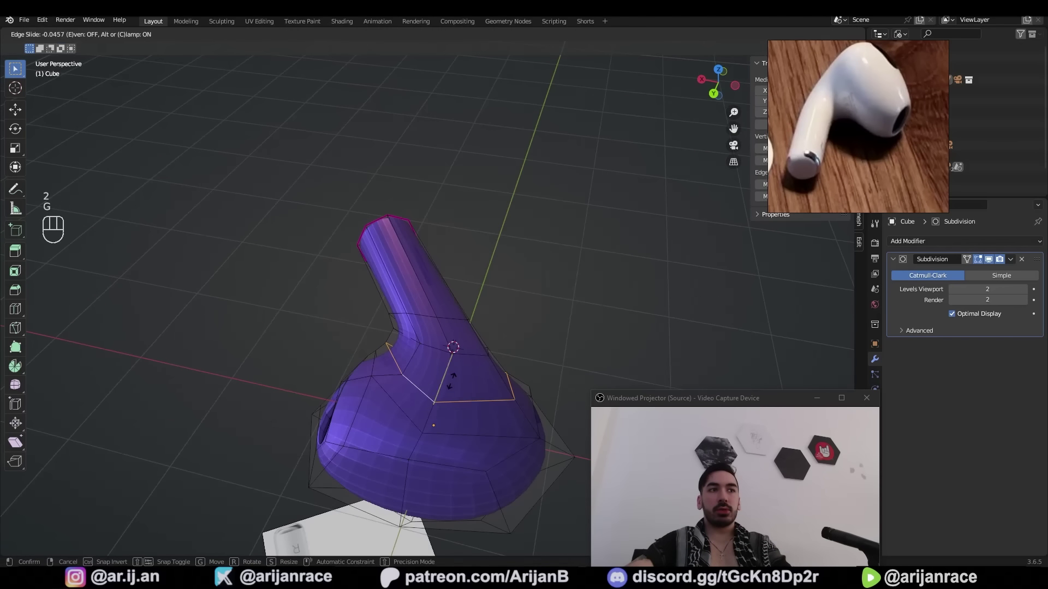
middle_click(436, 371)
key(g)
key(1)
key(Tab)
drag(354, 371, 462, 383)
key(ctrl+s)
Drag further head loops toward the rim, toggling snapping off
drag(402, 392, 552, 403)
middle_click(428, 370)
drag(391, 366, 359, 379)
middle_click(359, 378)
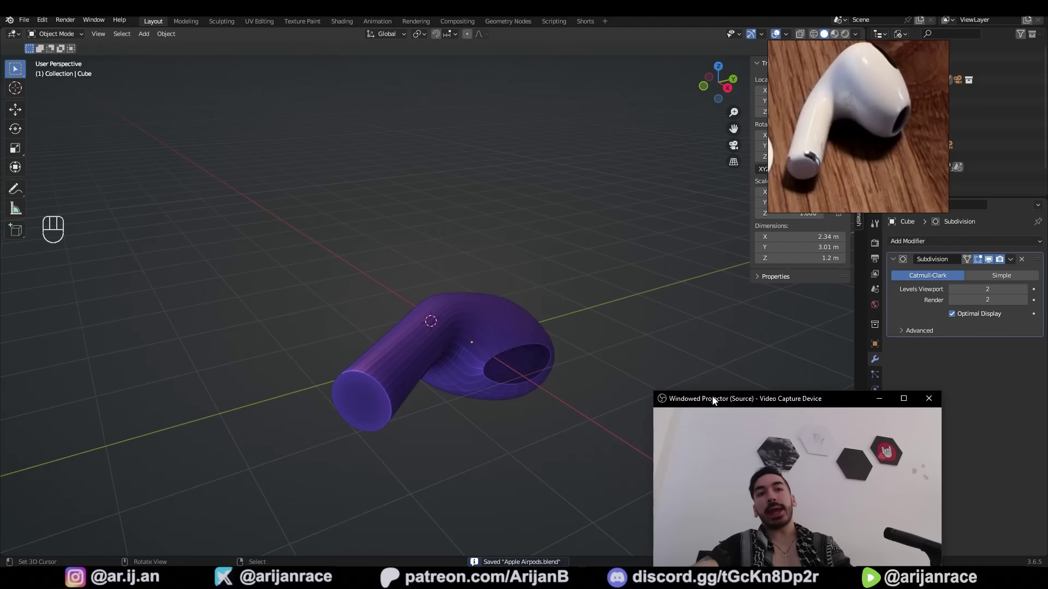
key(shift+Tab)
middle_click(429, 353)
drag(399, 355, 422, 348)
click(348, 344)
click(352, 393)
Fill a gap and slide the edge loop along the head toward its rim
middle_click(397, 358)
middle_click(415, 406)
middle_click(403, 392)
key(f)
click(399, 344)
click(417, 387)
key(2)
drag(404, 379, 435, 366)
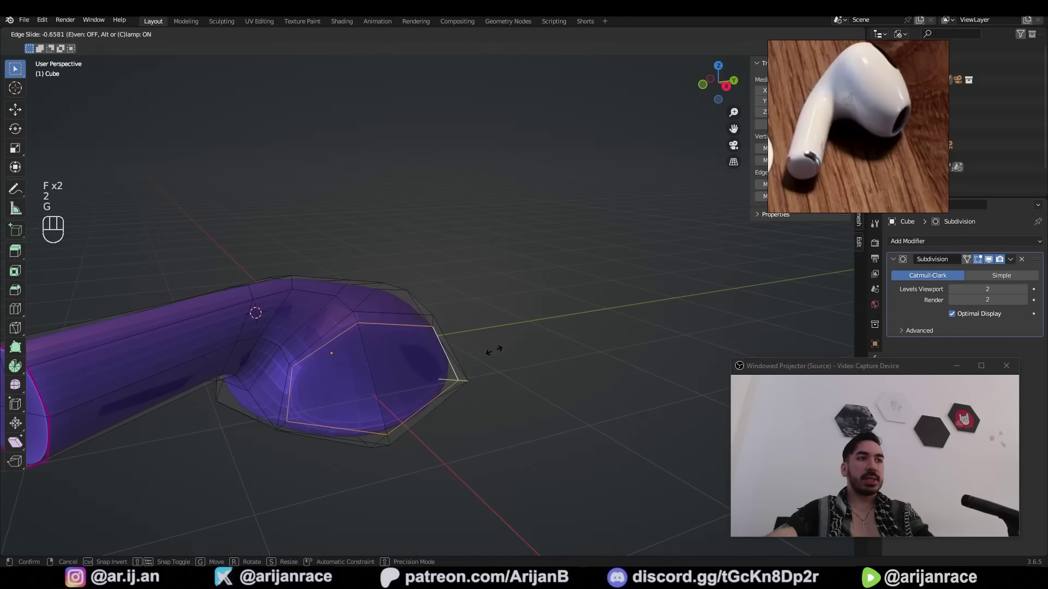
Select the whole earbud mesh and merge duplicate vertices by distance
key(a)
key(m)
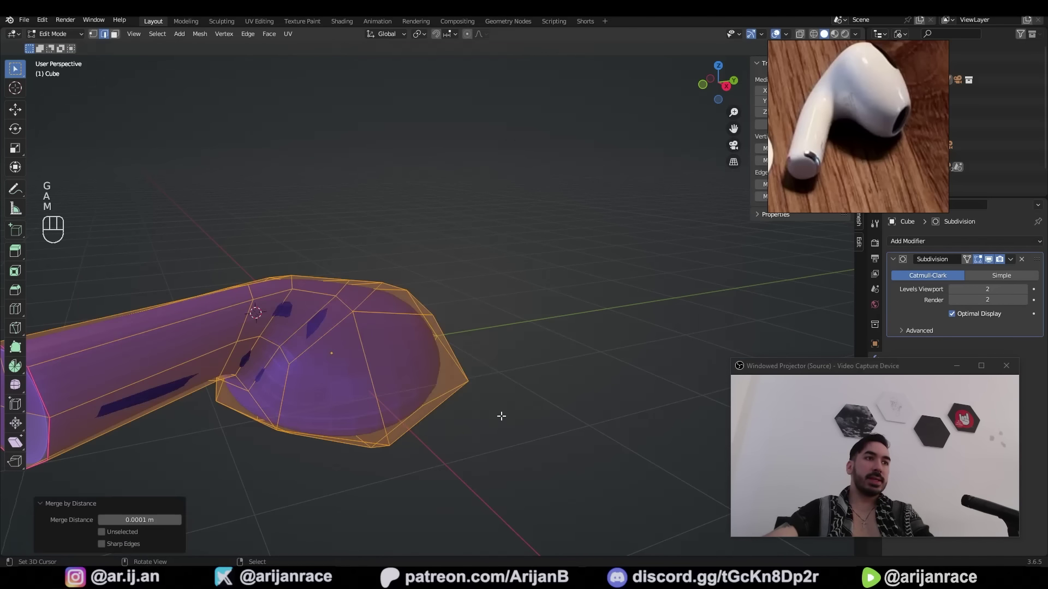
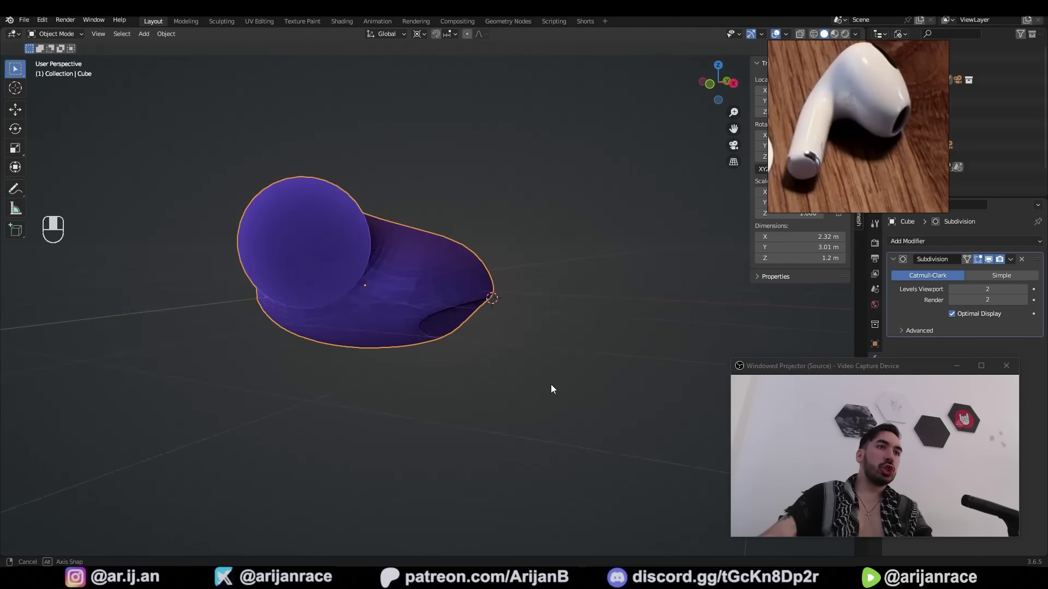
Save the file, view the head from above in X-ray and enter Edit Mode for knife cuts
key(ctrl+s)
key(KP_7)
key(Tab)
key(1)
key(z)
click(417, 370)
key(Tab)
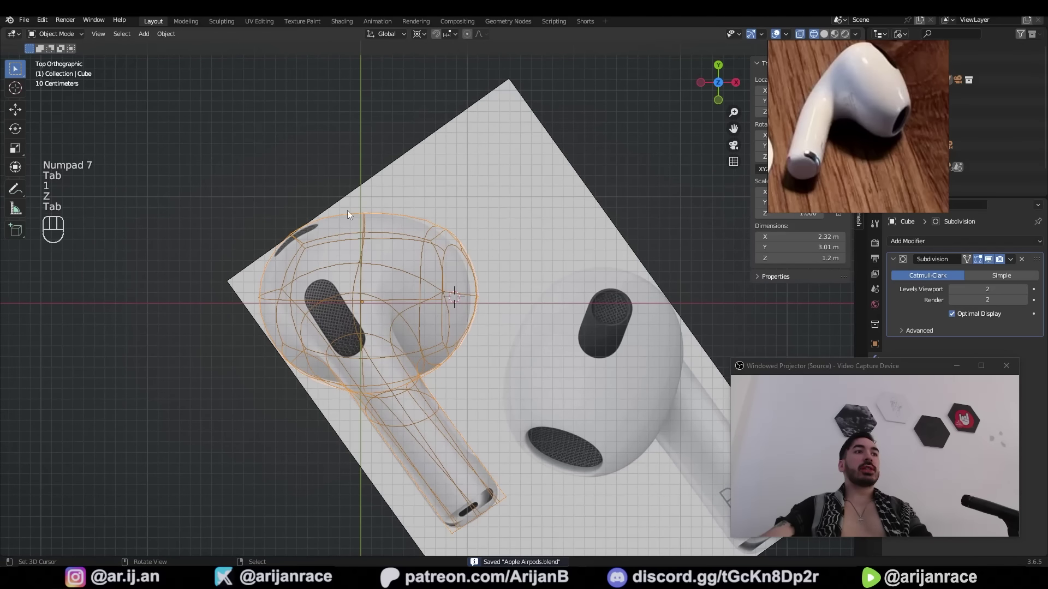
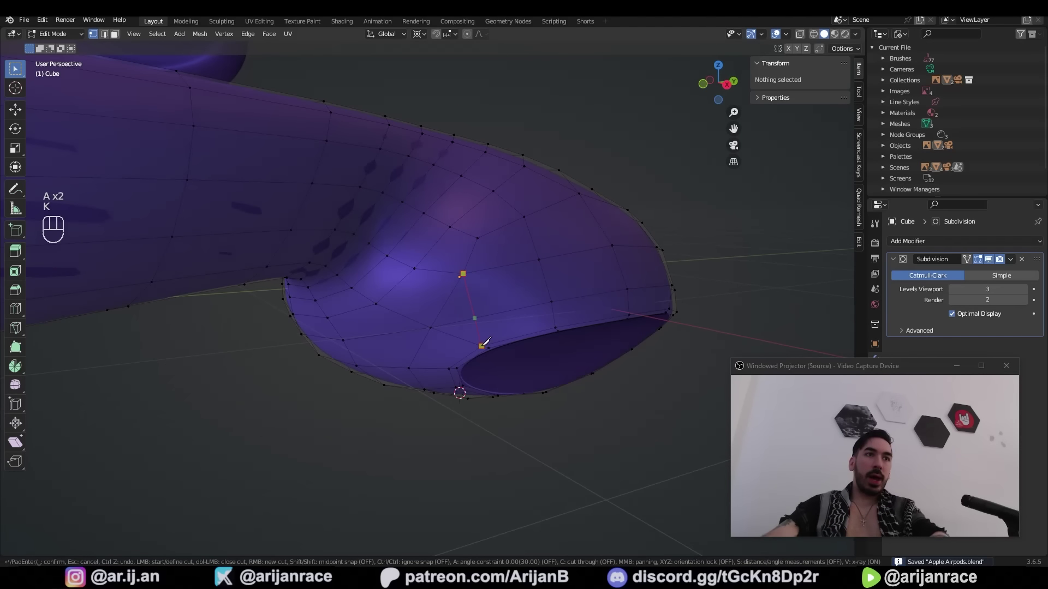
Knife-cut new edges across the head beside the speaker opening and grid-fill the oval
key(k)
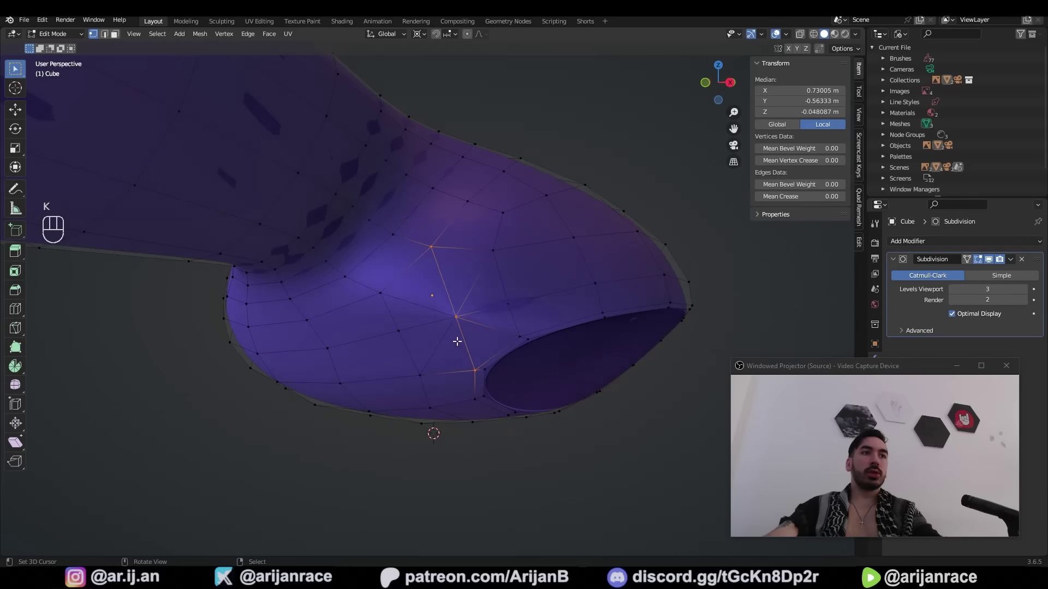
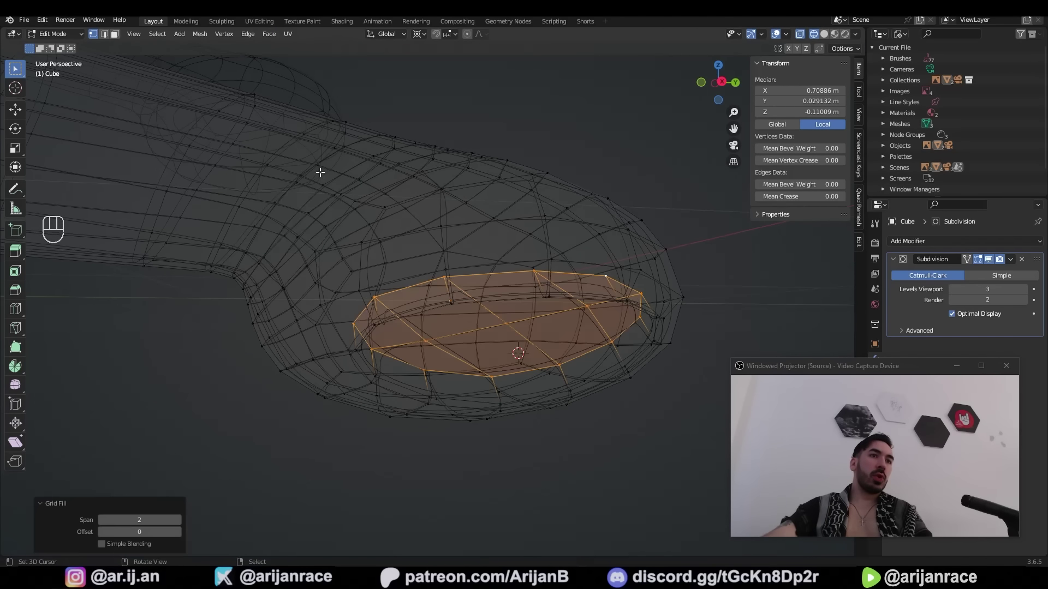
Select the loop around the filled oval and bevel it with 2 segments into a rounded rim
drag(497, 348, 457, 342)
key(z)
drag(421, 317, 397, 325)
key(z)
middle_click(435, 317)
key(c)
key(z)
key(ctrl+b)
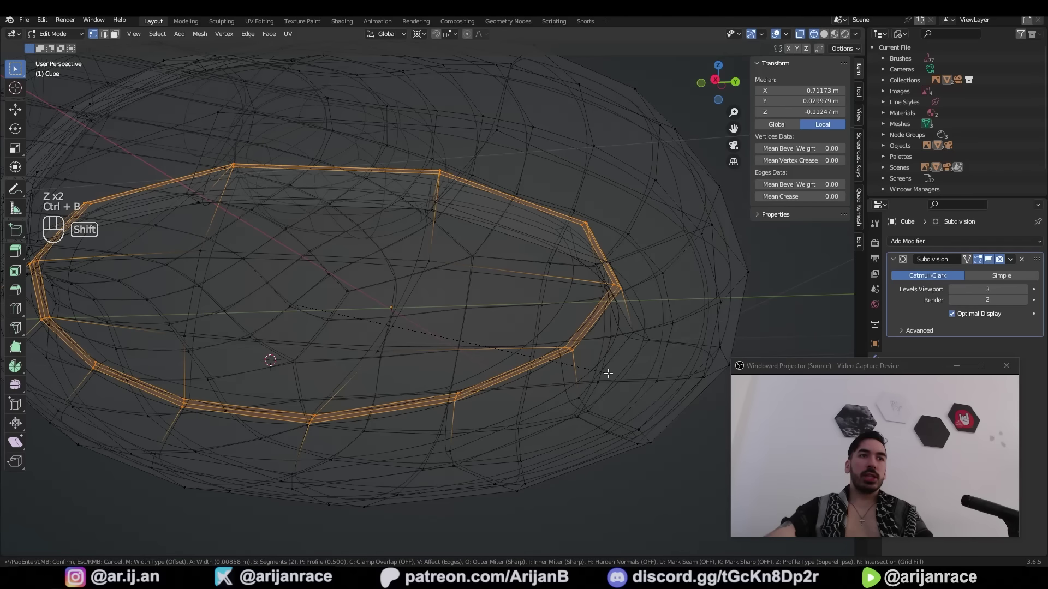
drag(131, 452, 184, 403)
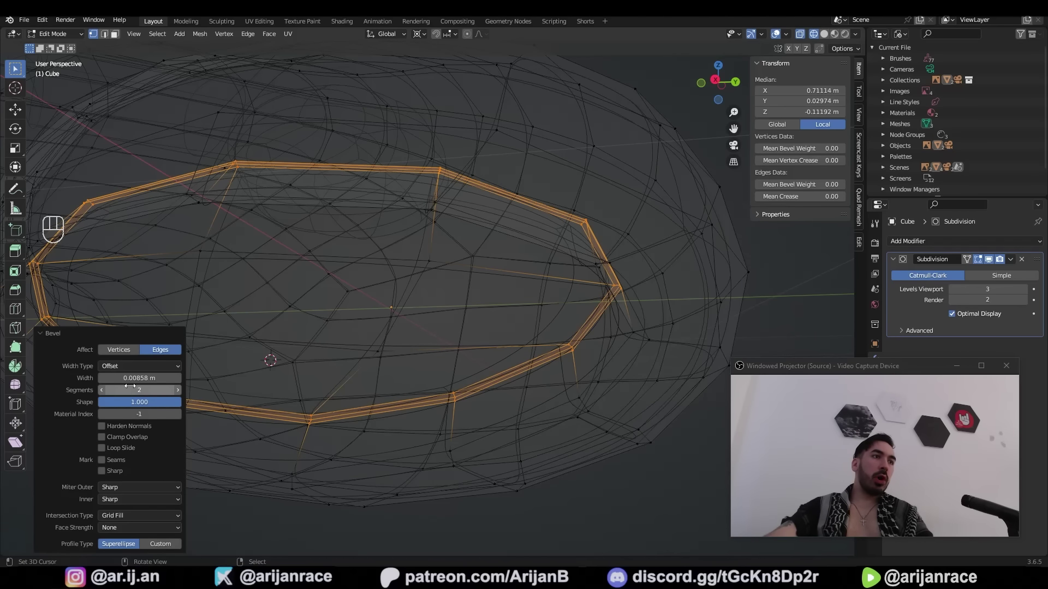
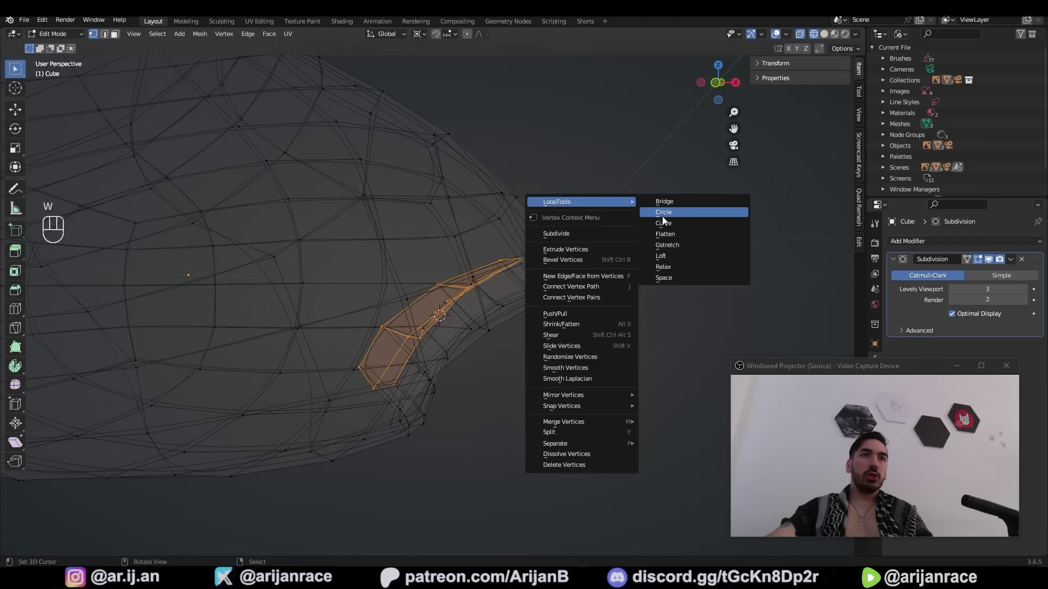
Round the selected vertex loop into a perfect circle with LoopTools Circle
key(1)
key(z)
key(Tab)
click(427, 273)
key(Tab)
Select a chain of edges on the head for the next rounding pass
click(464, 312)
click(453, 343)
key(1)
click(492, 367)
click(504, 365)
middle_click(497, 362)
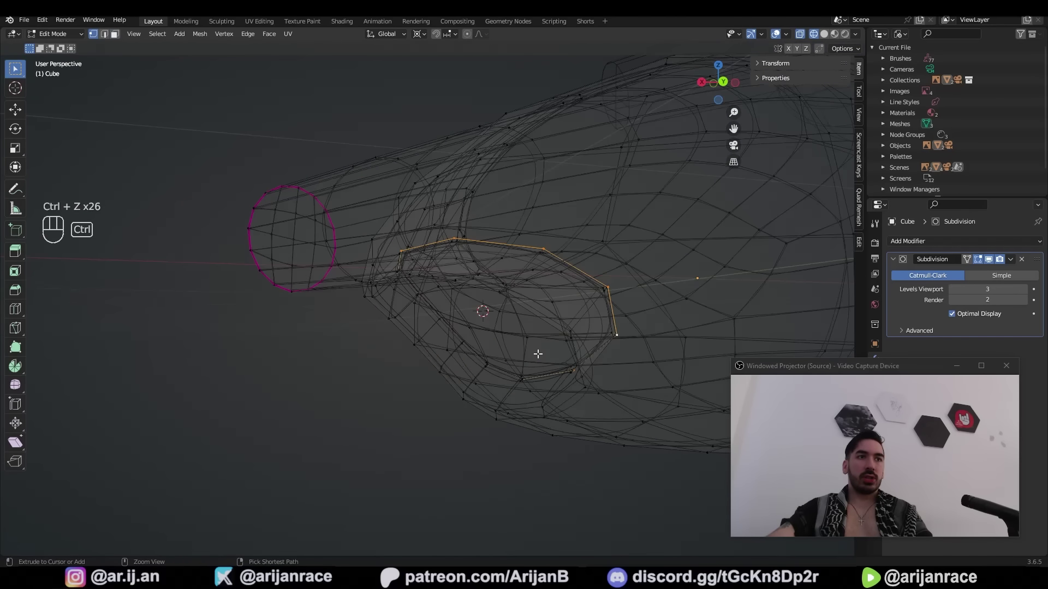
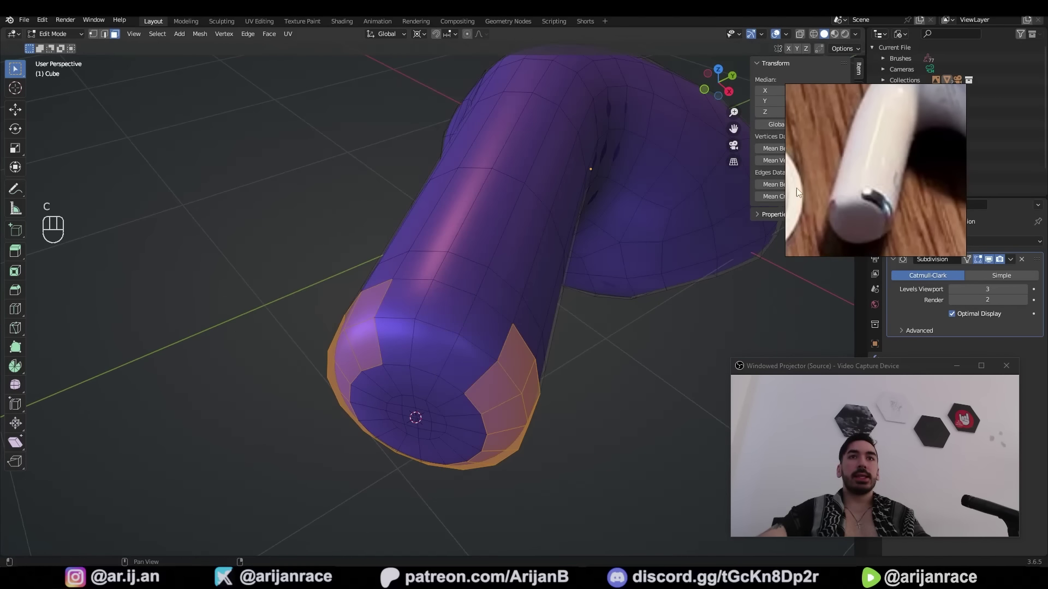
Extrude the face strip at the stem tip, shrink it inward into a narrow groove, and save
key(g)
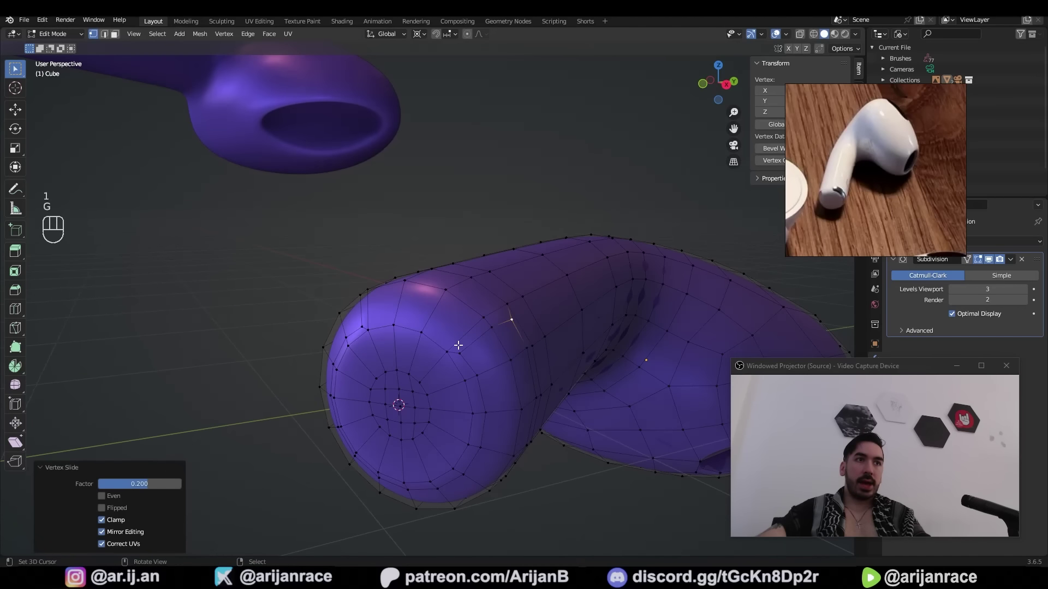
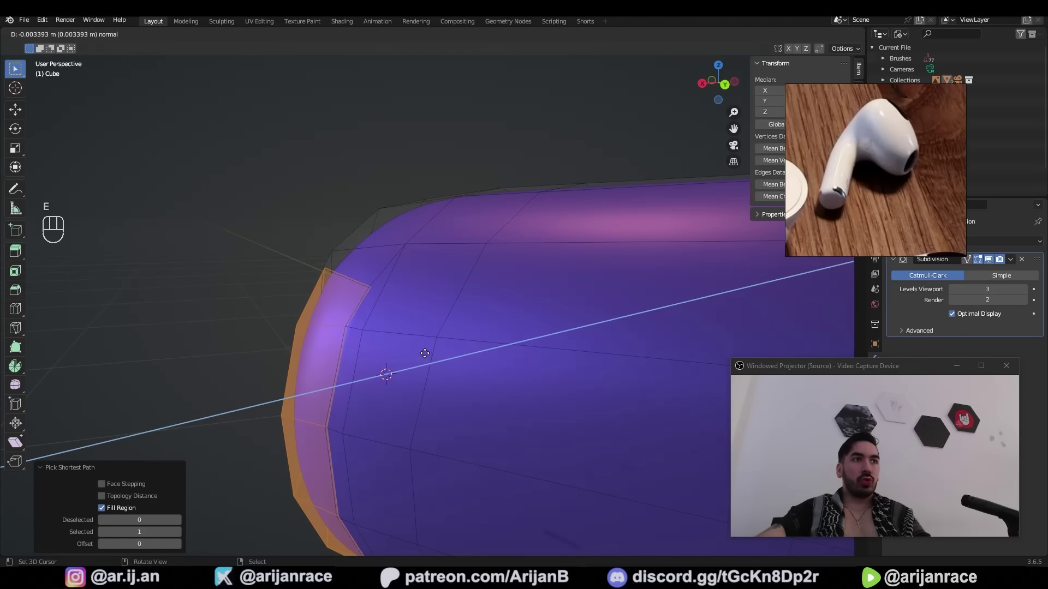
key(alt+s)
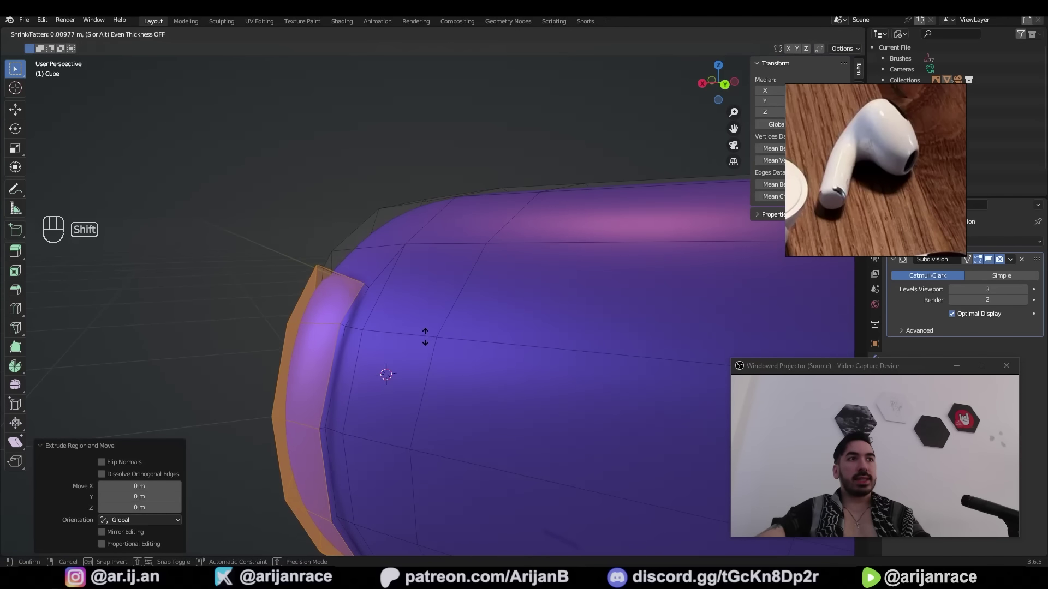
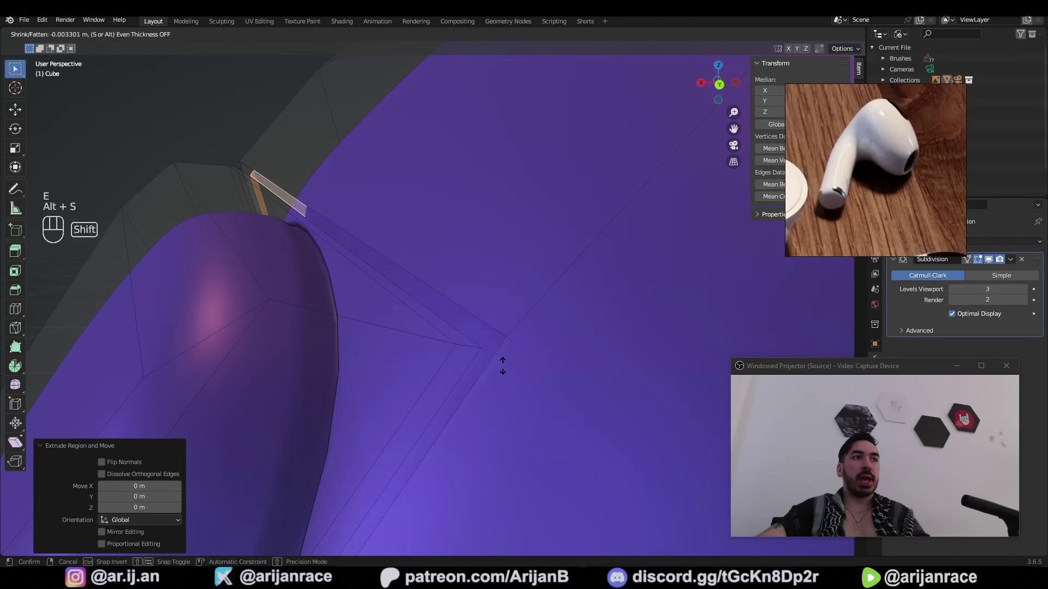
key(Tab)
key(ctrl+z)
key(x)
key(Tab)
drag(403, 323, 876, 197)
key(ctrl+s)
From top view with X-ray, select the face patch over the reference's mesh grille and inset it
key(a)
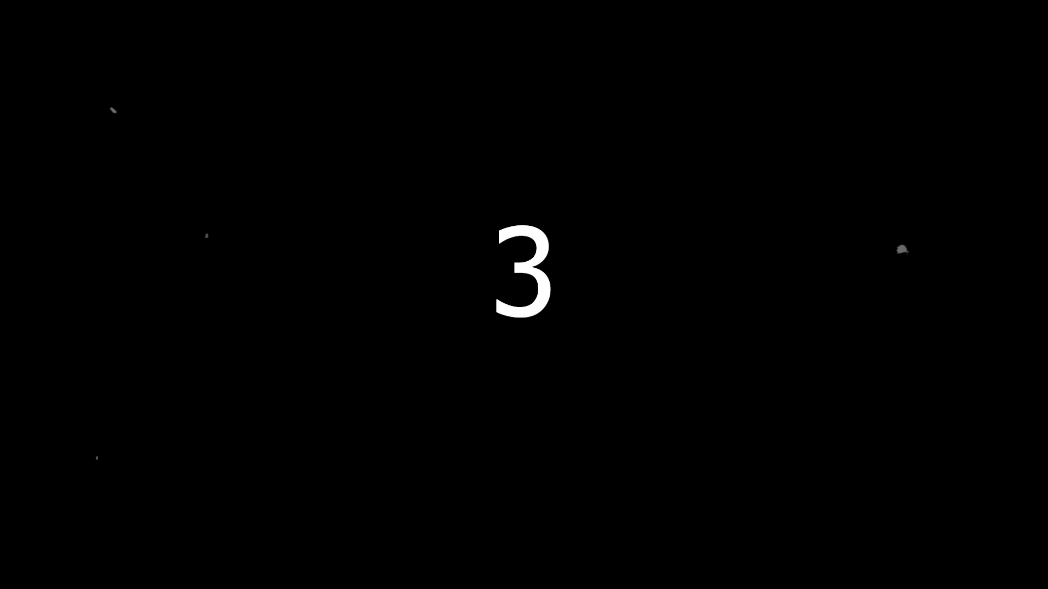
key(z)
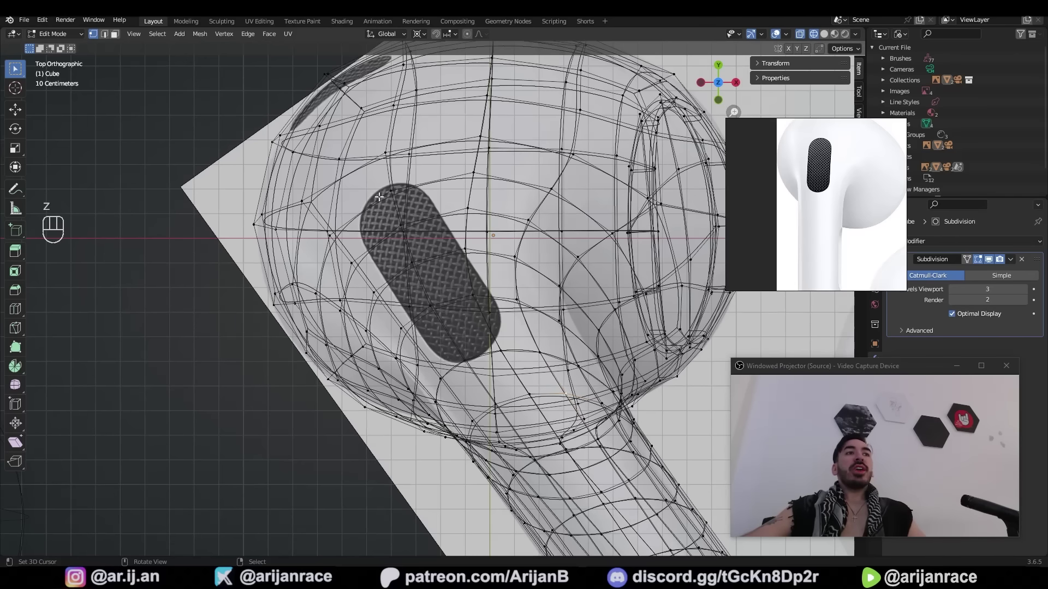
drag(482, 292, 497, 312)
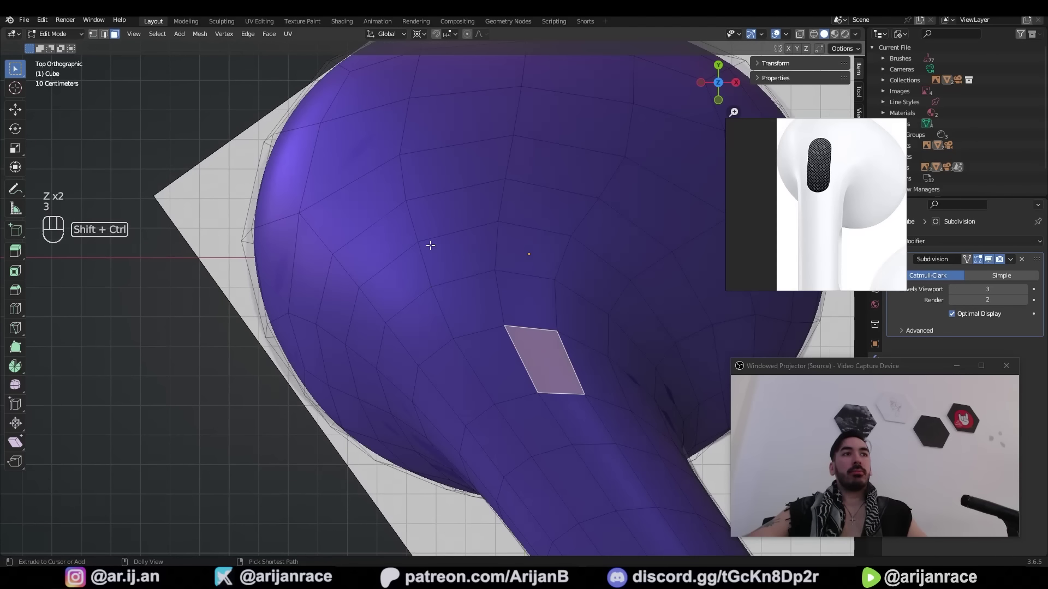
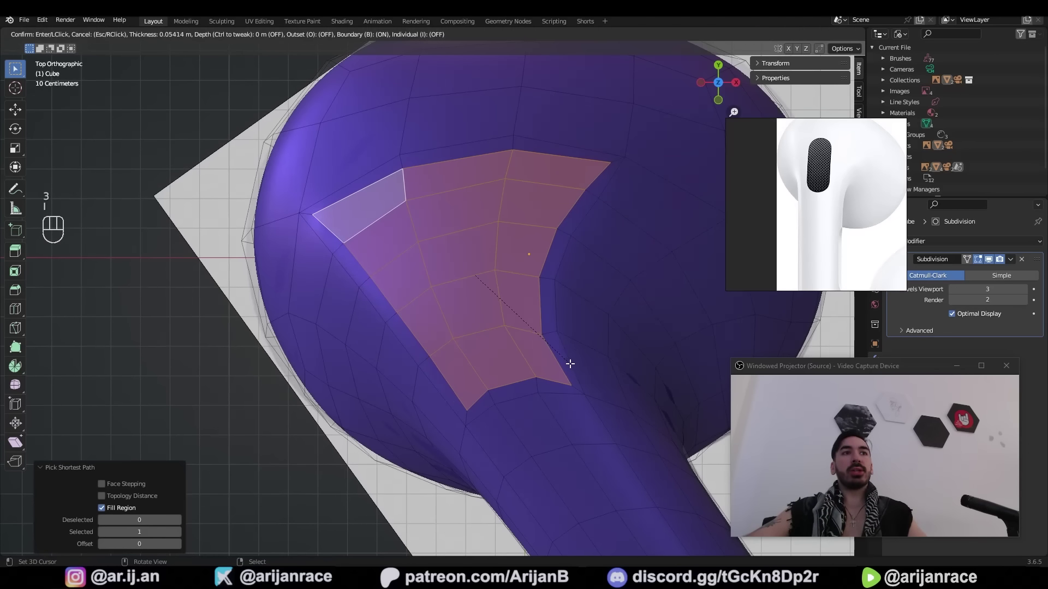
key(ctrl+z)
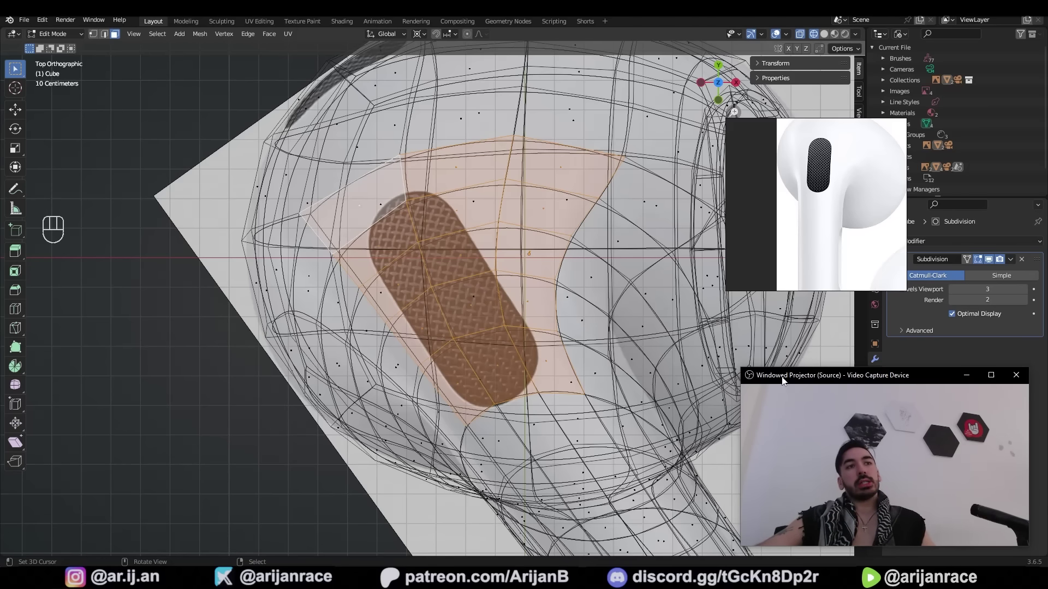
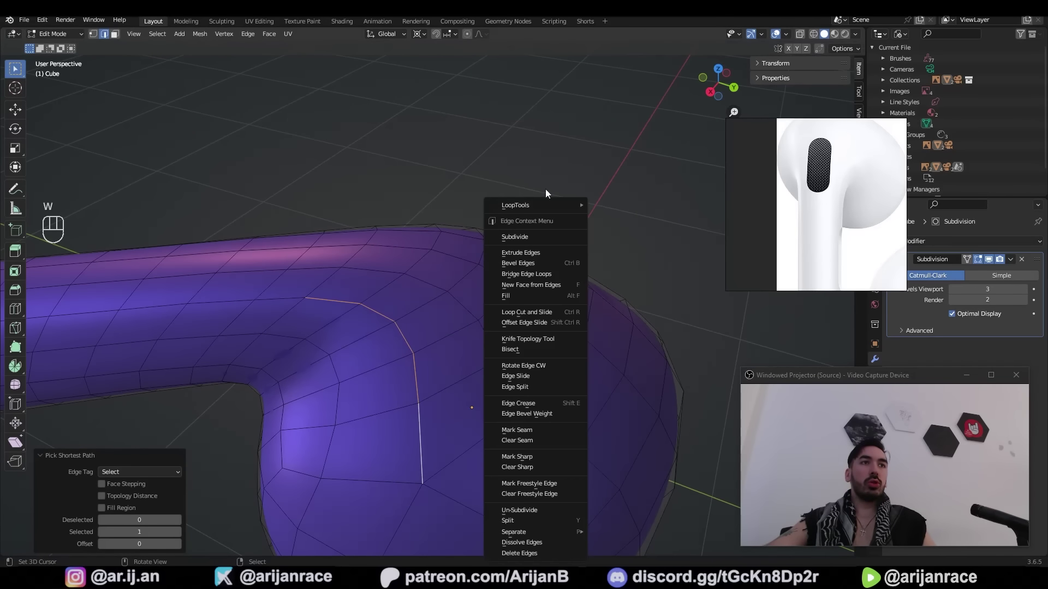
Gstretch the grille edge path into a smooth oval and space the surrounding head loops evenly
click(102, 489)
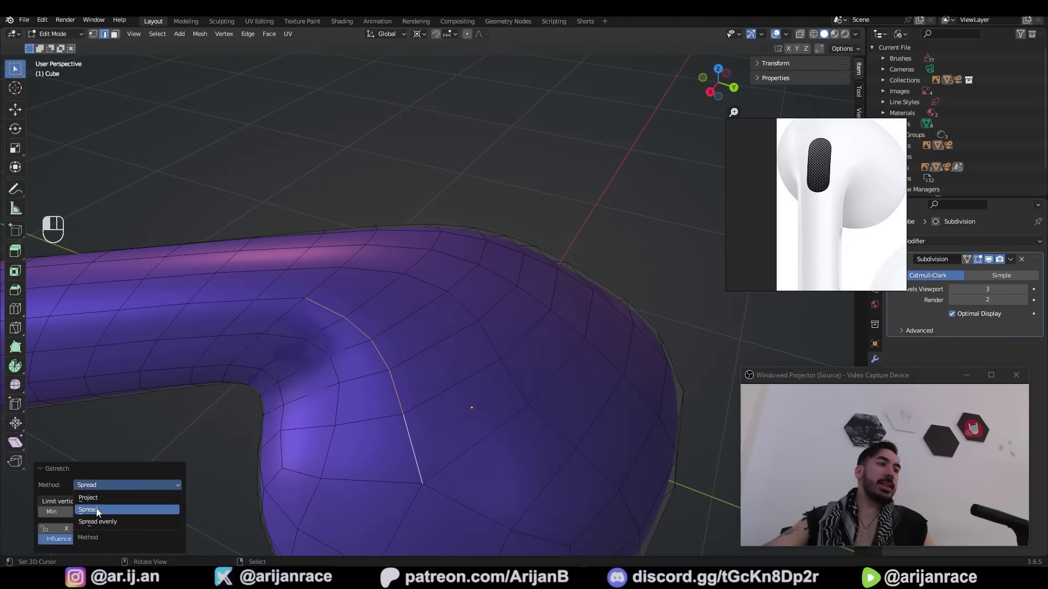
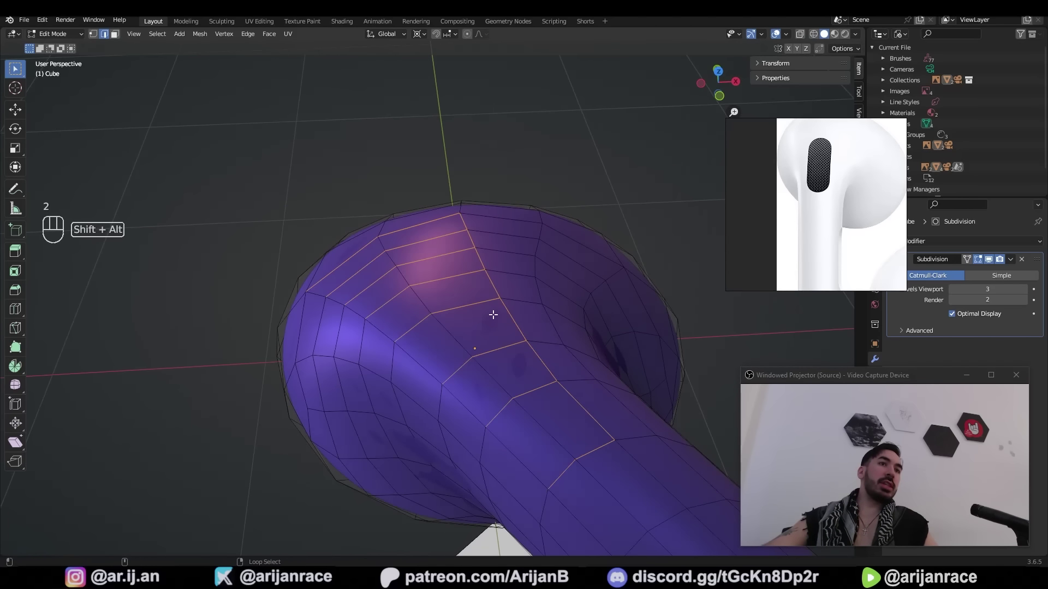
click(509, 314)
drag(510, 310, 491, 326)
key(w)
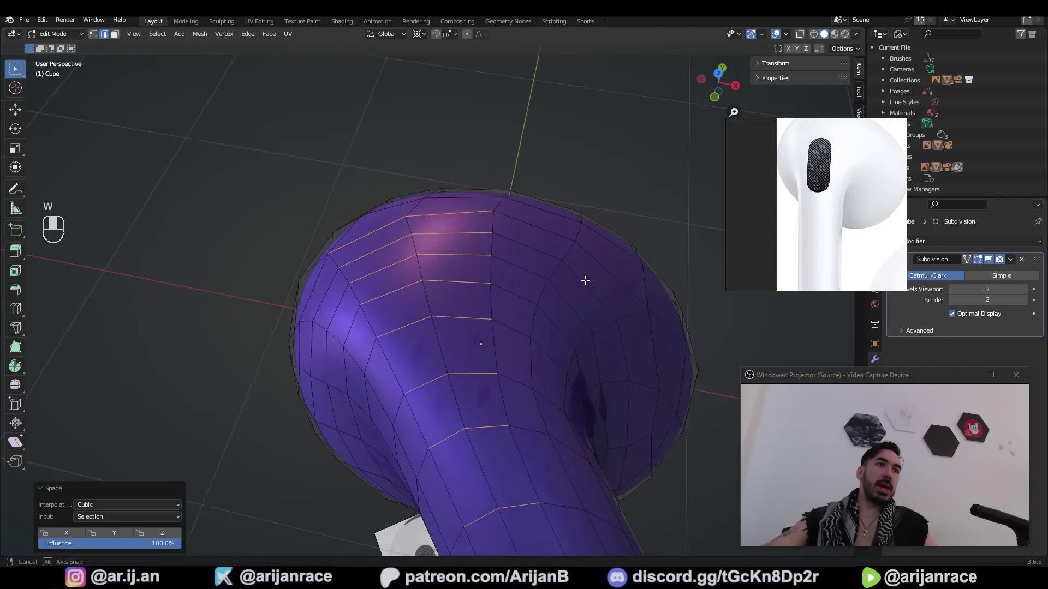
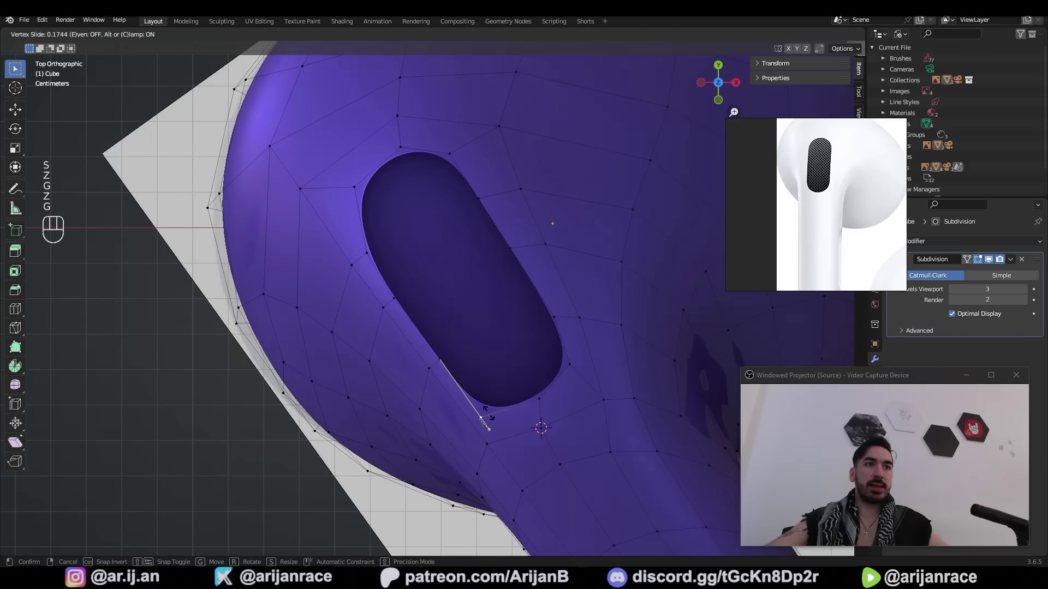
Select the oval opening's rim and extrude it to start sinking the grille slot
key(Tab)
key(1)
drag(512, 450, 423, 386)
middle_click(460, 379)
key(Tab)
key(shift+s)
key(e)
Constrain the extrusion vertically into the head, then preview the smoothed earbud in Object Mode
key(g)
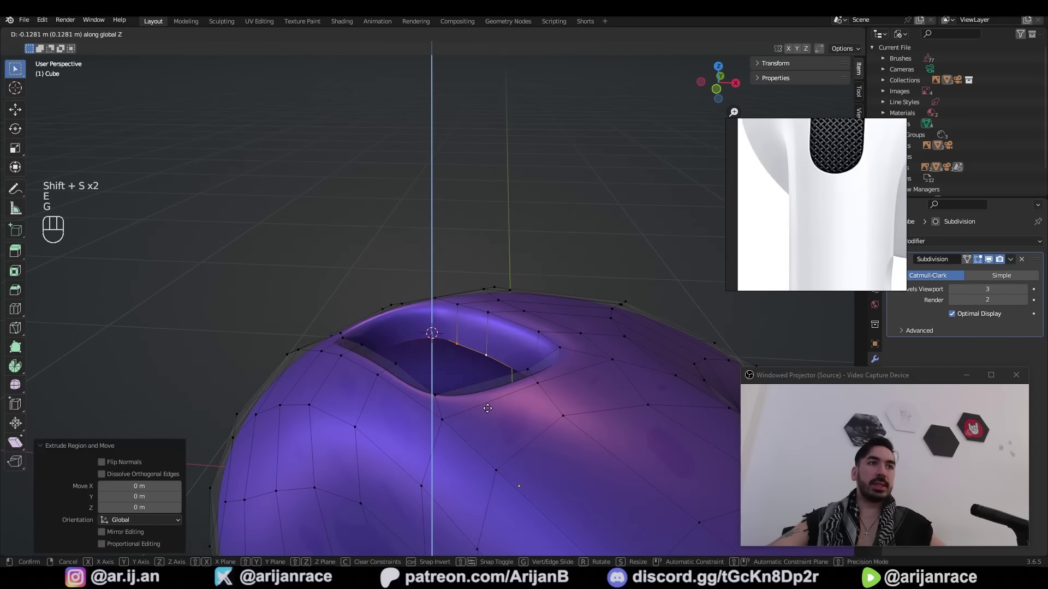
key(2)
key(ctrl+b)
key(Tab)
key(2)
key(1)
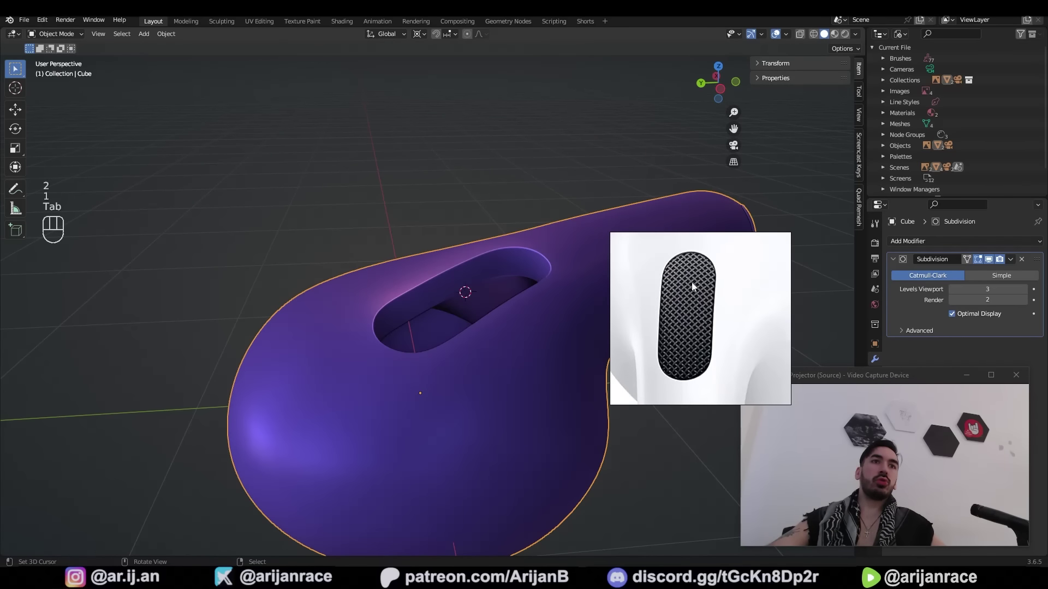
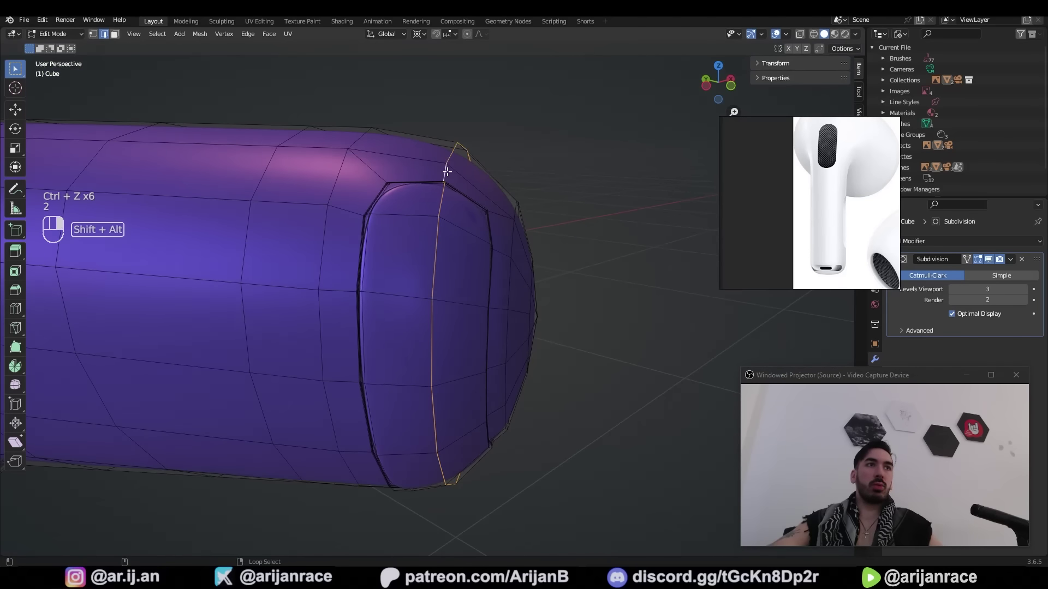
Push the stem tip band faces in to form the oval recessed panel and view it solid-shaded without X-ray
click(465, 198)
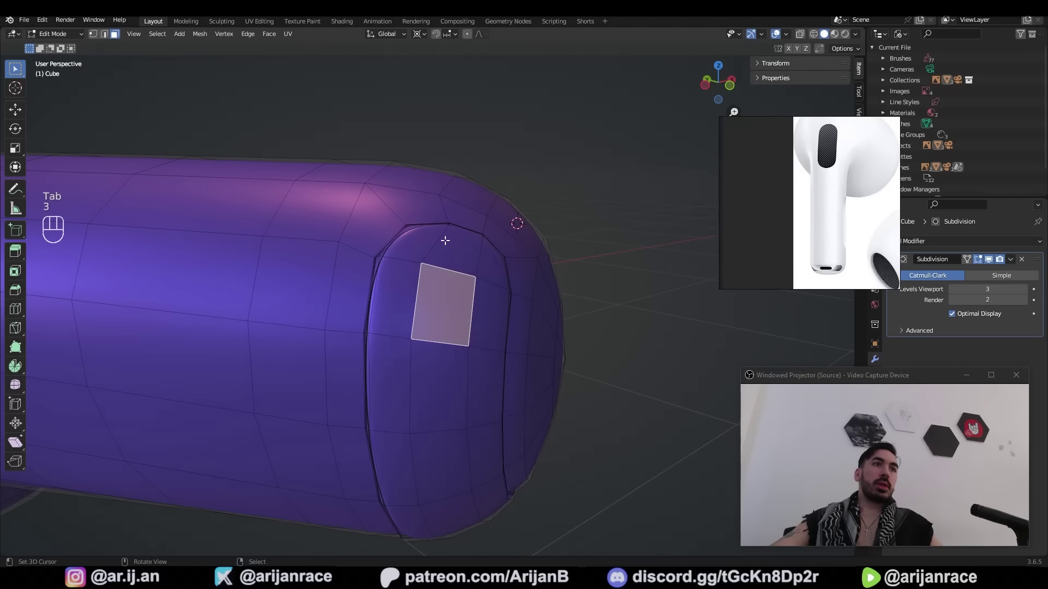
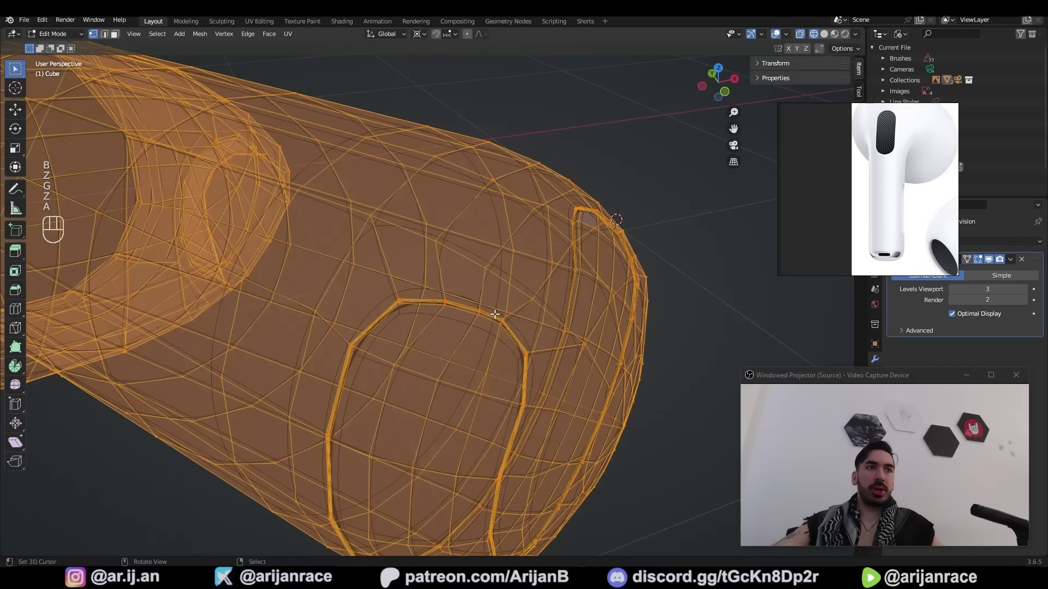
key(g)
key(z)
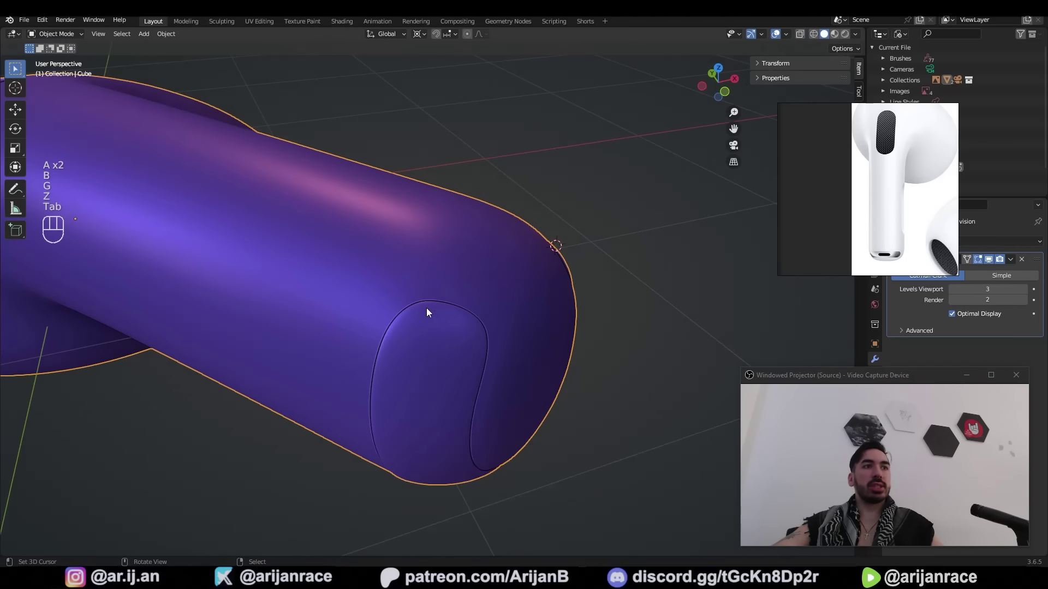
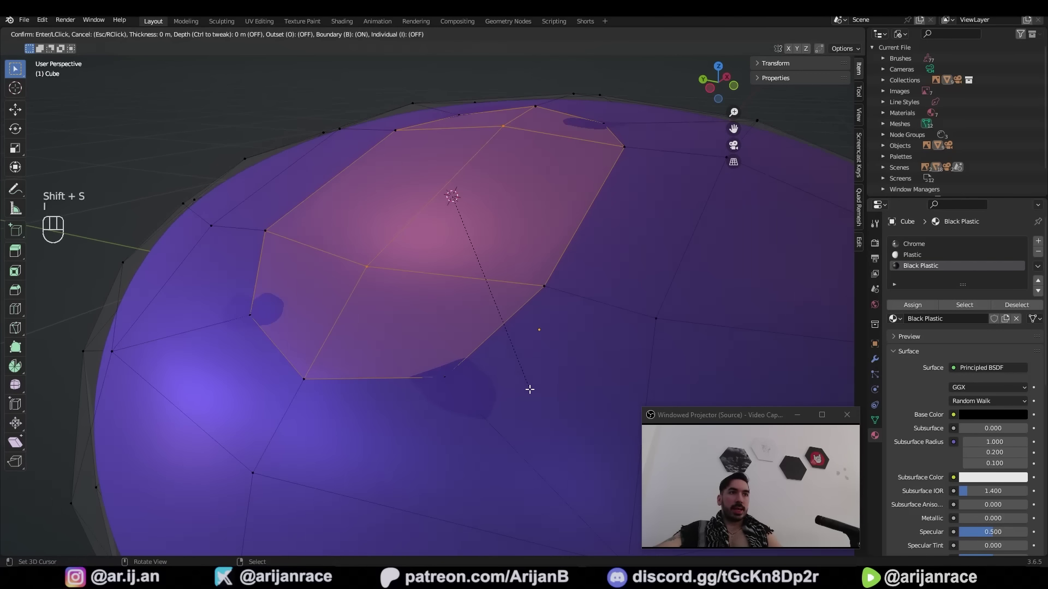
Confirm the inset on the head faces and push them inward as a shallow oval recess
key(i)
key(3)
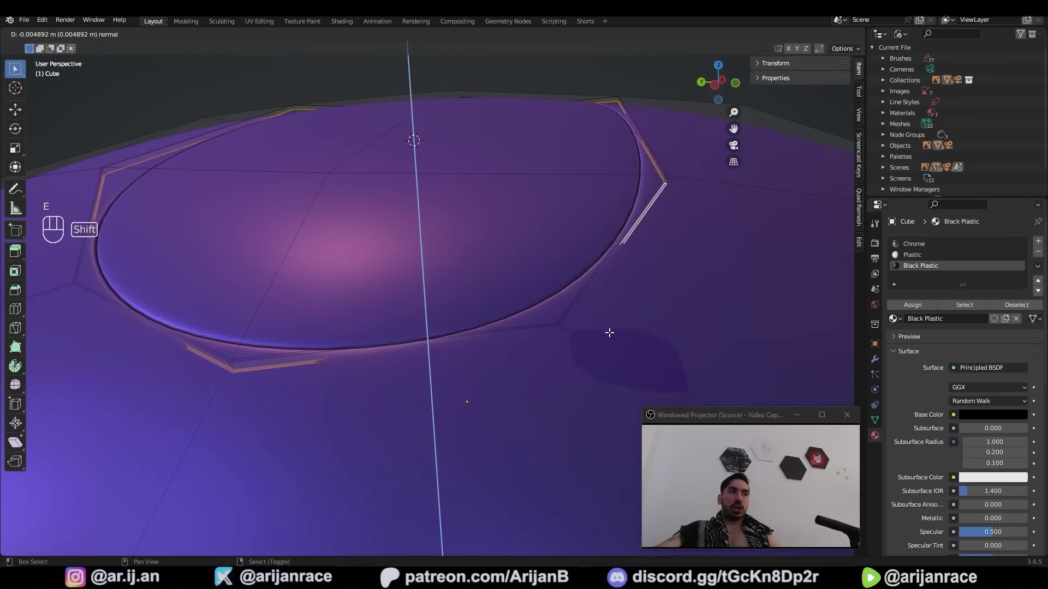
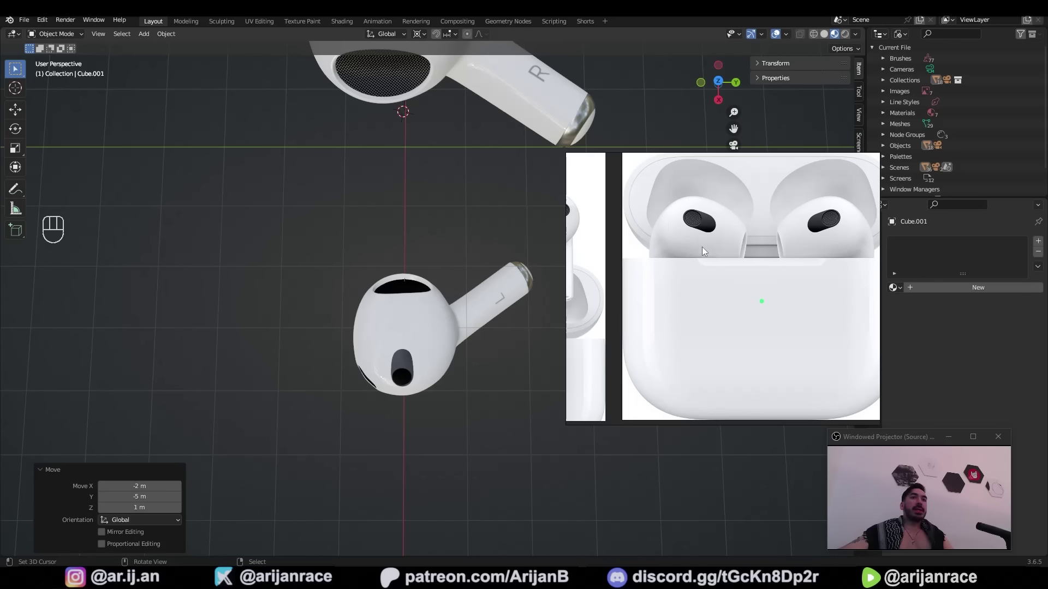
Duplicate the earbud 2.6 m above the original along Z, check it shaded, and save
key(Tab)
key(1)
key(z)
key(b)
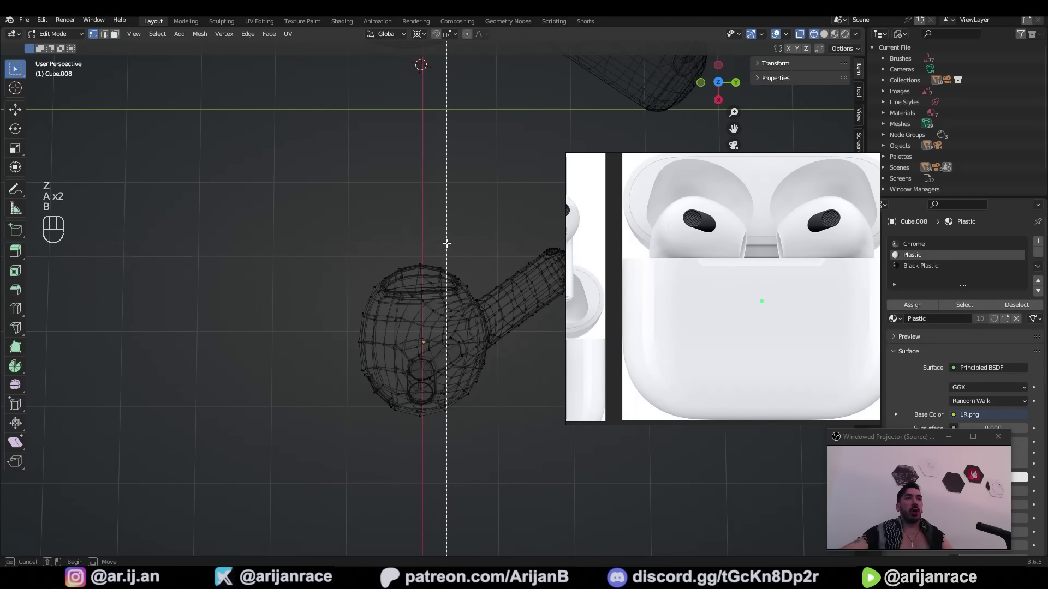
key(Tab)
key(ctrl+s)
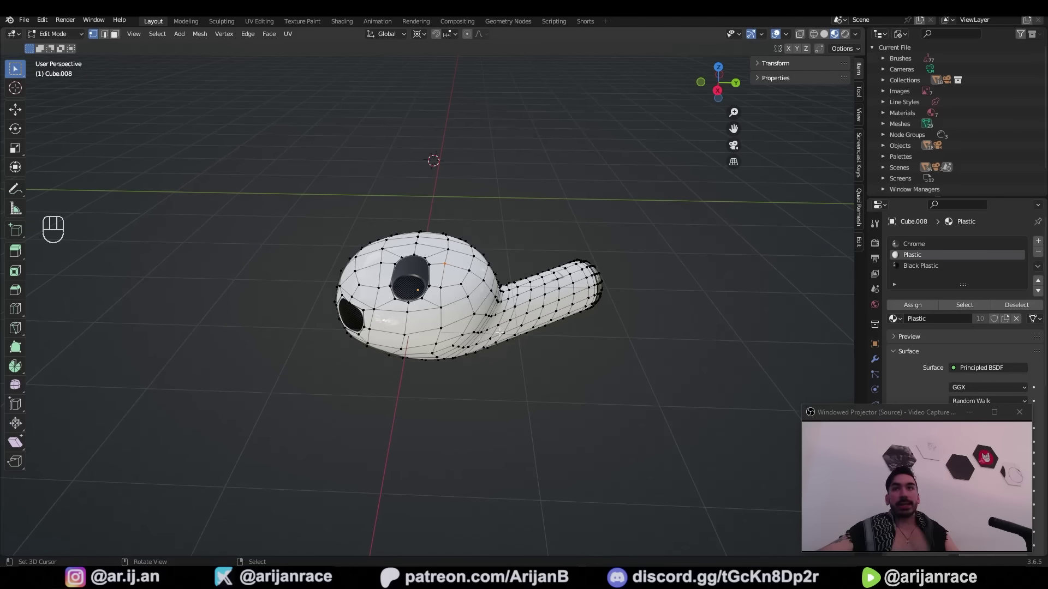
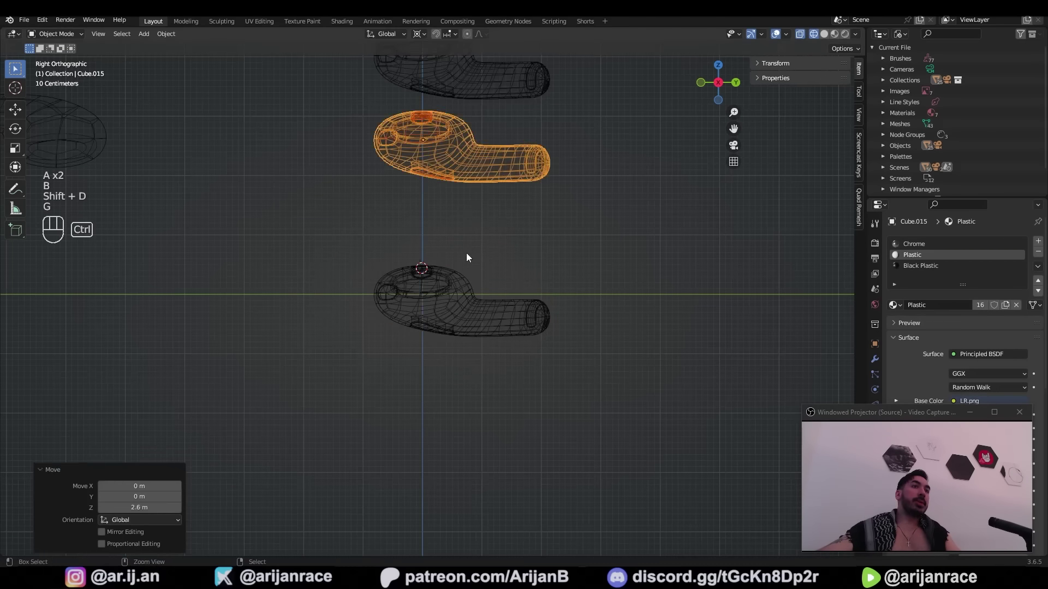
Select the original earbud, isolate it in the view, save, and begin a knife cut across it
click(459, 316)
key(Tab)
key(z)
key(ctrl+s)
key(a)
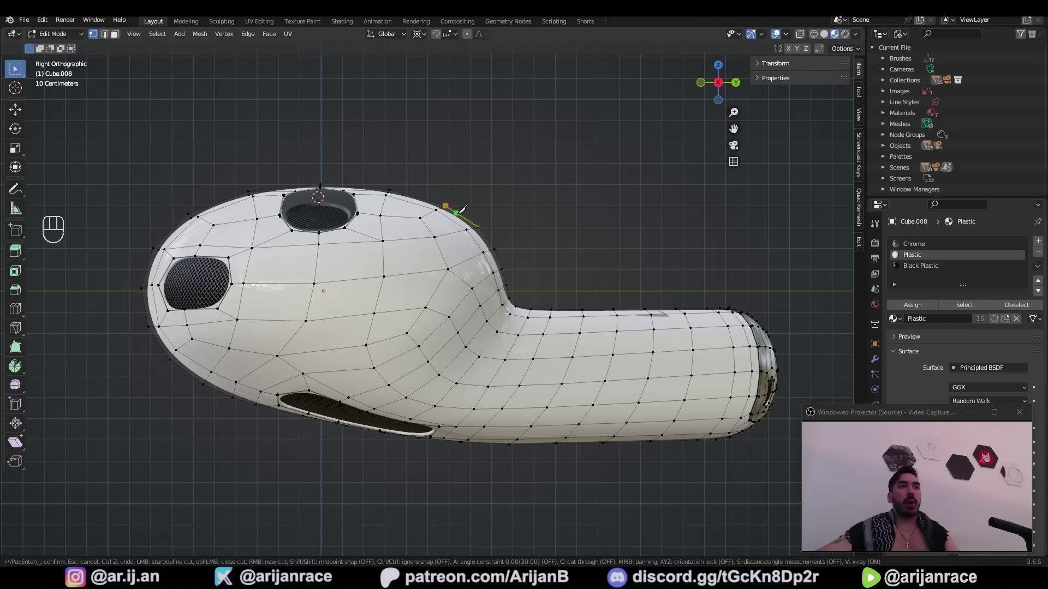
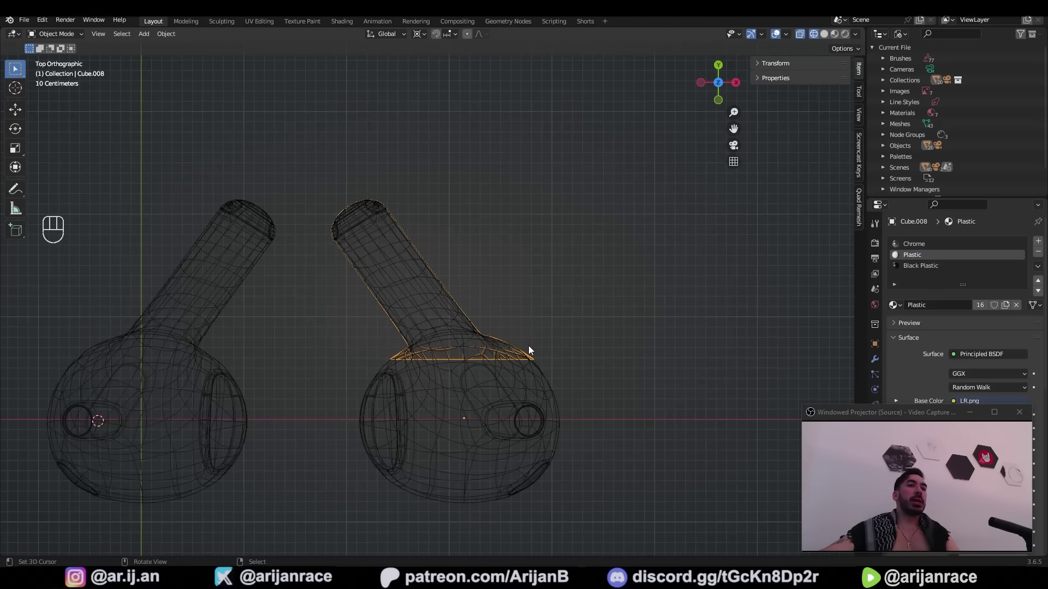
Rotate the earbud 35° about Z so its stem stands upright and shift it about 0.25 m sideways
key(ctrl+z)
key(shift+s)
key(r)
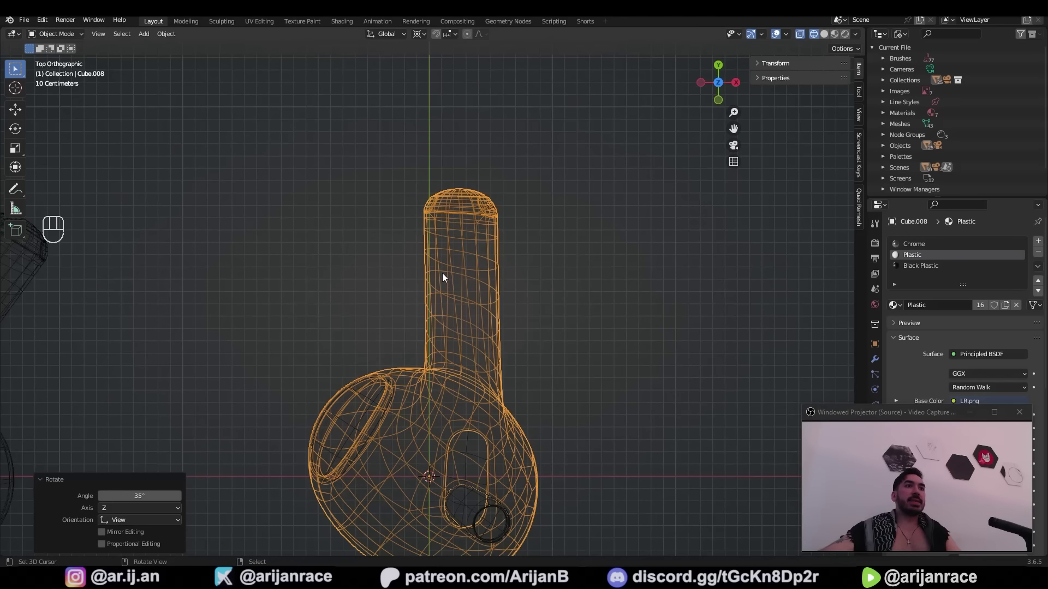
middle_click(452, 331)
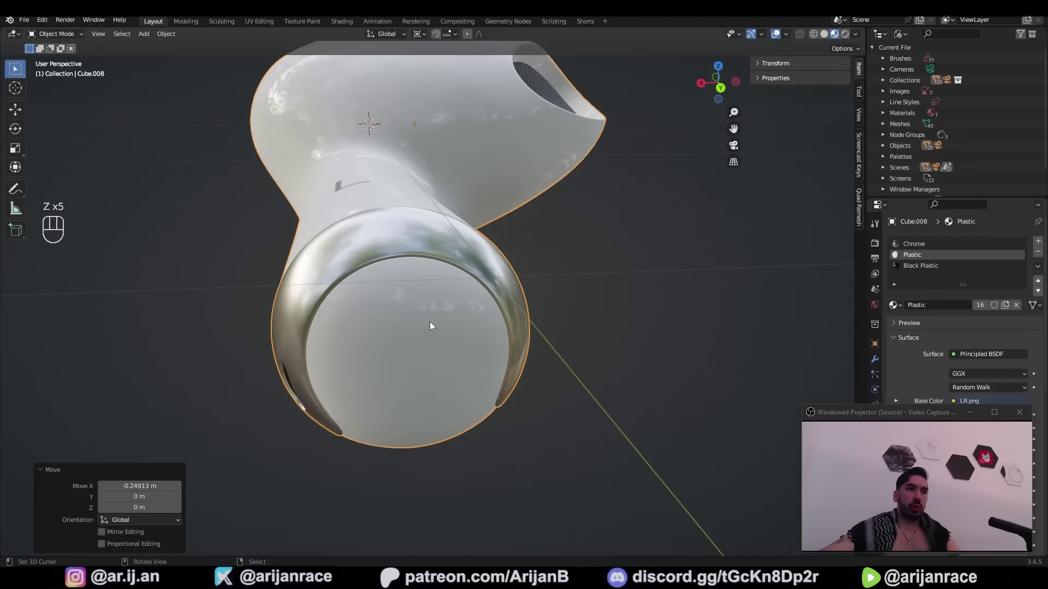
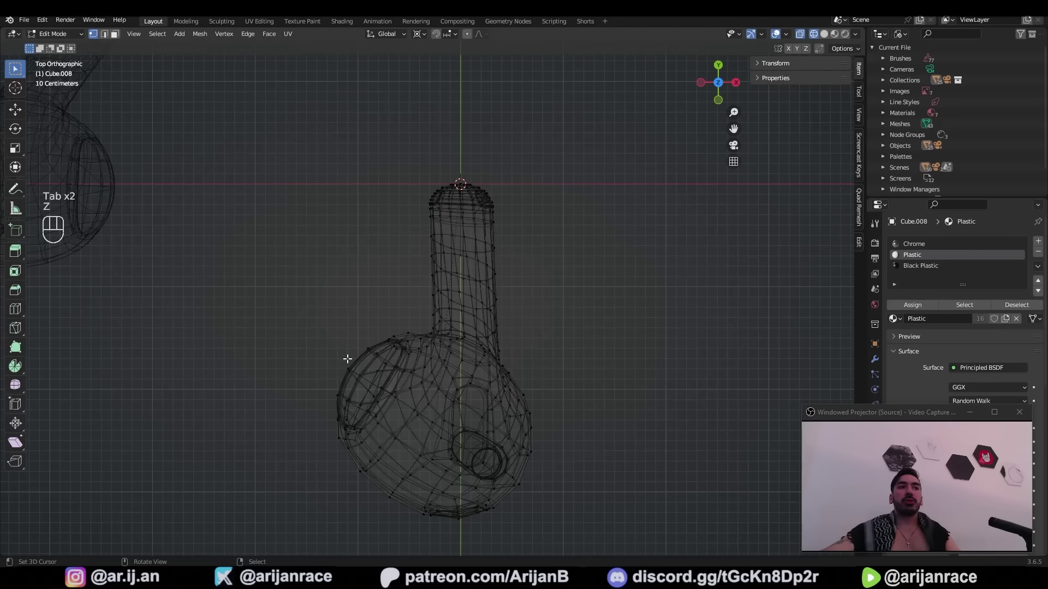
Knife-cut an edge line around the stem-head junction and mark that edge path as a seam
key(z)
key(a)
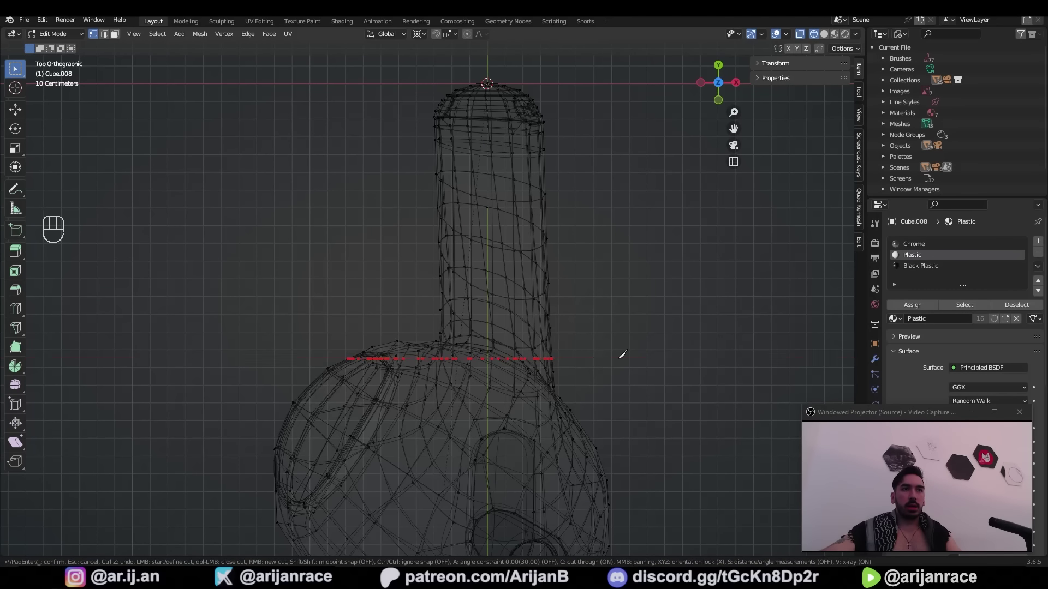
drag(679, 367, 726, 328)
key(ctrl+e)
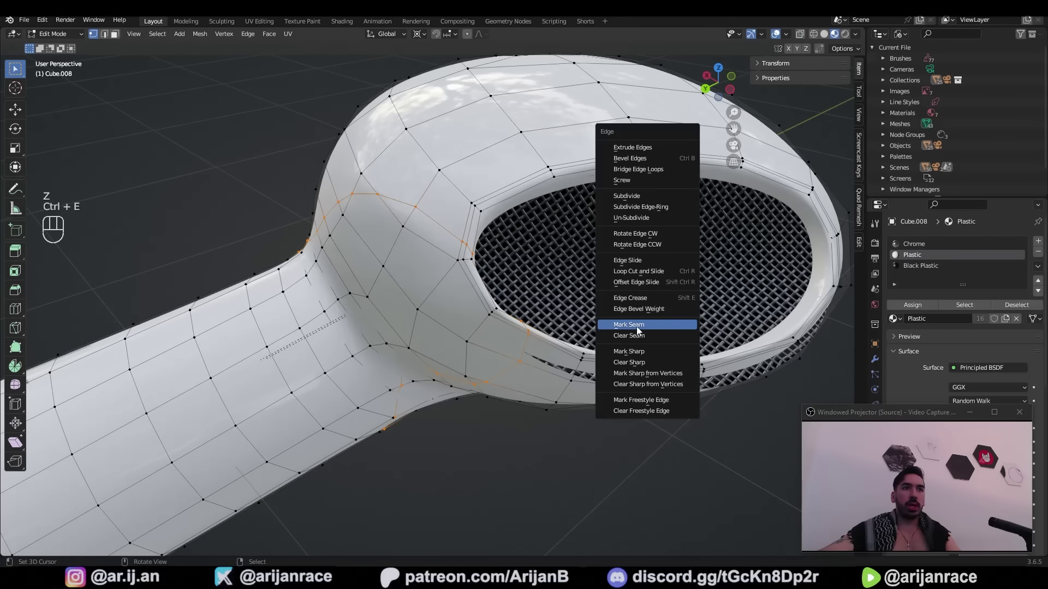
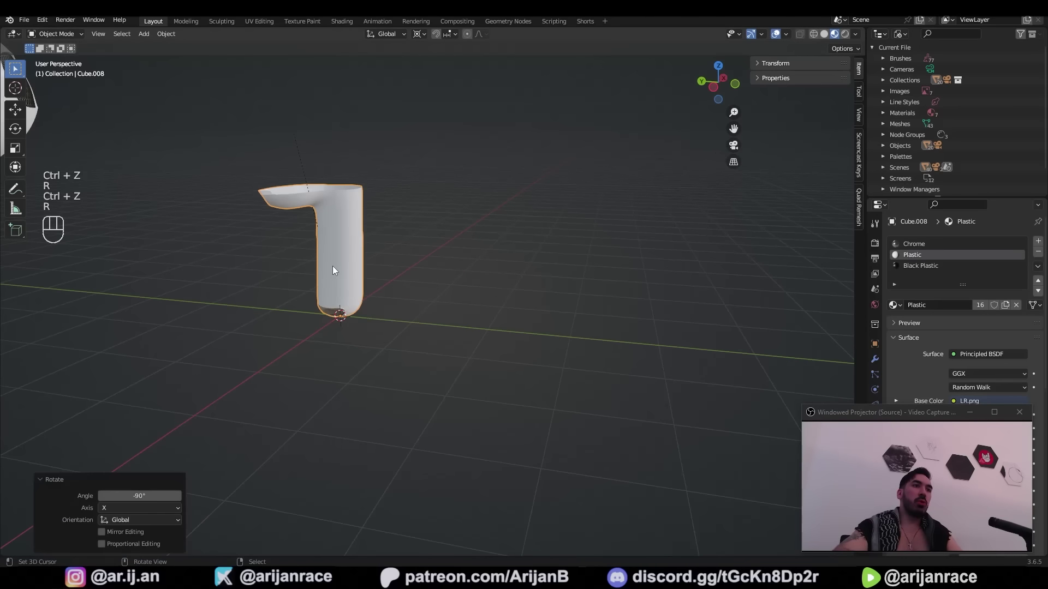
Select the rim loop on top of the stem piece, grow it, and delete Only Edges & Faces to open the top
key(a)
key(a)
drag(346, 277, 367, 290)
middle_click(412, 308)
double_click(422, 309)
key(Tab)
key(1)
key(z)
key(x)
key(ctrl+KP_Add)
key(x)
middle_click(555, 230)
key(1)
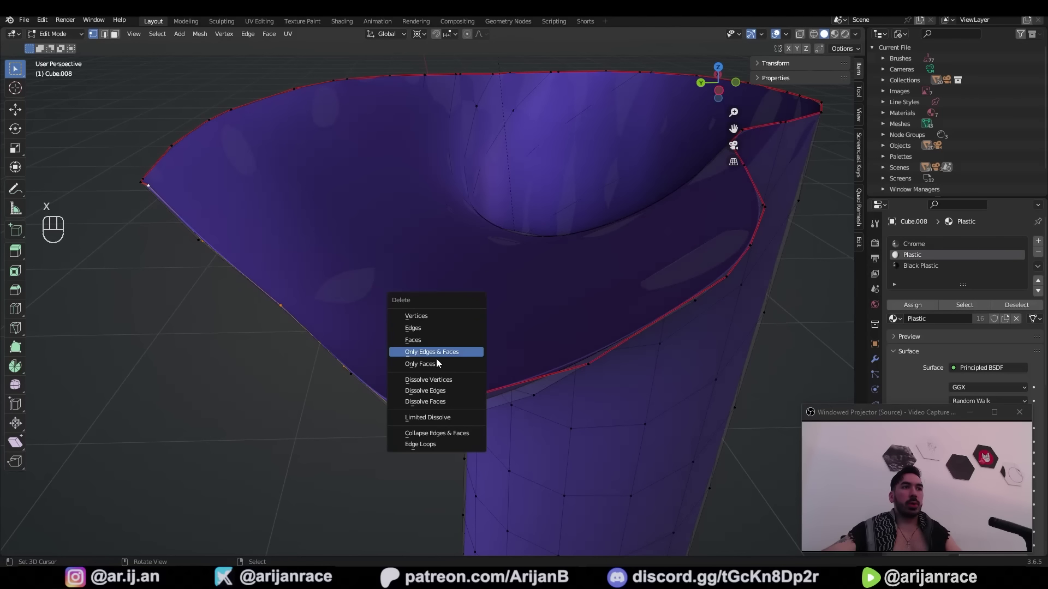
drag(385, 285, 430, 285)
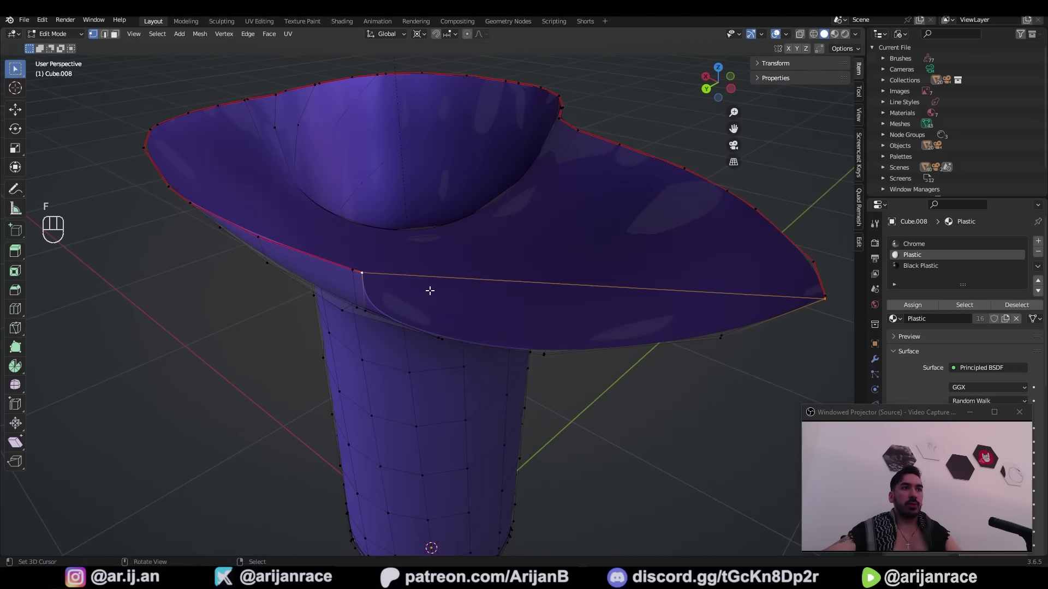
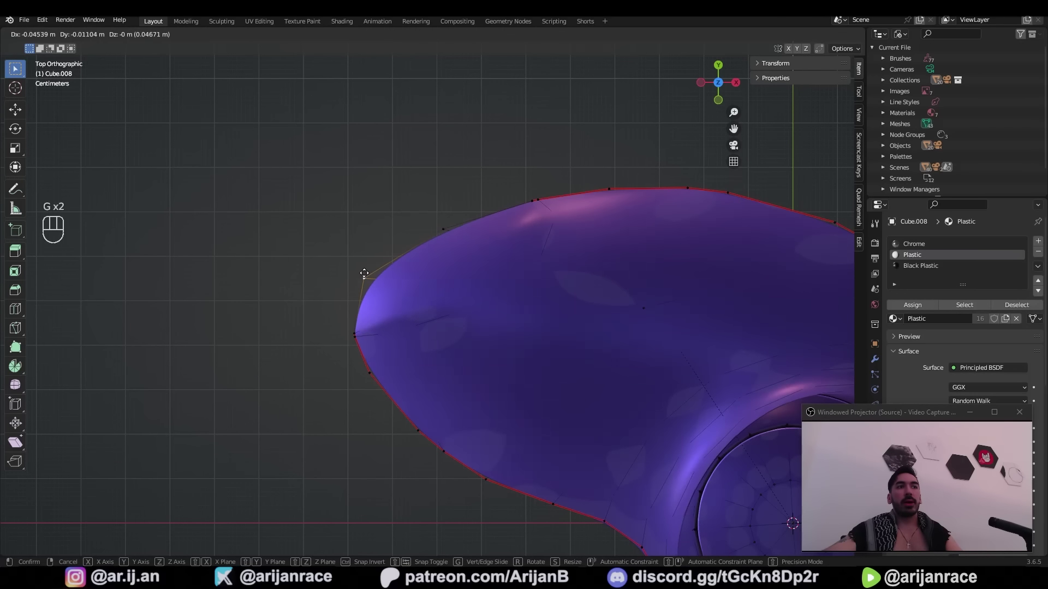
Slide outline vertices in top view to match the earbud footprint, merge duplicates, and save Apple Airpods.blend
key(a)
key(shift+w)
key(z)
key(1)
key(Tab)
drag(454, 353, 329, 289)
key(Tab)
drag(337, 284, 330, 297)
key(ctrl+s)
key(KP_7)
Extrude the boundary loop outward, flatten it to 0 and stretch it along X and Y into a flat rounded plate
key(z)
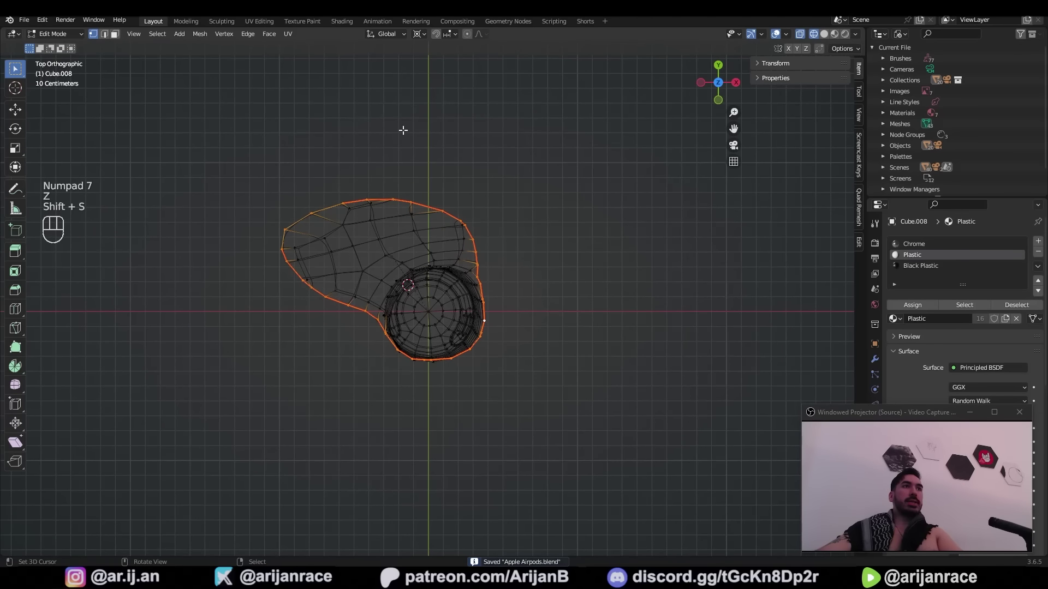
drag(414, 40, 438, 90)
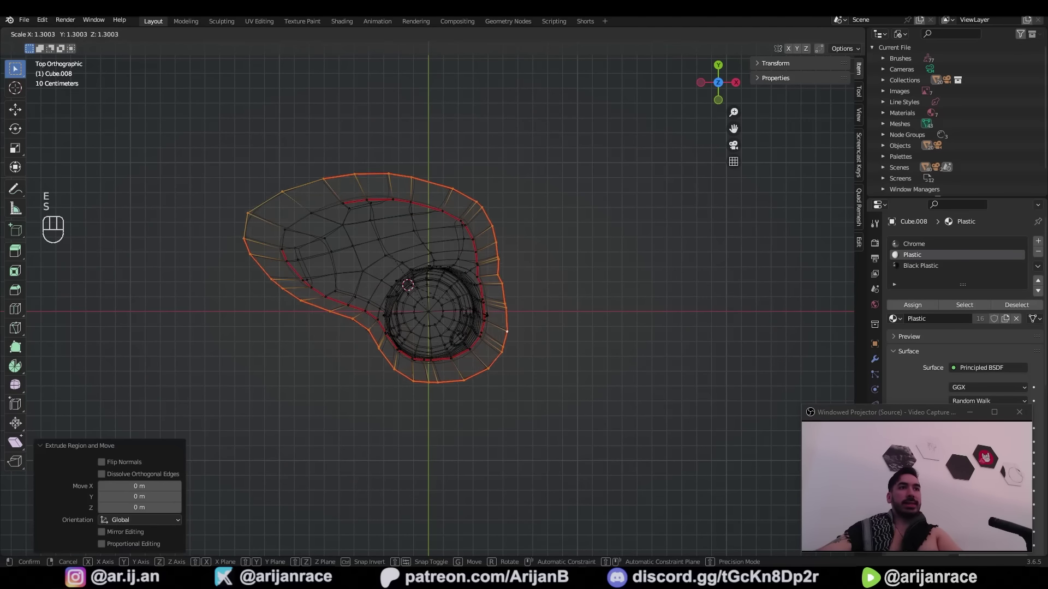
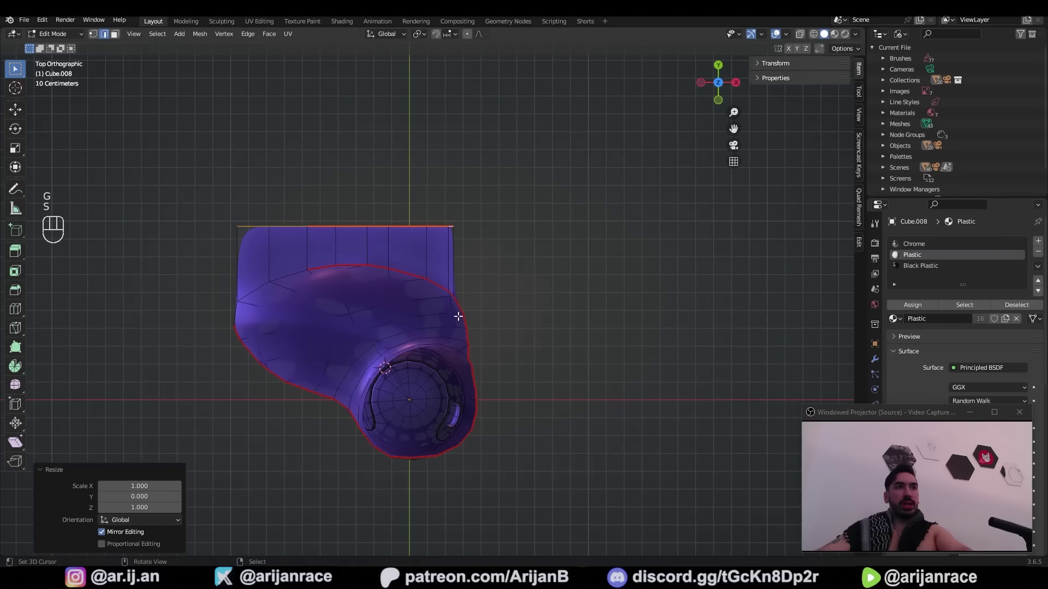
key(2)
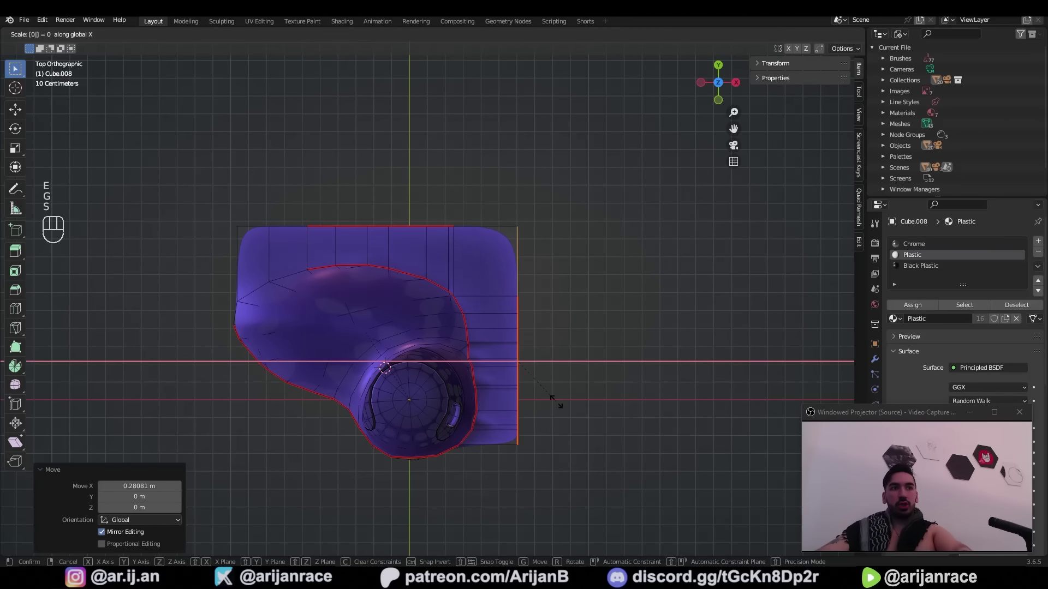
key(2)
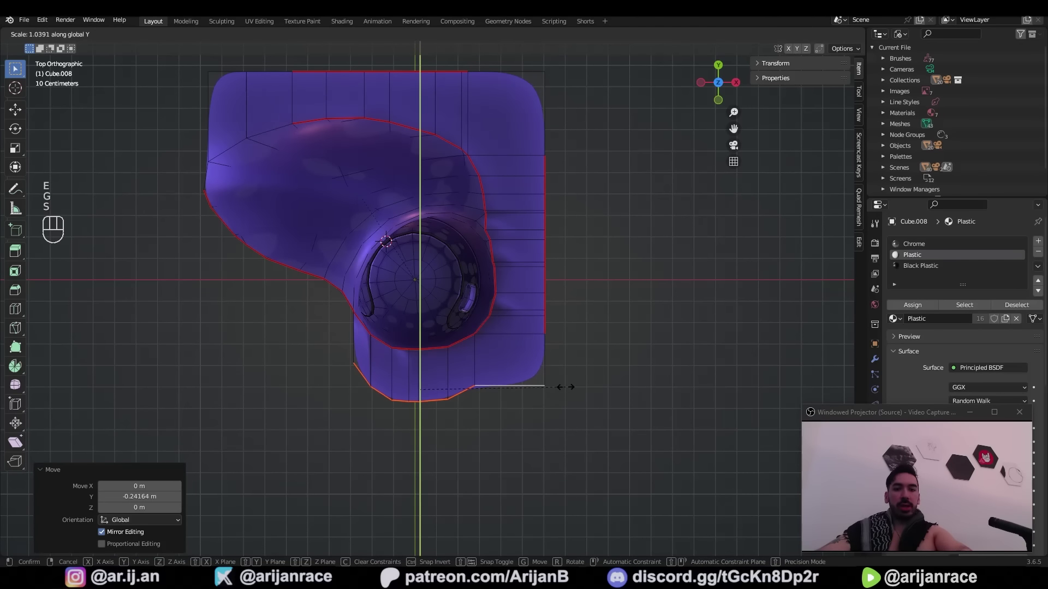
key(a)
key(shift+w)
key(e)
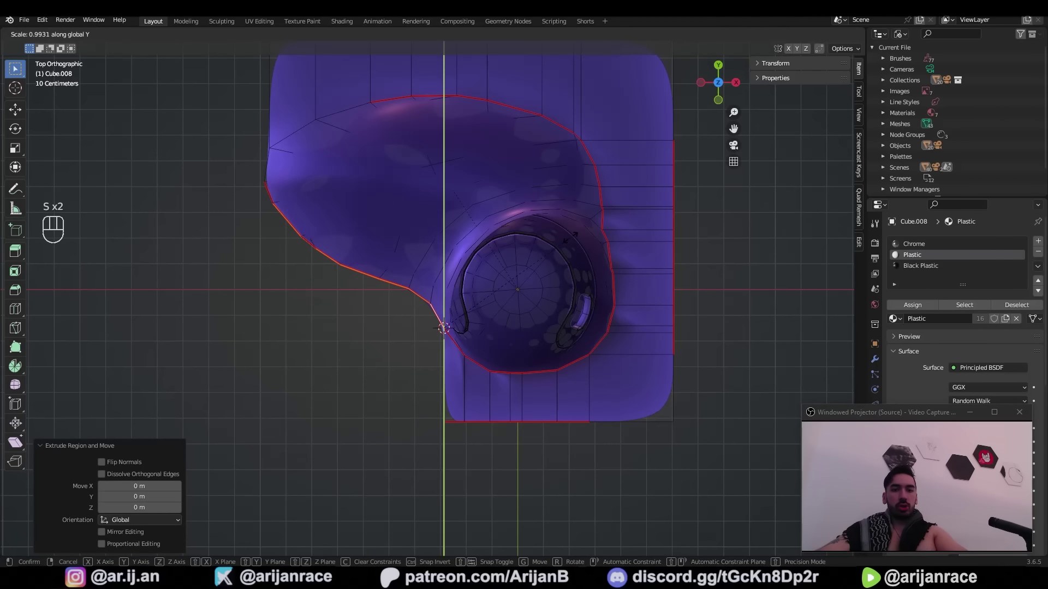
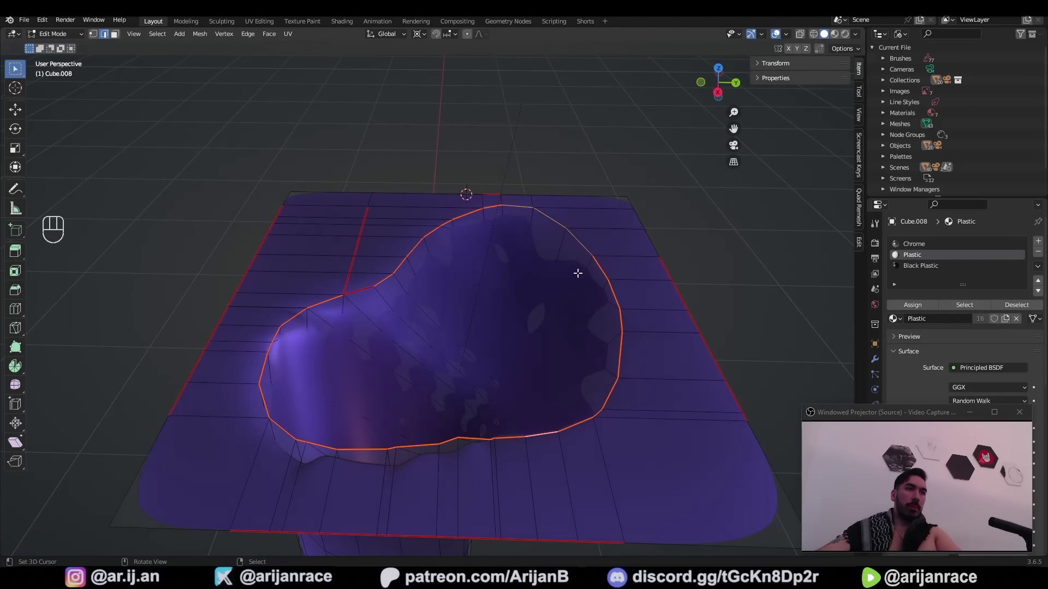
Bevel the hollow's rim loop with a narrow 2-segment bevel
key(n)
click(839, 80)
drag(456, 251, 479, 265)
key(ctrl+e)
key(z)
key(g)
key(ctrl+b)
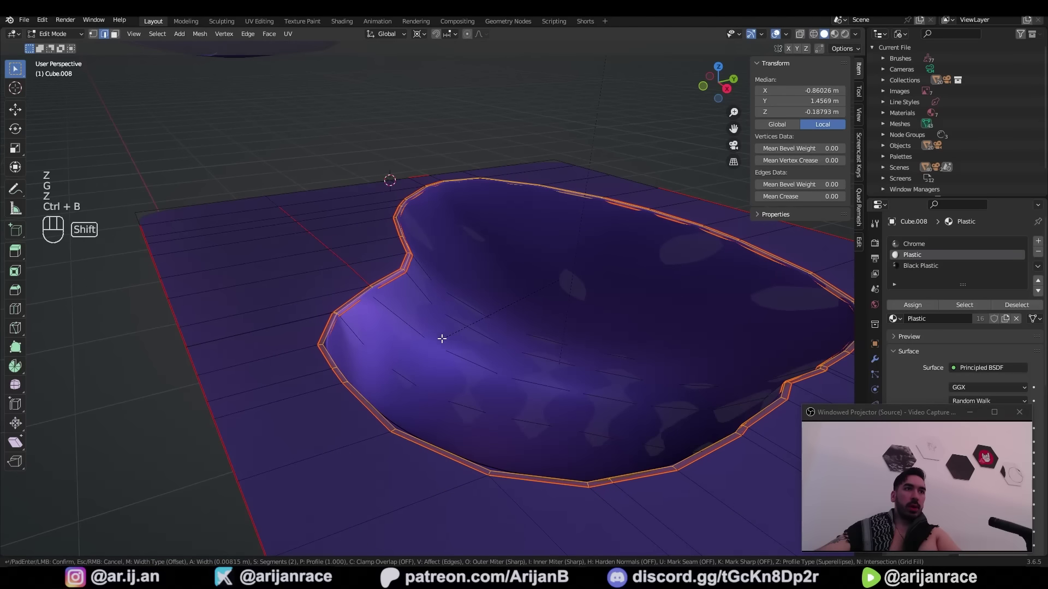
key(KP_7)
key(Tab)
key(1)
key(z)
key(z)
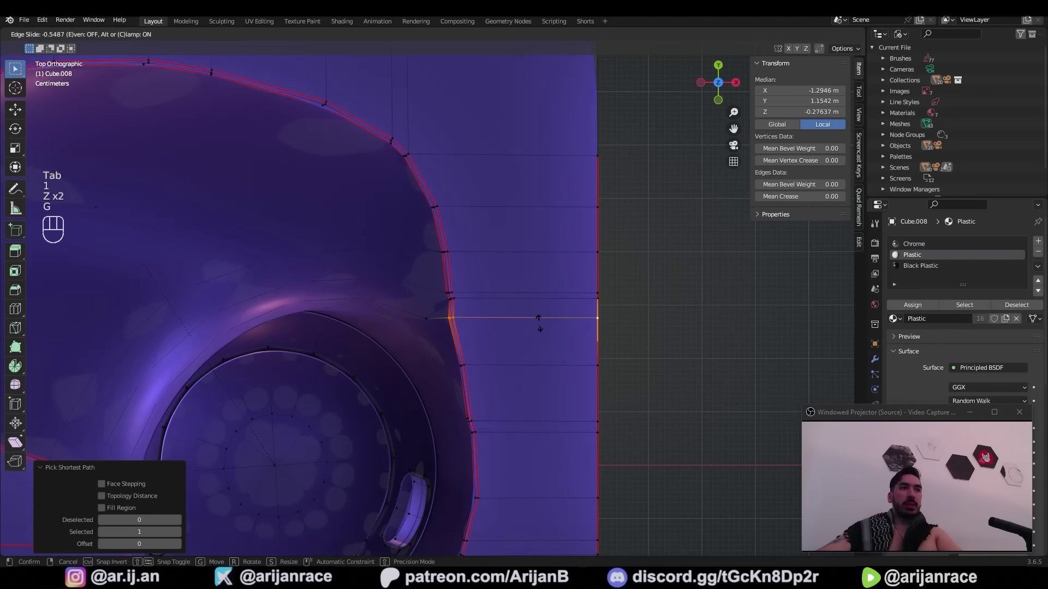
key(z)
Slide a plate edge into place, return to Object Mode and inspect the whole insert
click(438, 294)
click(441, 298)
key(Tab)
key(2)
middle_click(533, 328)
drag(435, 314, 507, 285)
drag(395, 297, 541, 306)
middle_click(432, 325)
drag(444, 326, 485, 262)
middle_click(439, 319)
Leave Edit Mode and select the earbud piece, viewing it from the front
key(g)
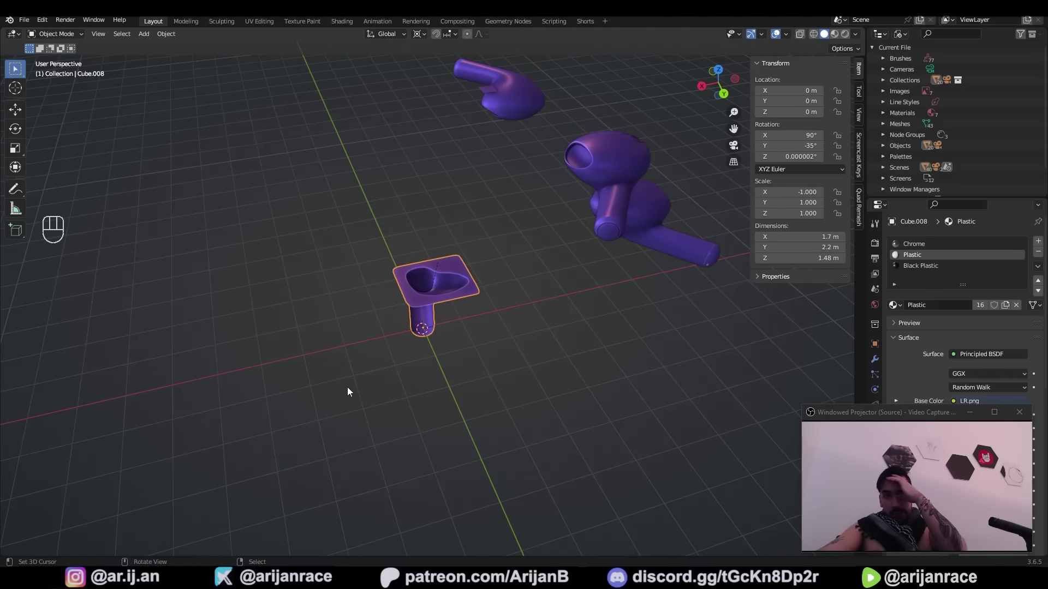
key(shift+s)
key(Tab)
drag(499, 323, 518, 329)
middle_click(518, 310)
click(518, 217)
key(g)
middle_click(404, 304)
drag(401, 376, 416, 336)
key(shift+s)
drag(382, 379, 453, 337)
key(KP_1)
Tilt the earbud about X by roughly 1.18° and give the plate a Copy Rotation constraint to match
key(r)
key(z)
key(r)
middle_click(470, 420)
key(shift+s)
key(Tab)
key(ctrl+shift+alt+c)
Select the lower tray piece, enter Edit Mode on it and bring up LoopTools Space
click(670, 290)
drag(333, 334, 419, 343)
drag(908, 242, 885, 287)
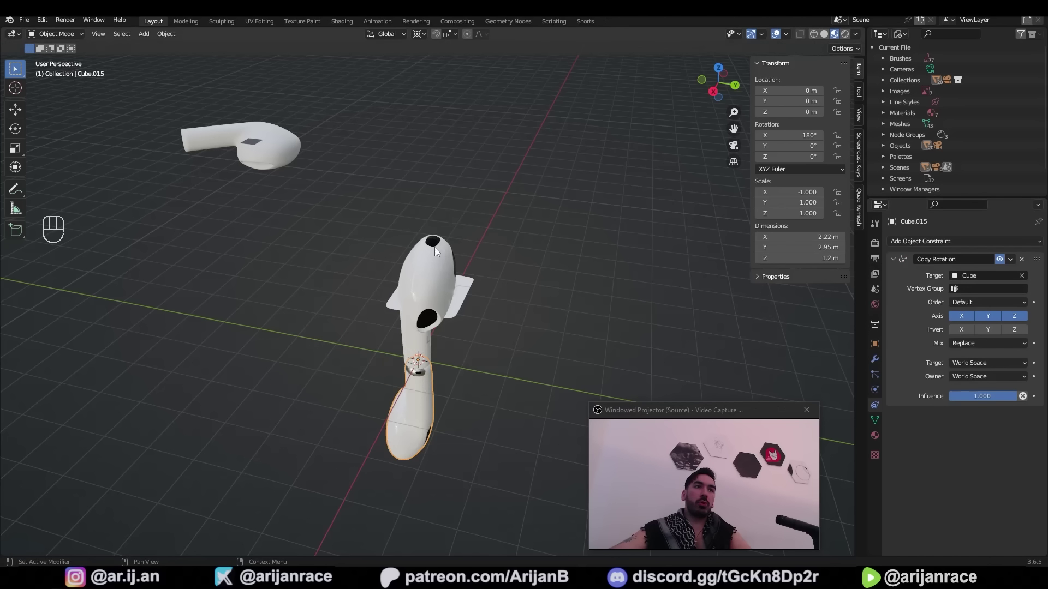
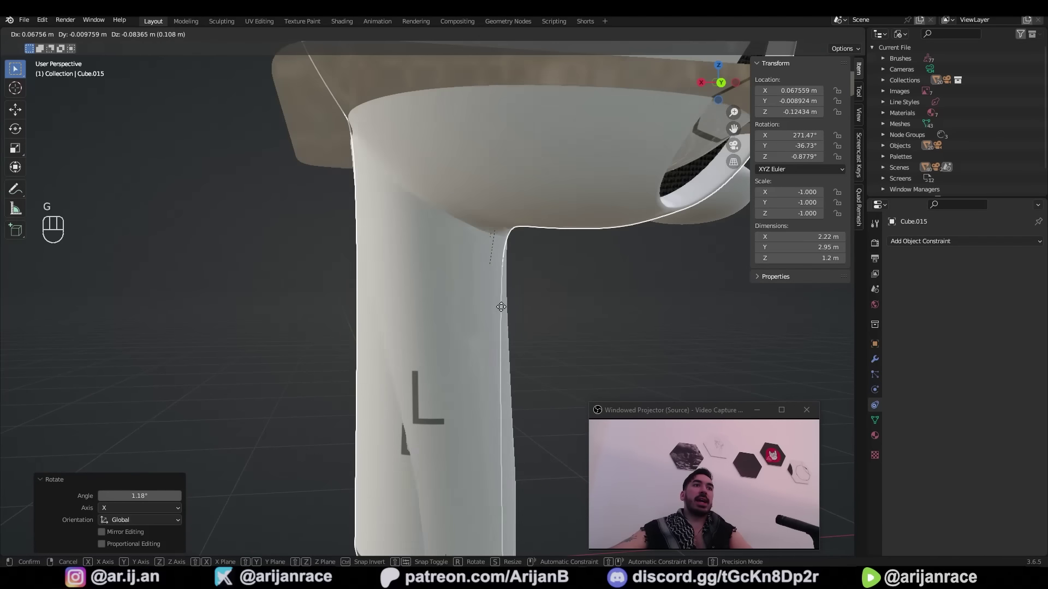
middle_click(502, 280)
key(g)
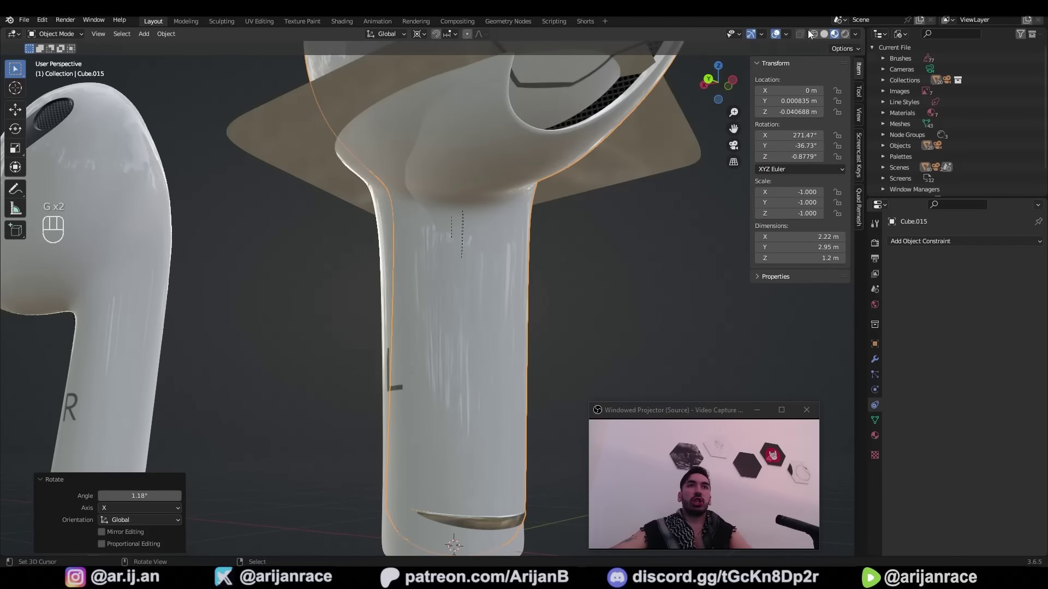
middle_click(584, 226)
middle_click(609, 232)
drag(839, 90, 881, 345)
click(881, 345)
click(901, 500)
click(909, 519)
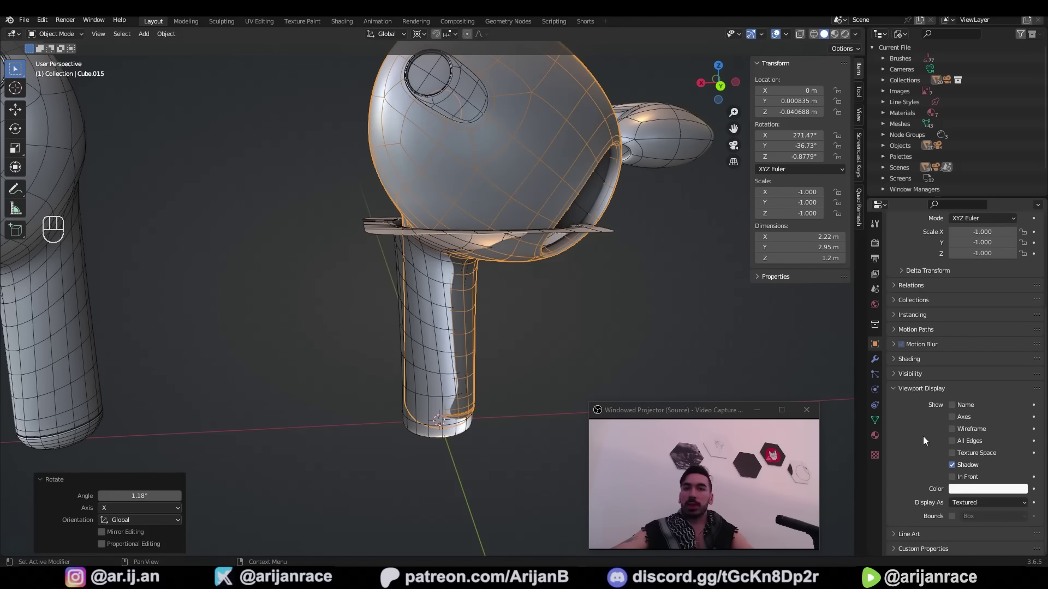
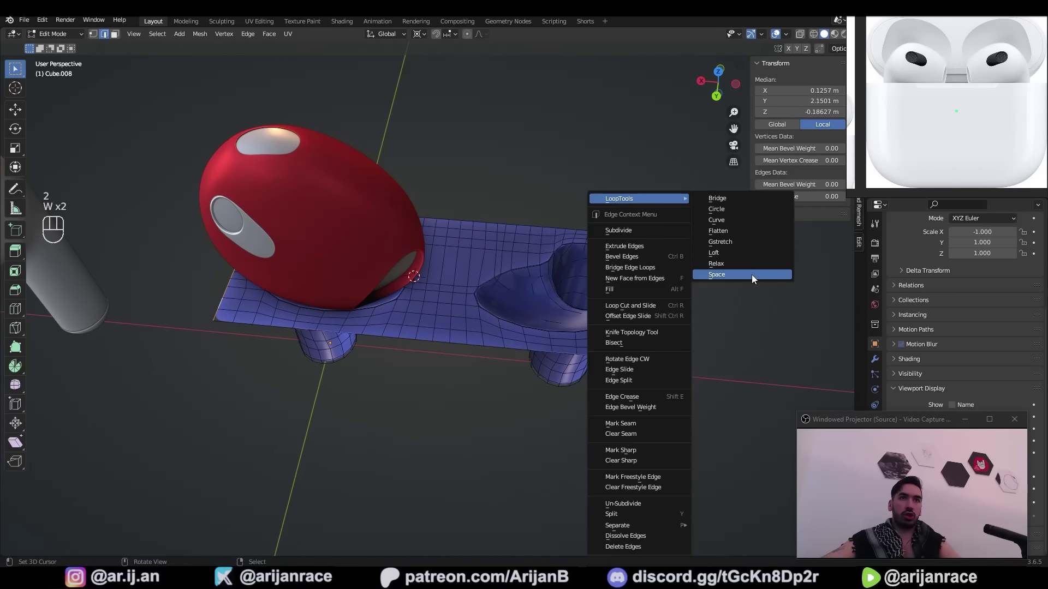
From Top Orthographic, rotate the reference empty 90° on X and scale it to about 0.74 over the tray
click(598, 298)
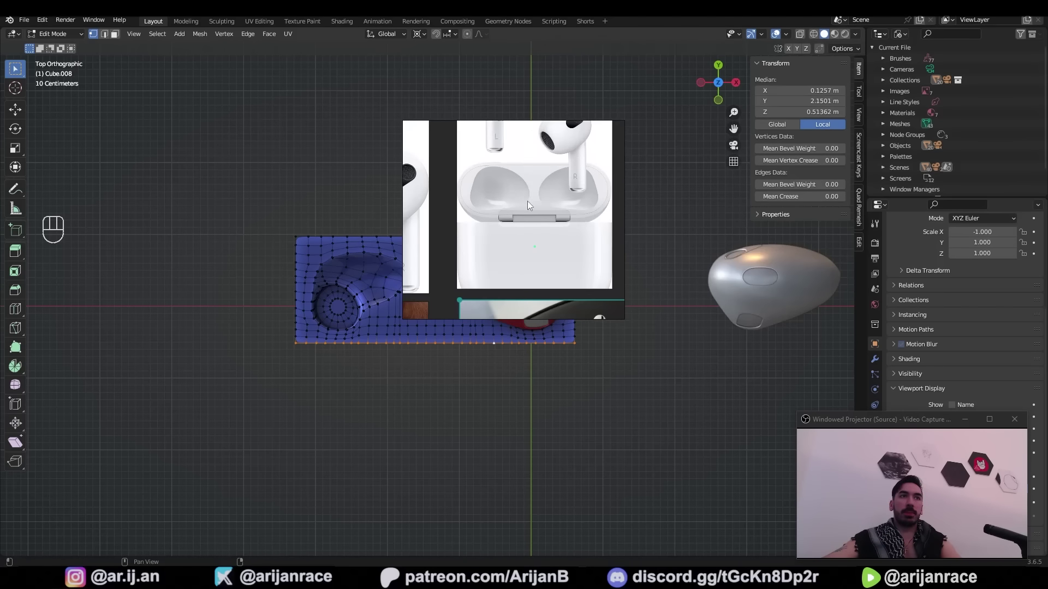
key(Tab)
key(shift+a)
key(r)
key(g)
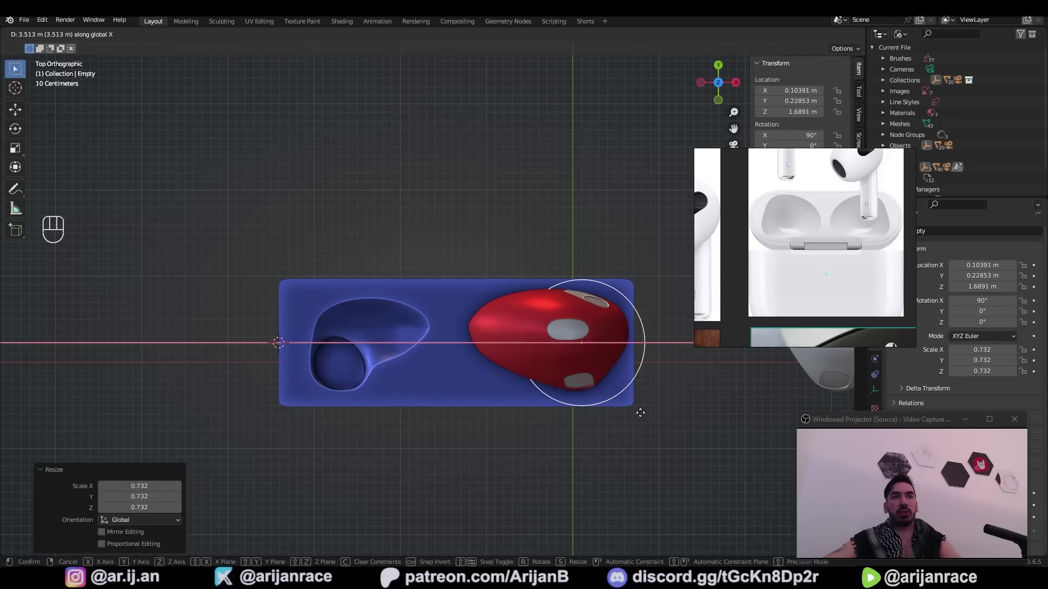
key(s)
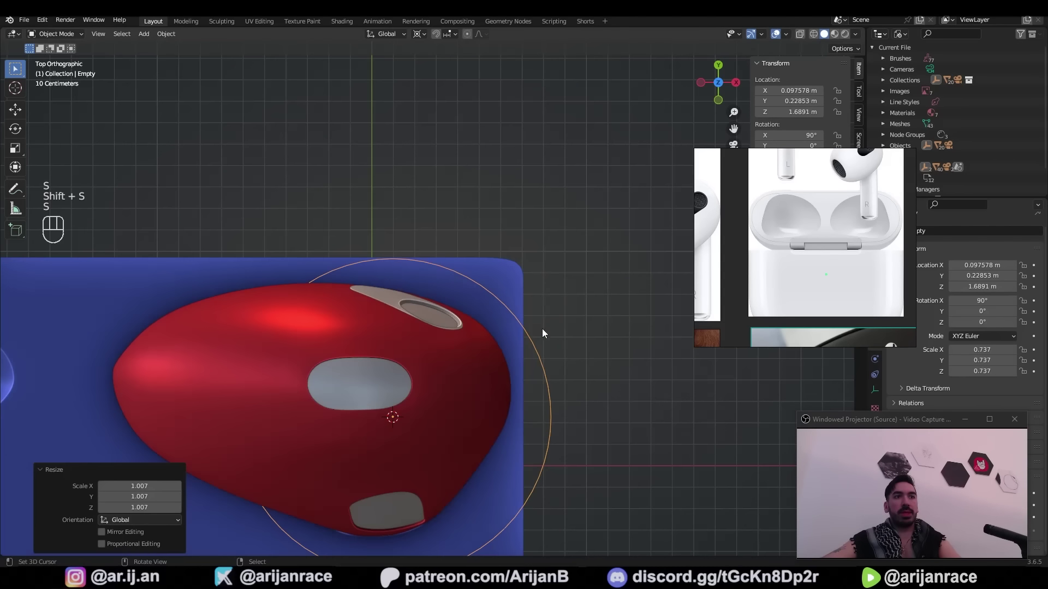
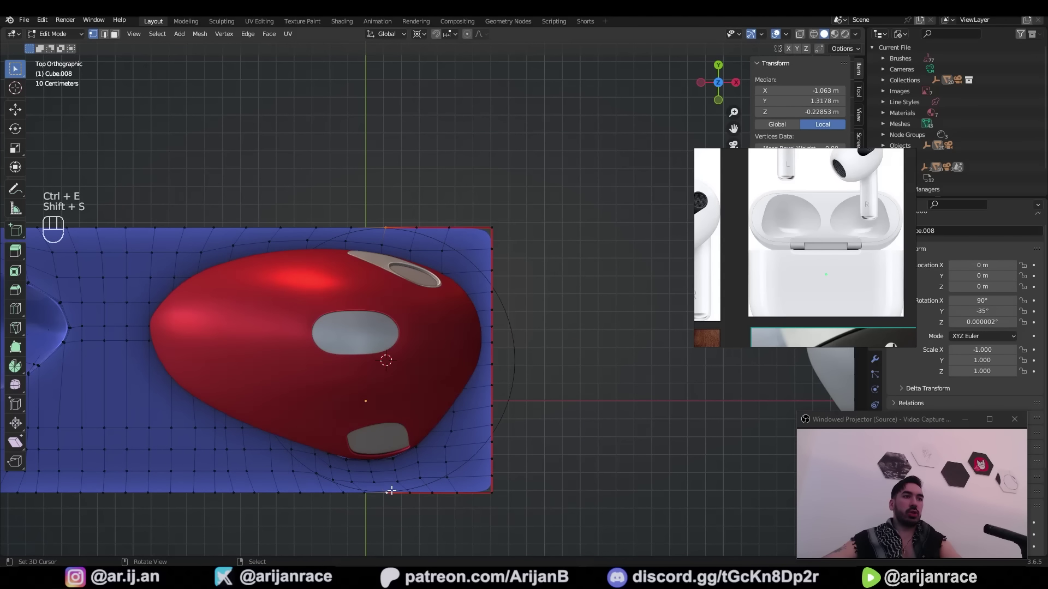
Add a Circle mesh around the earbud as a guide for the tray outline
key(Tab)
key(shift+s)
key(1)
key(2)
click(398, 220)
drag(393, 500, 415, 337)
key(Tab)
key(shift+s)
key(shift+a)
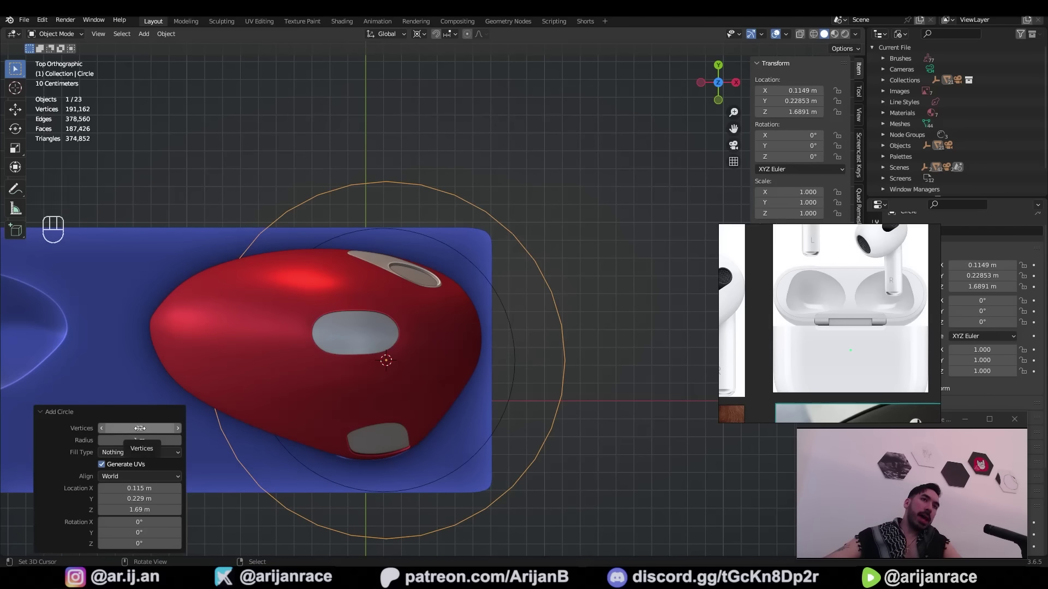
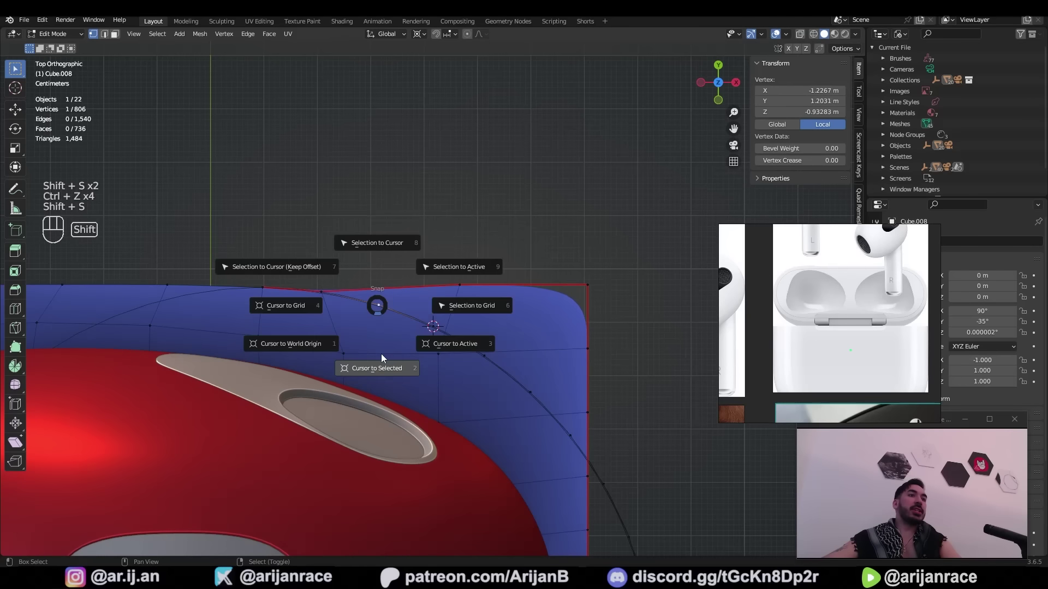
Snap and slide the tray's outer edge vertices one by one onto the guide circle
key(z)
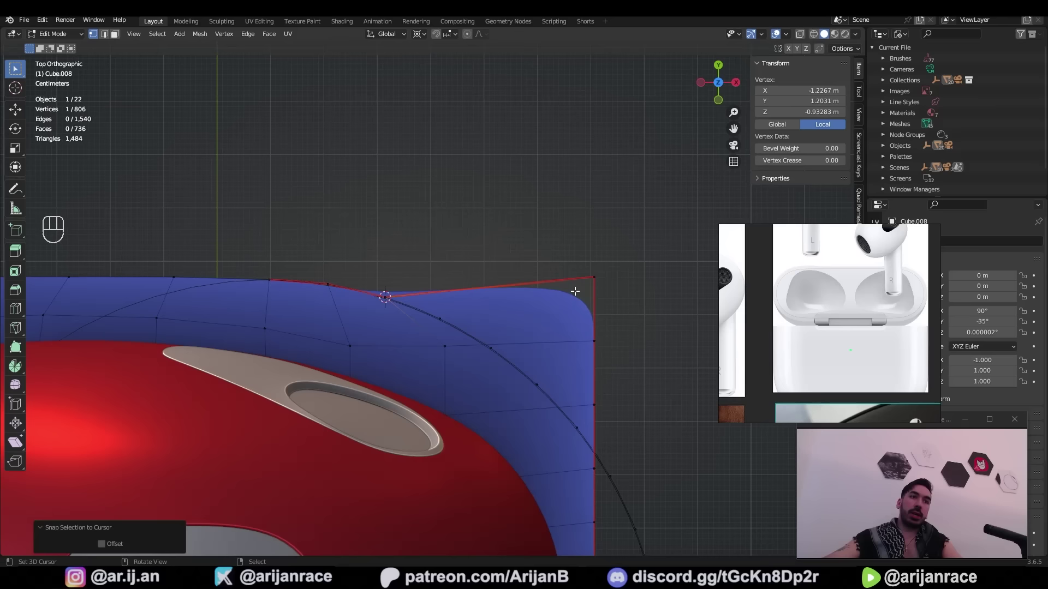
key(g)
key(ctrl+z)
click(410, 306)
key(g)
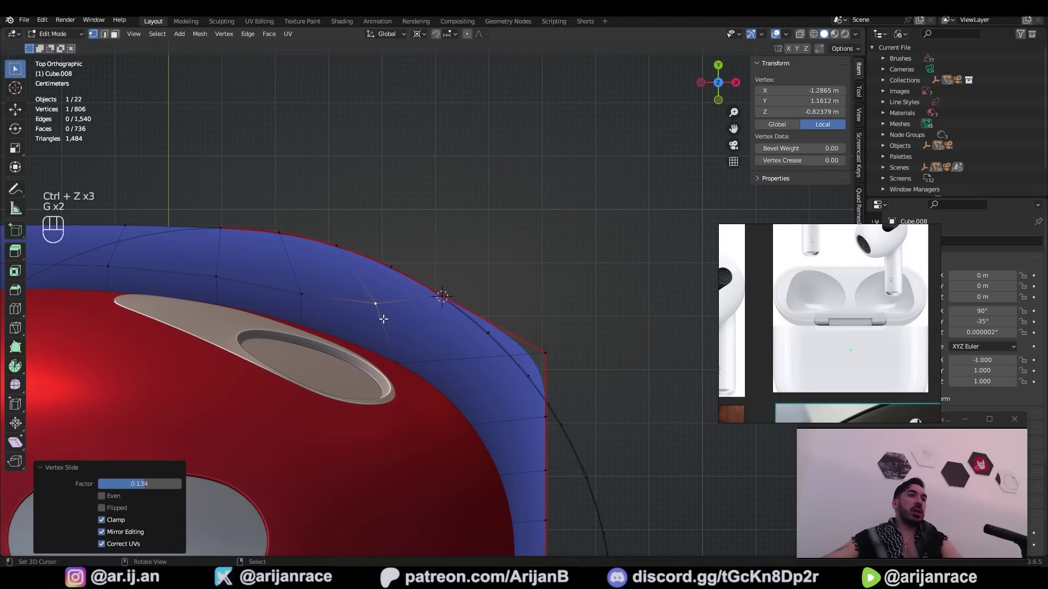
click(301, 288)
click(505, 330)
key(shift+s)
key(ctrl+z)
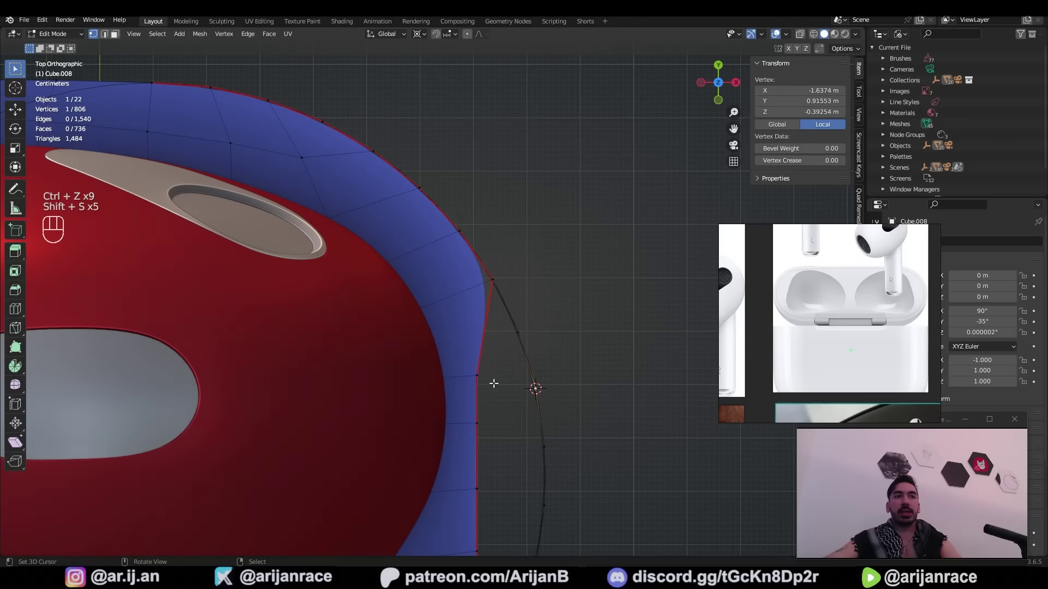
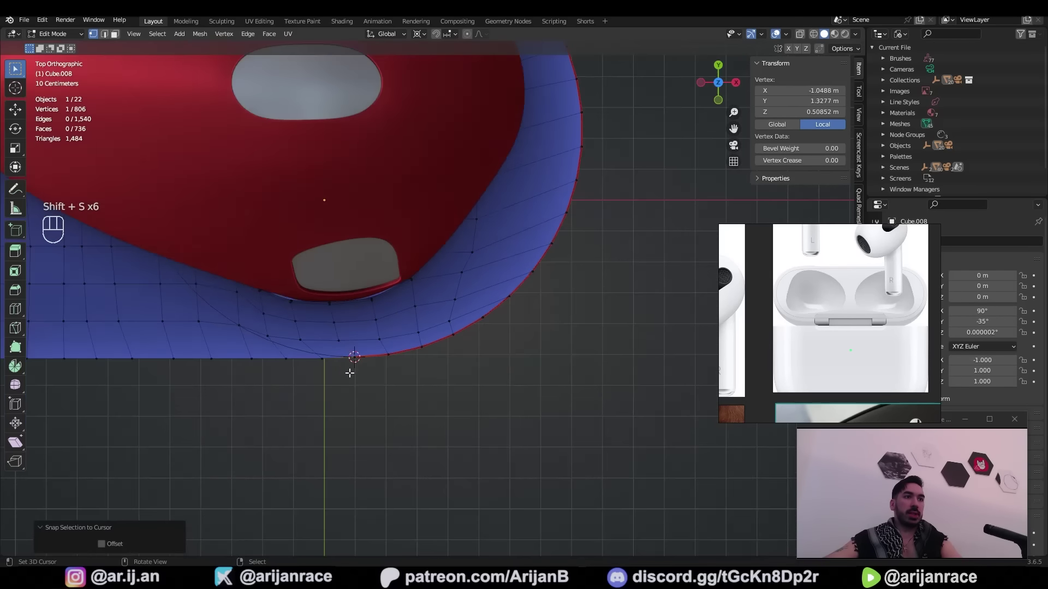
drag(494, 285, 433, 276)
key(Tab)
Check the rounded tray outline from an angle and settle the last vertex
middle_click(527, 304)
key(Tab)
drag(355, 344, 448, 349)
click(416, 309)
key(Tab)
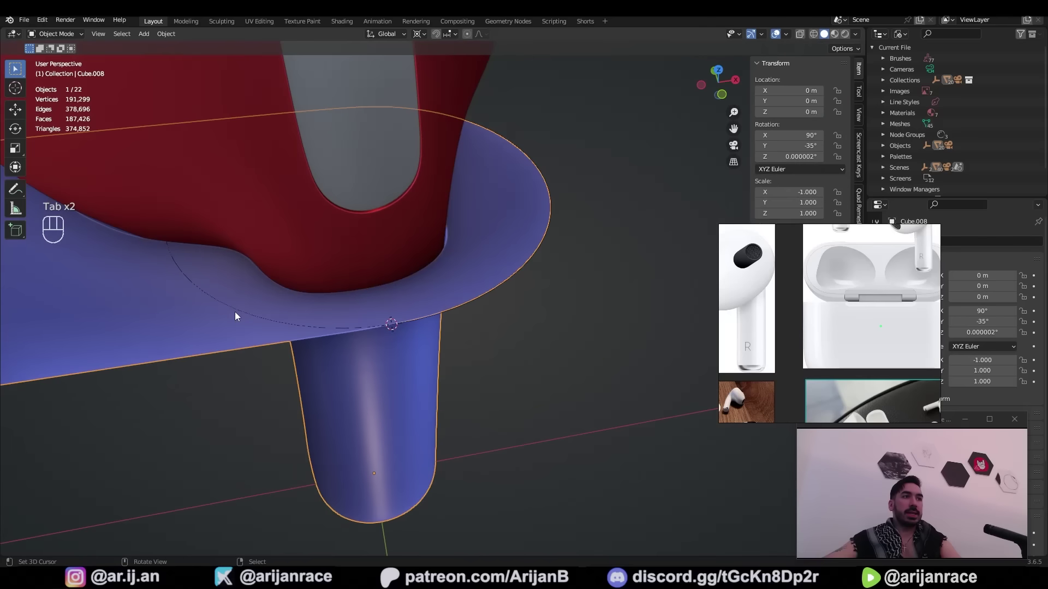
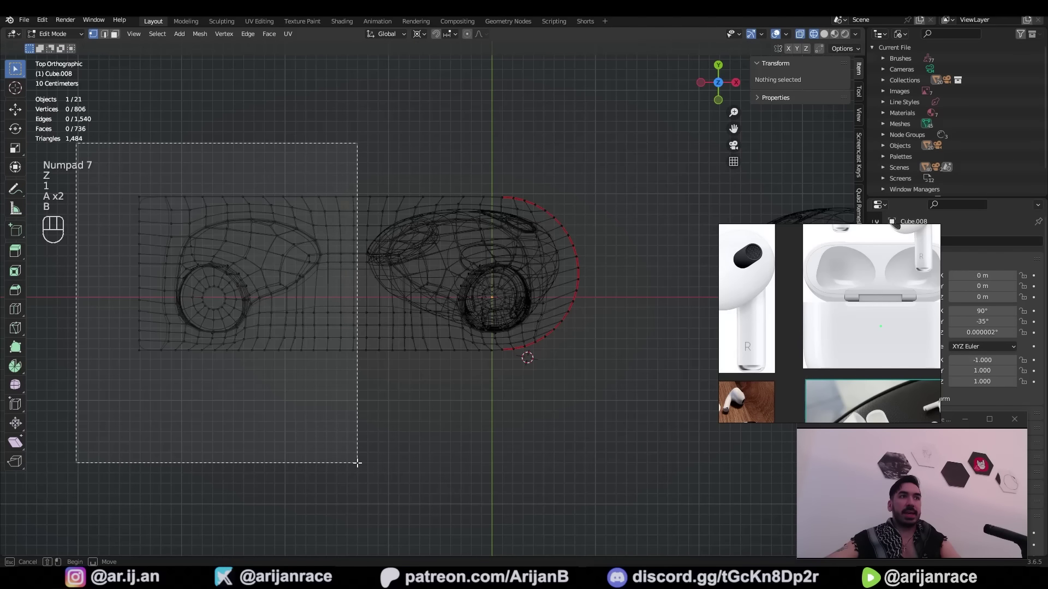
In X-ray, duplicate the rounded half of the tray and mirror it by -1 along X
key(x)
key(shift+s)
key(z)
key(a)
key(shift+d)
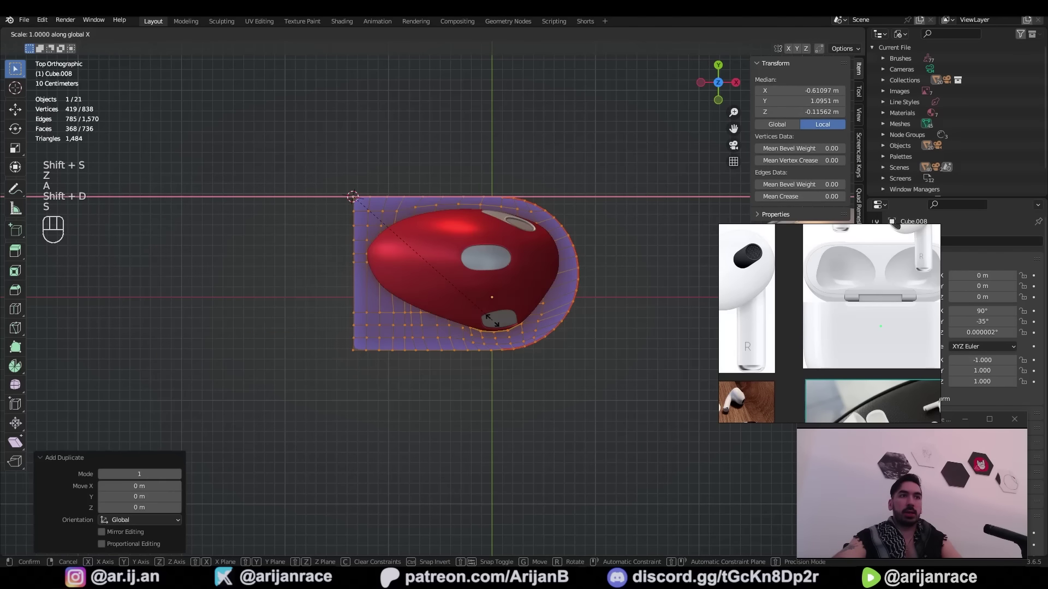
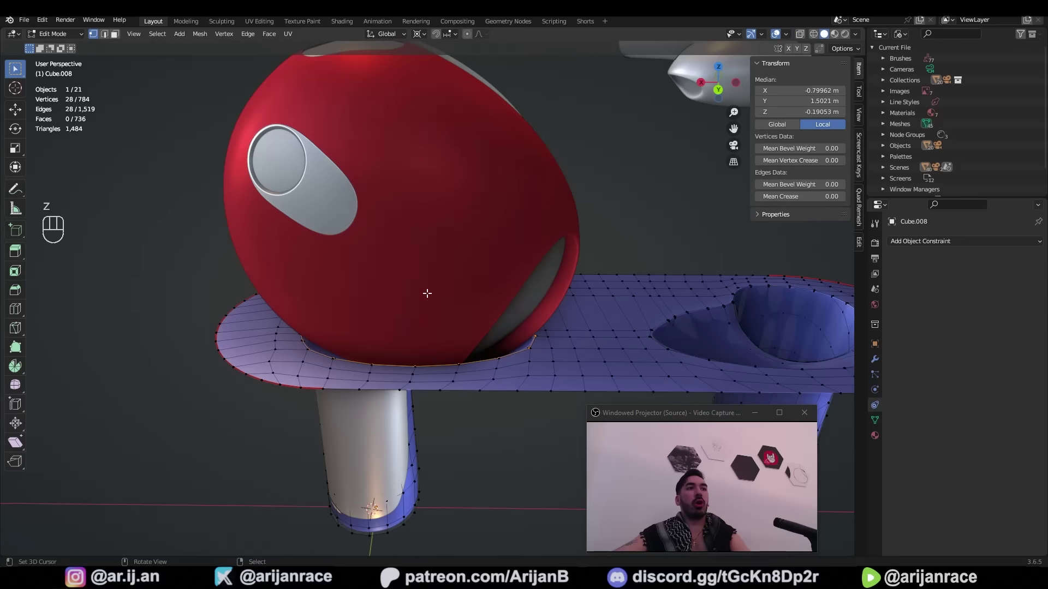
See through the mesh and select the earbud seated in the tray with its constraint
middle_click(398, 254)
drag(456, 324, 488, 324)
key(shift+s)
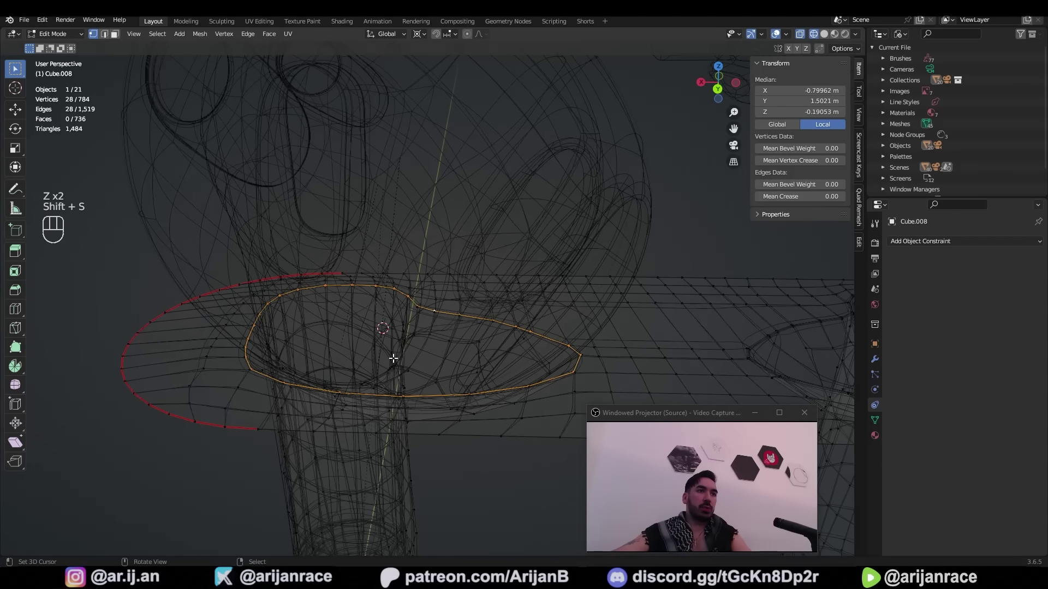
key(z)
key(Tab)
click(404, 236)
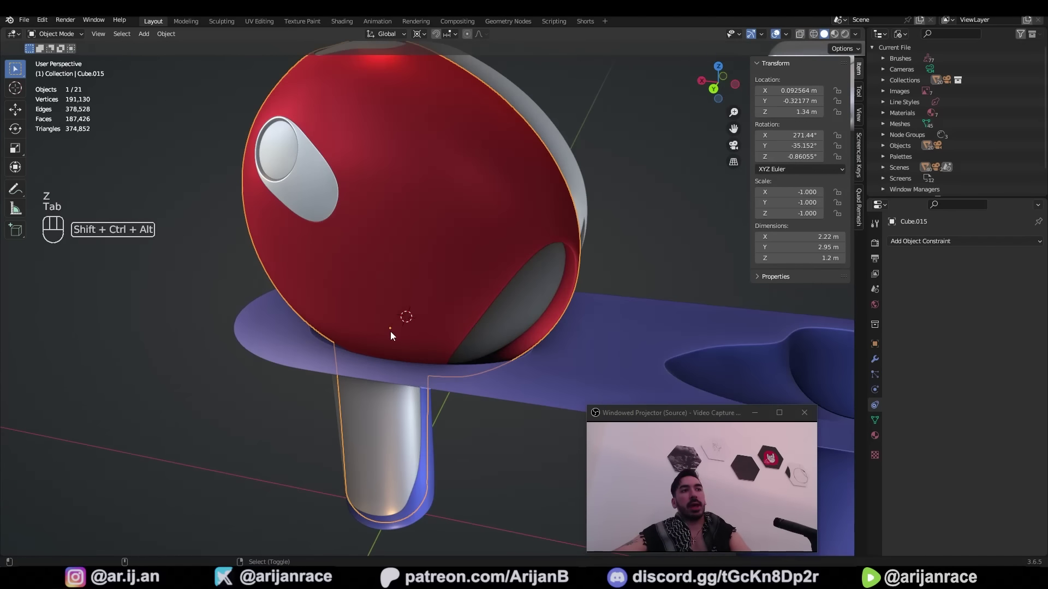
key(ctrl+shift+alt+c)
click(464, 328)
drag(437, 329, 258, 251)
key(z)
key(Tab)
Box-select the tray's outer edge loop in X-ray, undoing a stray pick
key(a)
key(a)
key(b)
key(x)
drag(424, 421, 484, 444)
key(z)
click(452, 310)
key(Tab)
click(464, 308)
middle_click(469, 308)
key(ctrl+z)
Duplicate the earbud to seat a second one on the tray
key(shift+s)
click(397, 209)
click(453, 264)
key(g)
key(a)
key(Tab)
key(b)
key(shift+d)
key(s)
Extrude the tray outline downward along Z into the case walls and save the file
key(ctrl+z)
key(g)
key(g)
key(ctrl+s)
key(e)
key(g)
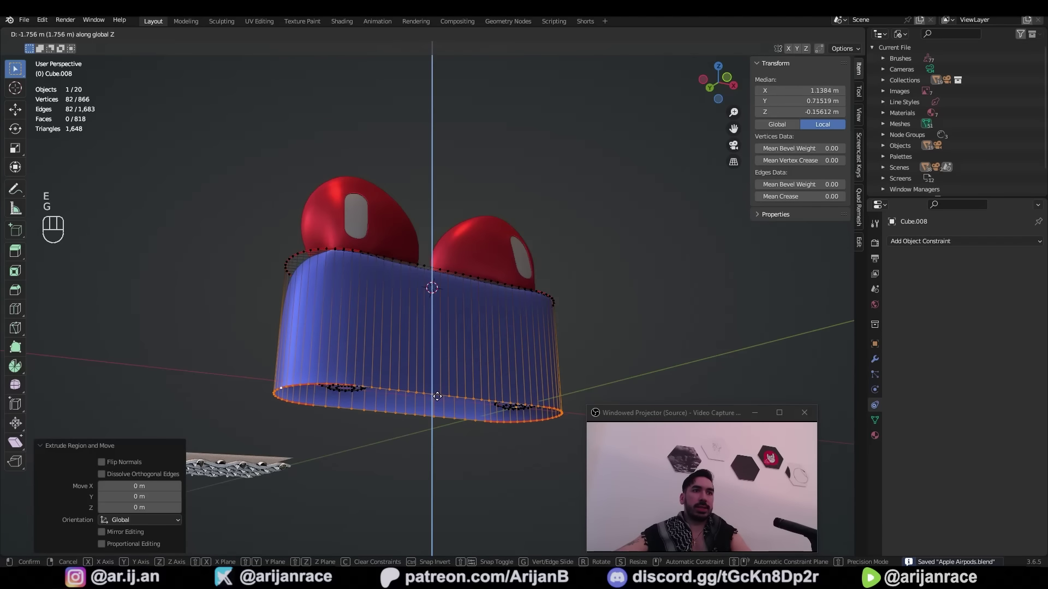
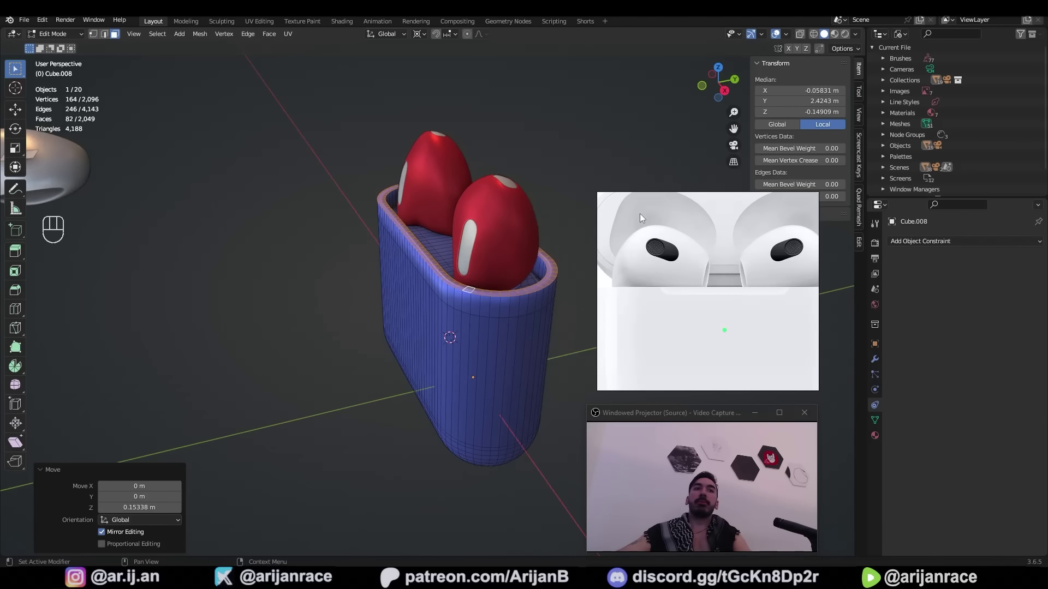
Inspect the case walls from several sides and bevel its rim
middle_click(491, 285)
middle_click(468, 306)
middle_click(478, 219)
middle_click(461, 211)
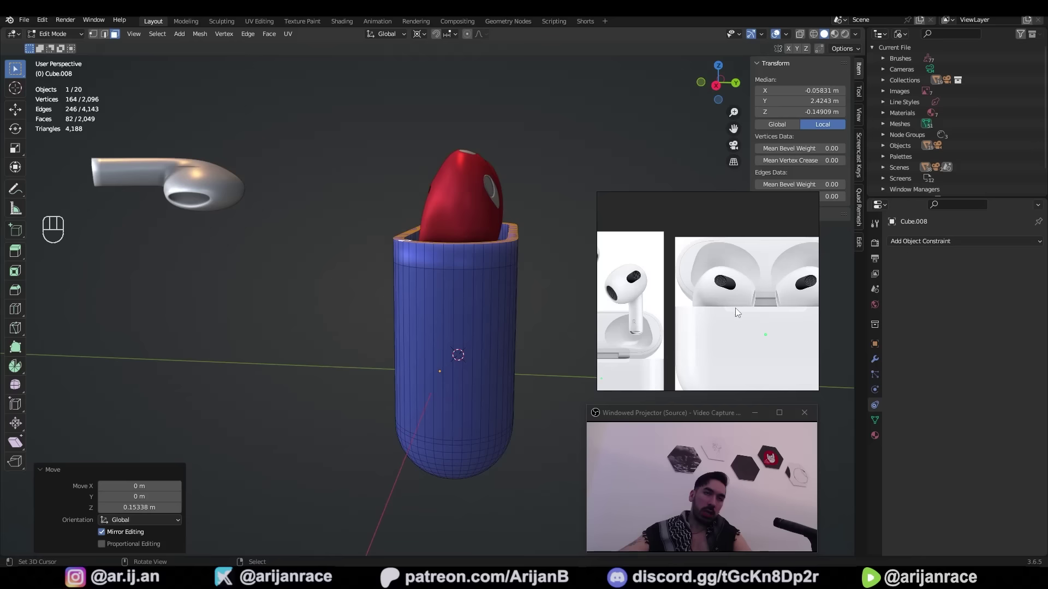
key(2)
key(ctrl+b)
key(z)
key(a)
key(b)
Duplicate and scale the lower section, then start a knife cut on the earbud in front view
key(shift+d)
key(s)
key(shift+n)
key(g)
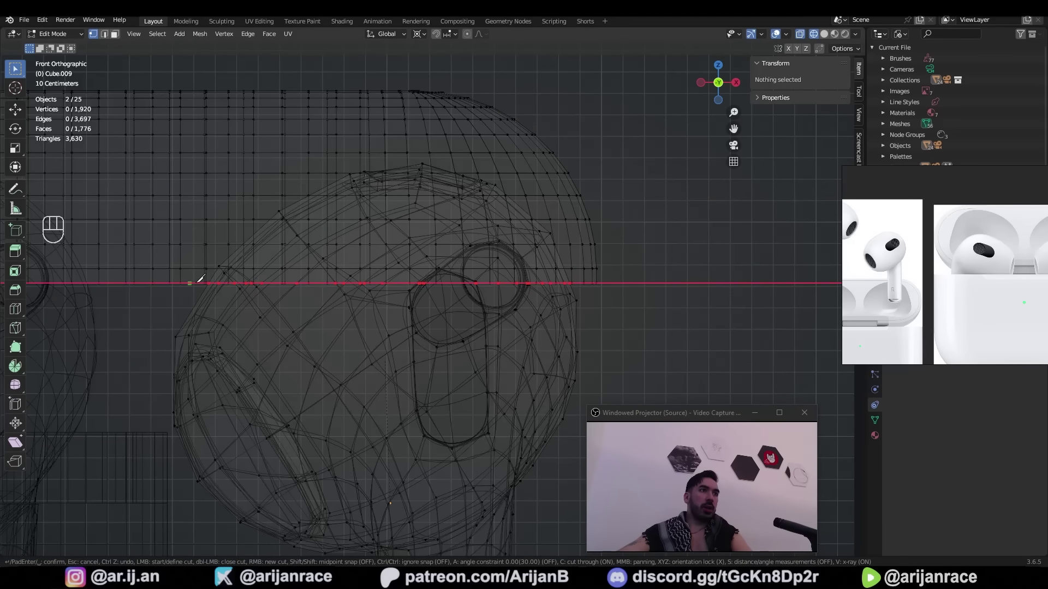
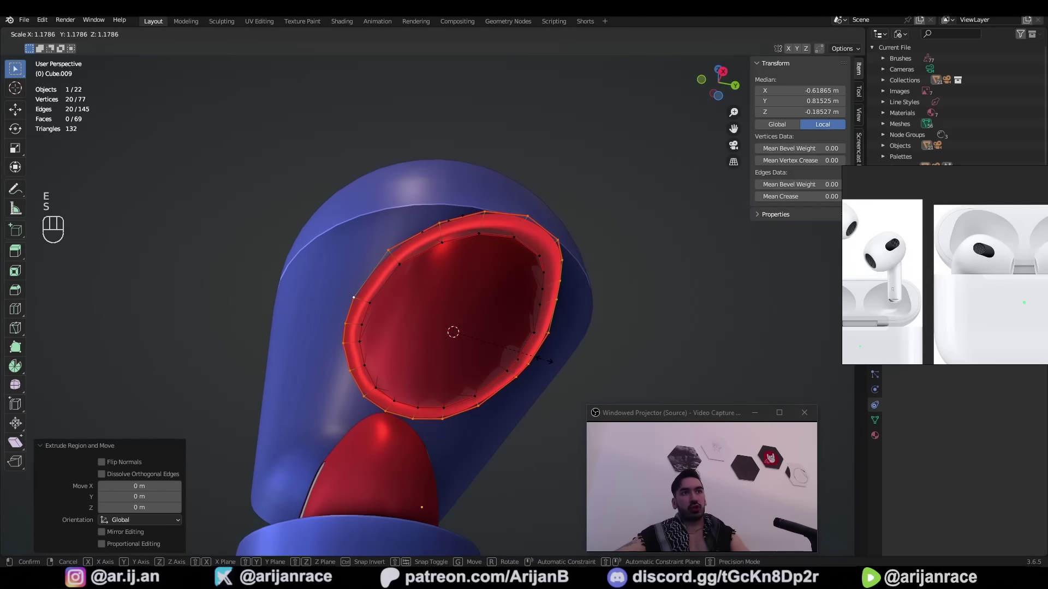
Extrude the earbud opening loop into a rim and scale it into an even surrounding band
key(2)
key(1)
key(w)
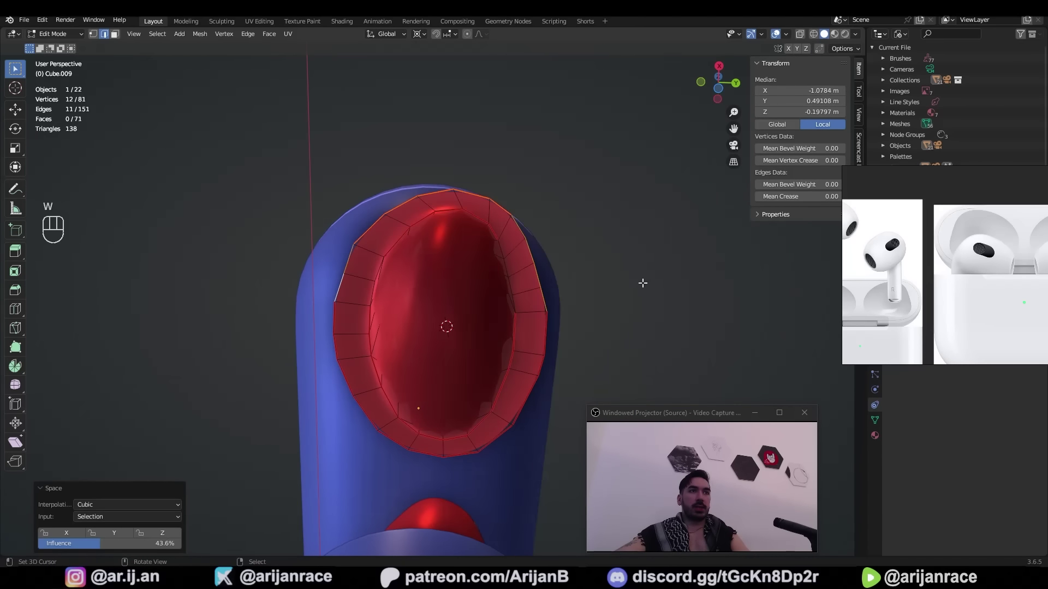
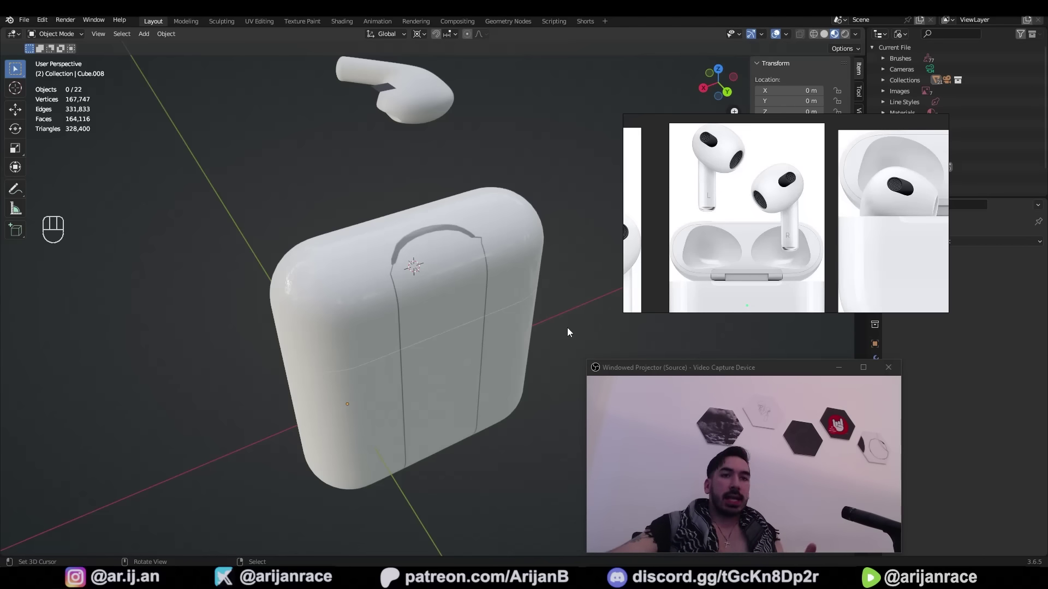
drag(300, 352, 277, 363)
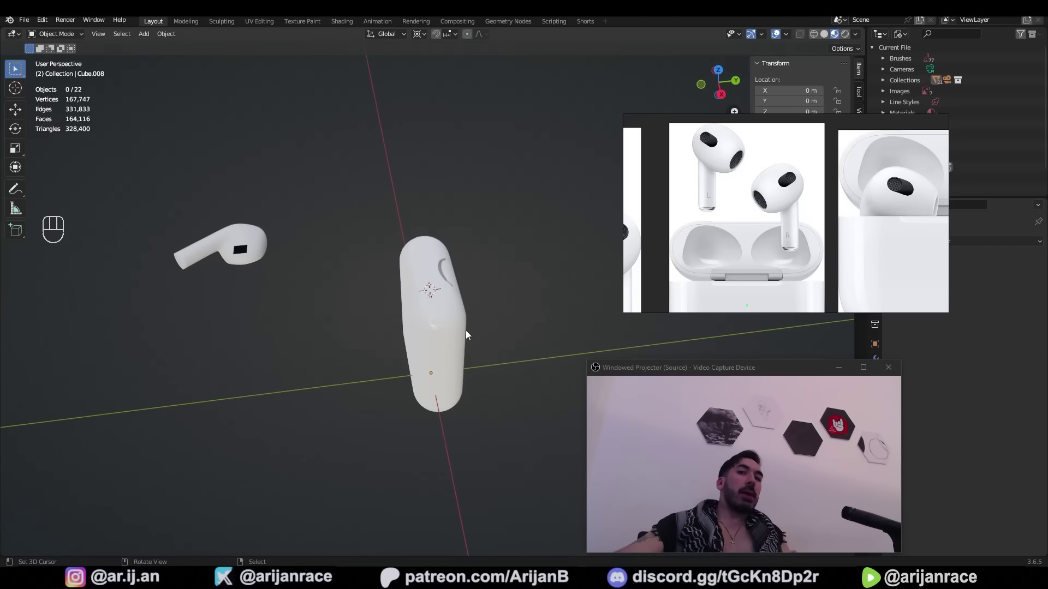